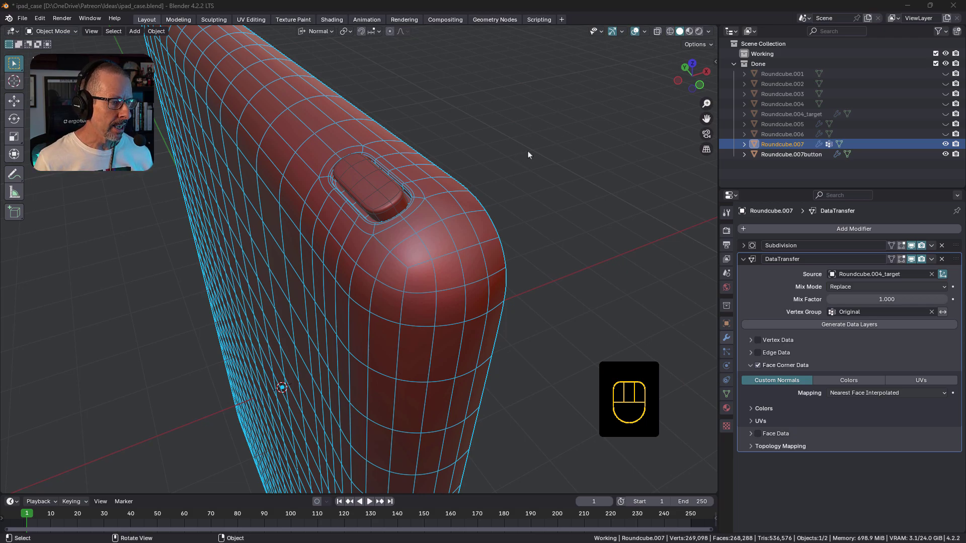
- Zoom in on the button in its slot and hide the wireframe overlay over the case
{"action": "middle_click", "coordinate": [384, 222]}
{"action": "middle_click", "coordinate": [403, 280]}
{"action": "left_click_drag", "start_coordinate": [443, 209], "coordinate": [433, 227]}
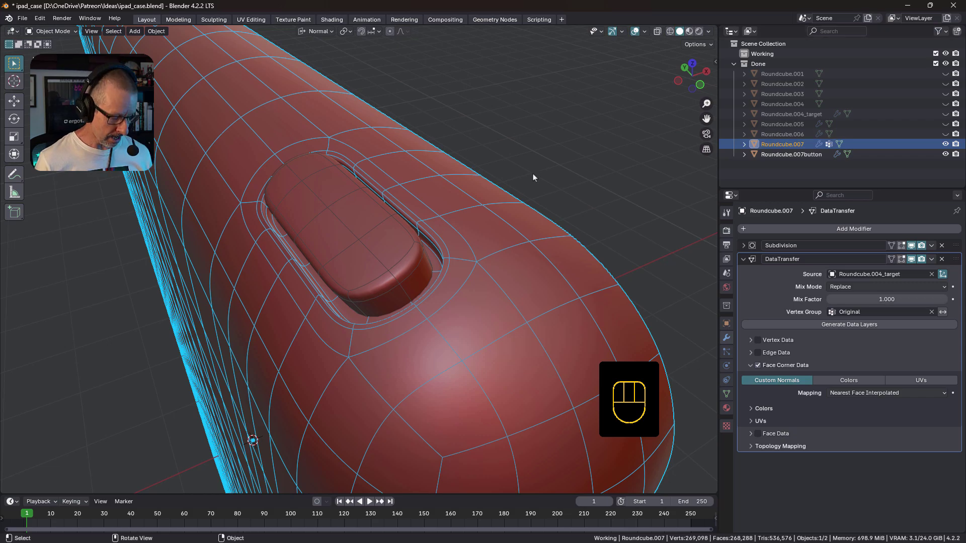
{"action": "key", "text": "shift+space"}
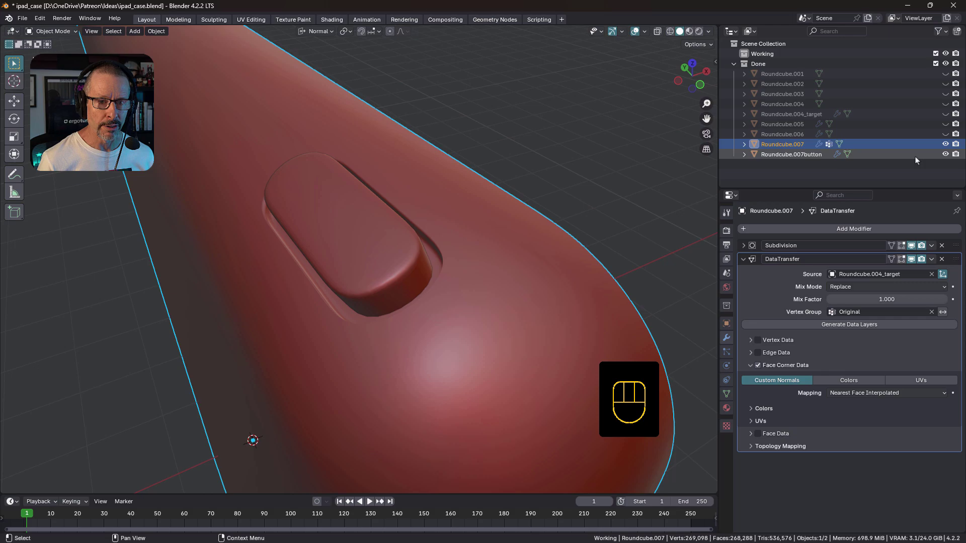
{"action": "left_click", "coordinate": [946, 156]}
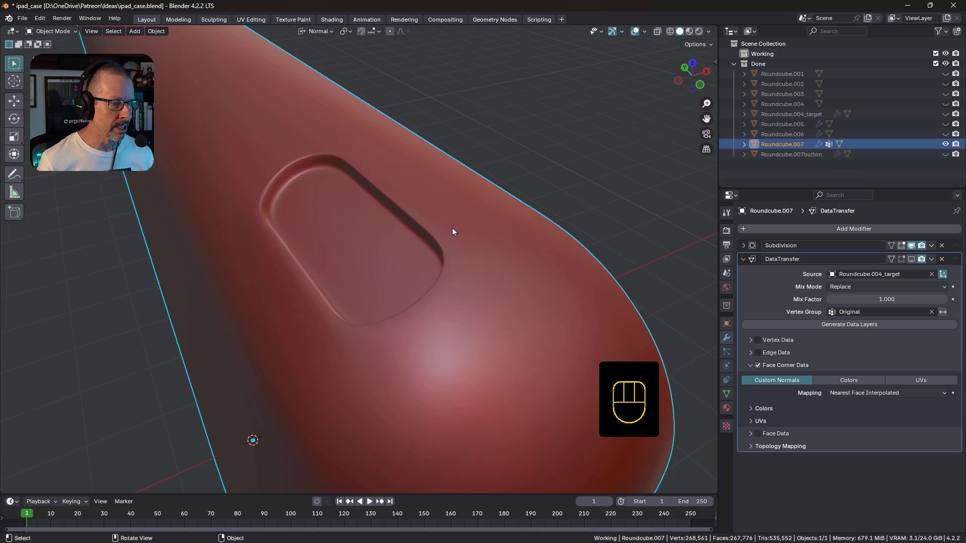
{"action": "left_click_drag", "start_coordinate": [456, 230], "coordinate": [456, 229]}
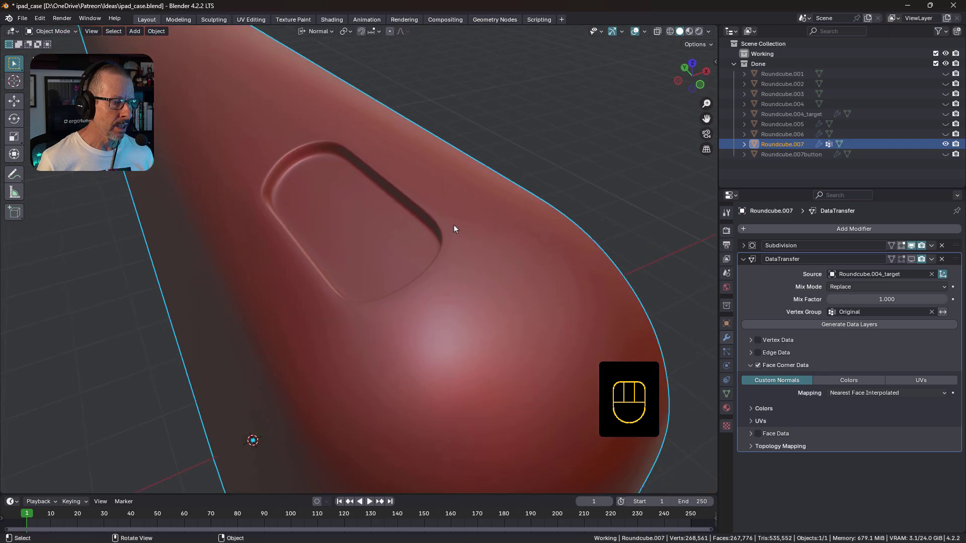
{"action": "key", "text": "shift+space"}
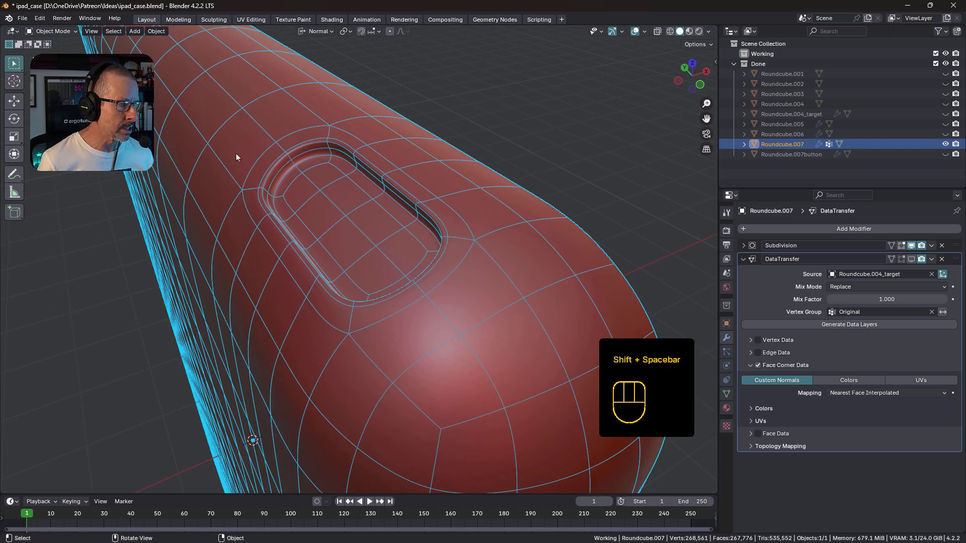
{"action": "key", "text": "shift+space"}
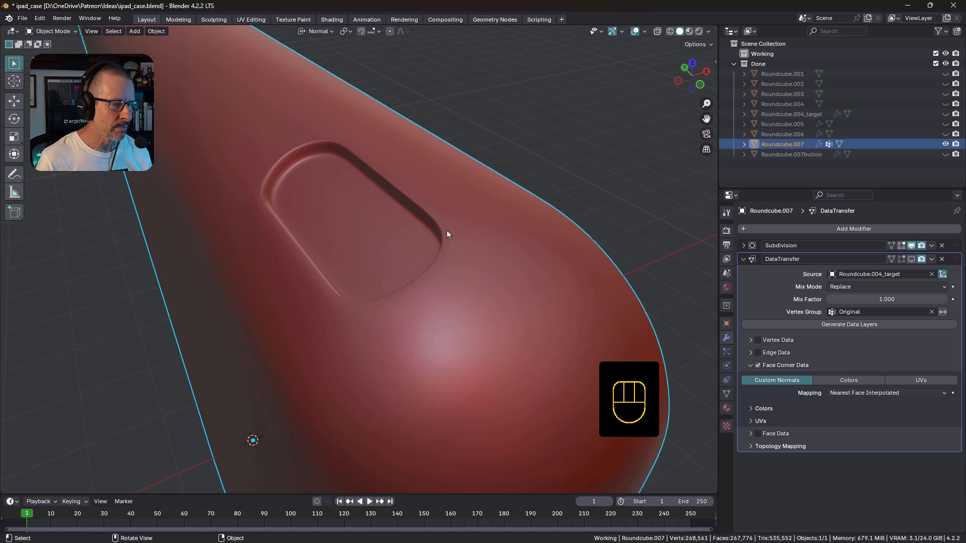
{"action": "left_click_drag", "start_coordinate": [422, 268], "coordinate": [427, 281]}
{"action": "left_click_drag", "start_coordinate": [456, 380], "coordinate": [439, 299]}
{"action": "left_click_drag", "start_coordinate": [441, 214], "coordinate": [442, 235]}
{"action": "left_click_drag", "start_coordinate": [456, 356], "coordinate": [507, 318]}
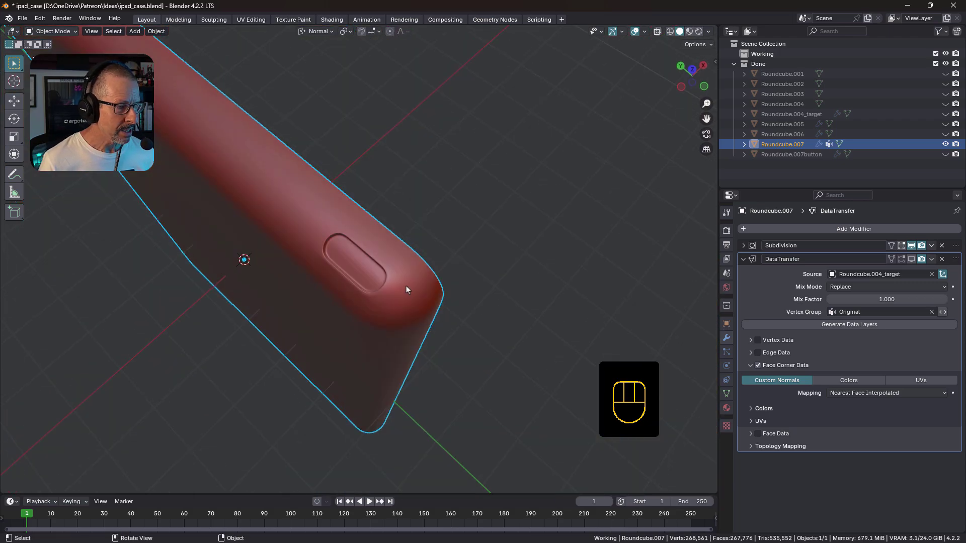
{"action": "left_click_drag", "start_coordinate": [417, 285], "coordinate": [427, 290]}
{"action": "left_click_drag", "start_coordinate": [457, 271], "coordinate": [437, 265]}
{"action": "middle_click", "coordinate": [439, 264]}
{"action": "middle_click", "coordinate": [456, 260]}
{"action": "left_click", "coordinate": [948, 116]}
{"action": "left_click", "coordinate": [945, 117]}
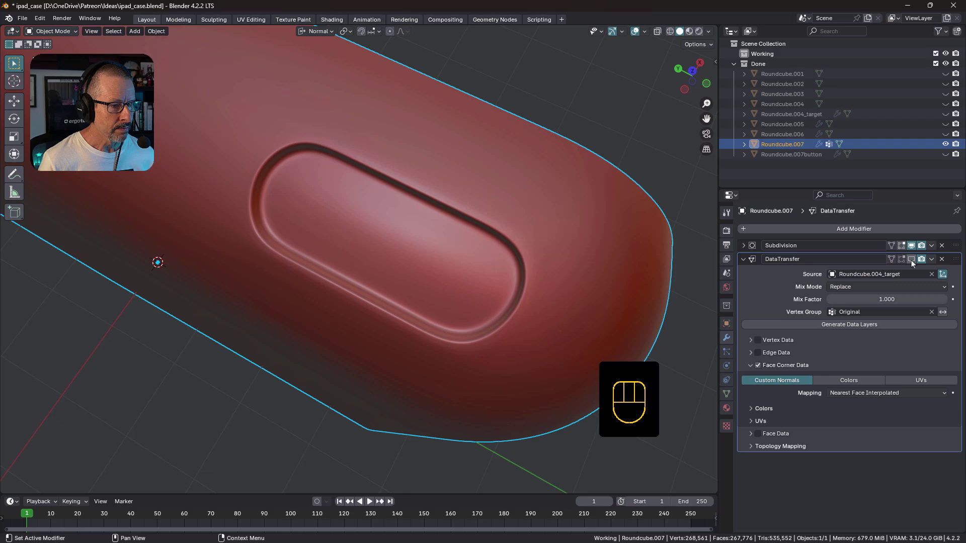
- Toggle the DataTransfer modifier in the viewport and zoom in on the recessed slot
{"action": "left_click", "coordinate": [915, 263]}
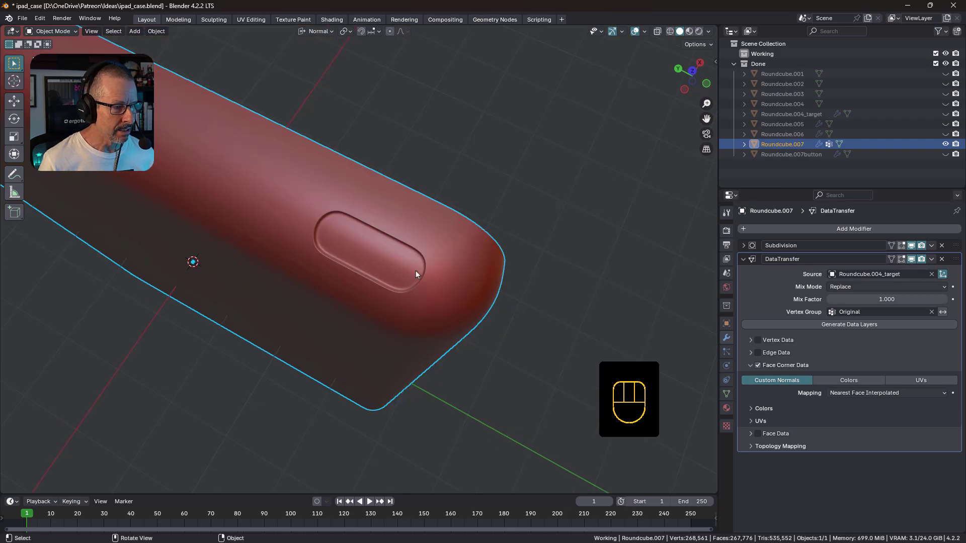
{"action": "middle_click", "coordinate": [421, 267]}
{"action": "left_click_drag", "start_coordinate": [440, 220], "coordinate": [452, 252]}
{"action": "left_click_drag", "start_coordinate": [472, 219], "coordinate": [452, 212]}
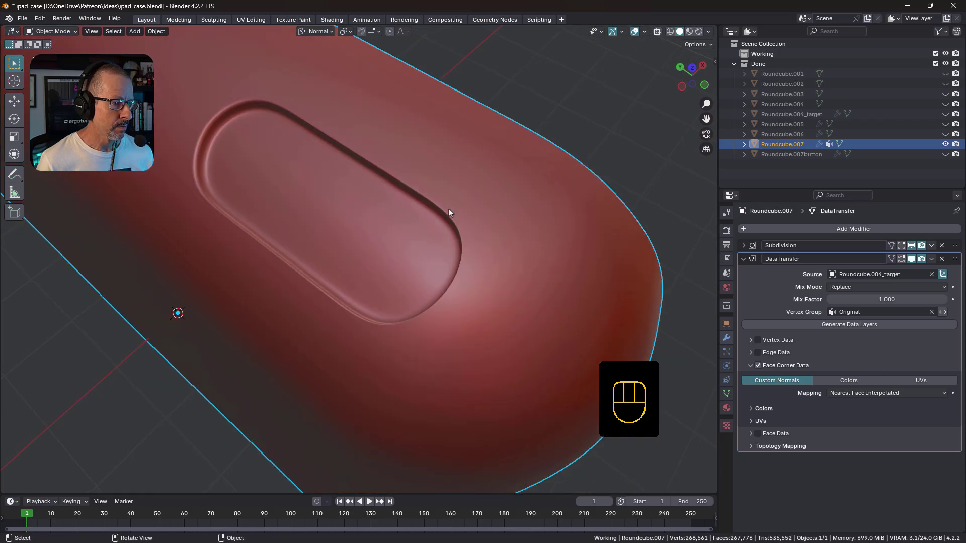
- Flip the normal transfer on and off repeatedly to compare shading, ending on Nearest Corner of Nearest Face mapping
{"action": "left_click", "coordinate": [916, 261]}
{"action": "left_click", "coordinate": [915, 261]}
{"action": "left_click", "coordinate": [916, 260]}
{"action": "left_click", "coordinate": [916, 260]}
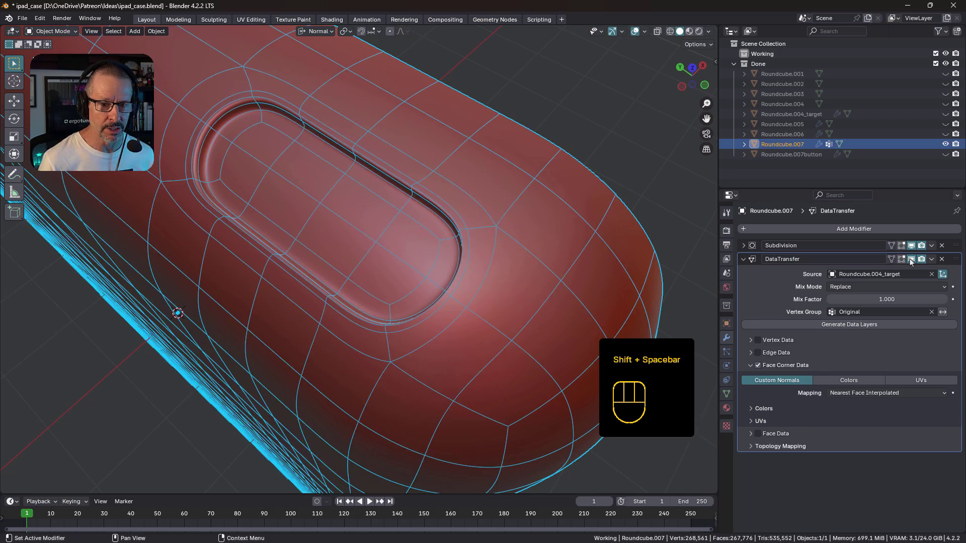
{"action": "left_click", "coordinate": [912, 261]}
{"action": "left_click", "coordinate": [913, 261]}
{"action": "left_click", "coordinate": [912, 262]}
{"action": "left_click", "coordinate": [913, 261]}
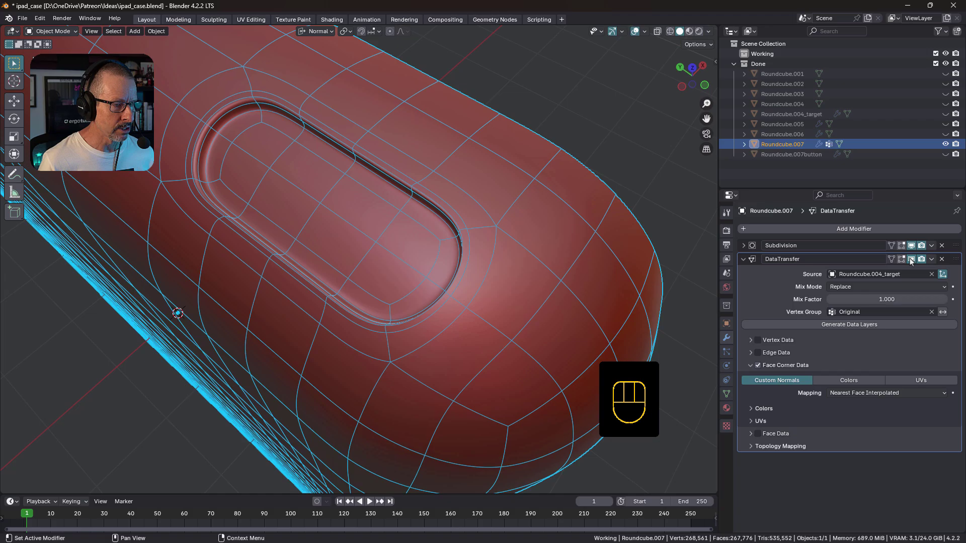
{"action": "left_click", "coordinate": [912, 260]}
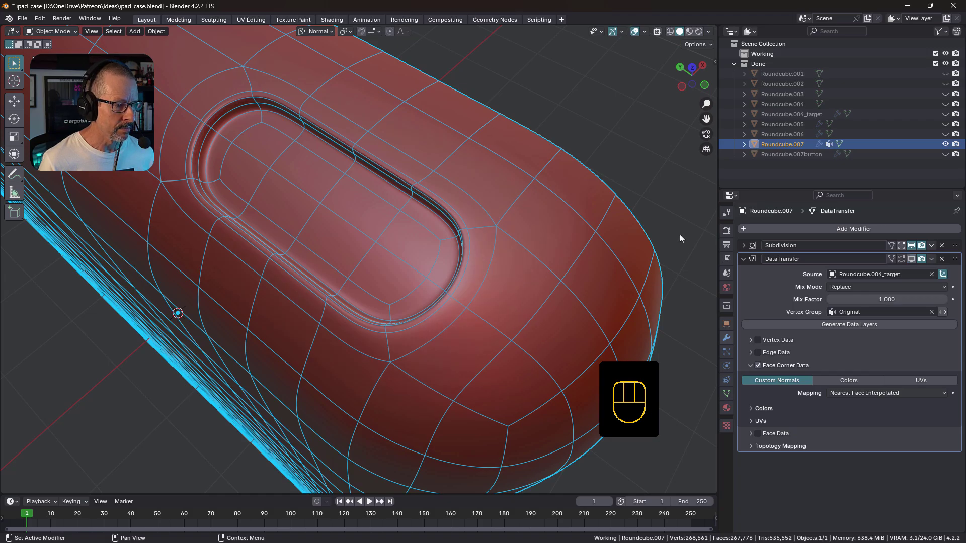
- Inspect the slot from several angles, then hide the finished Done collection in the Outliner
{"action": "left_click_drag", "start_coordinate": [527, 229], "coordinate": [528, 231]}
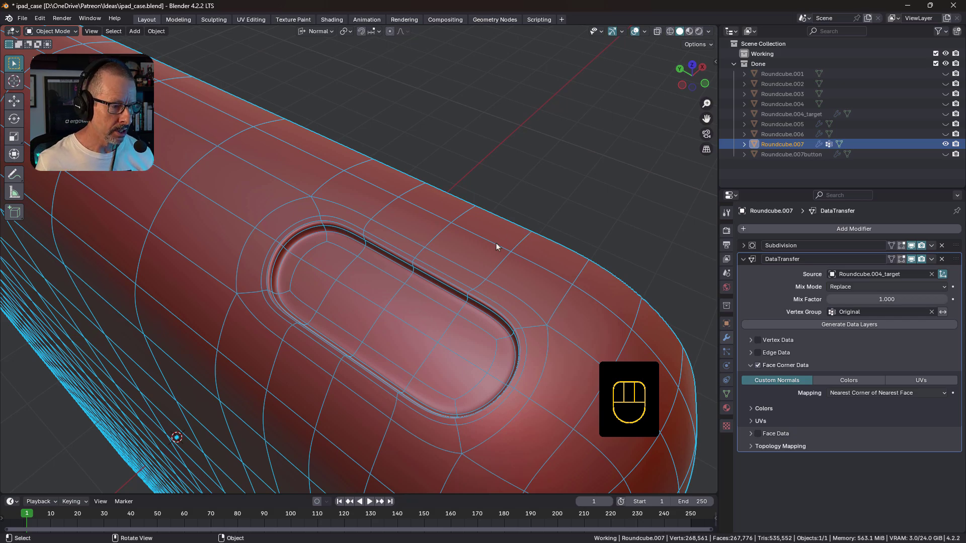
{"action": "middle_click", "coordinate": [440, 281]}
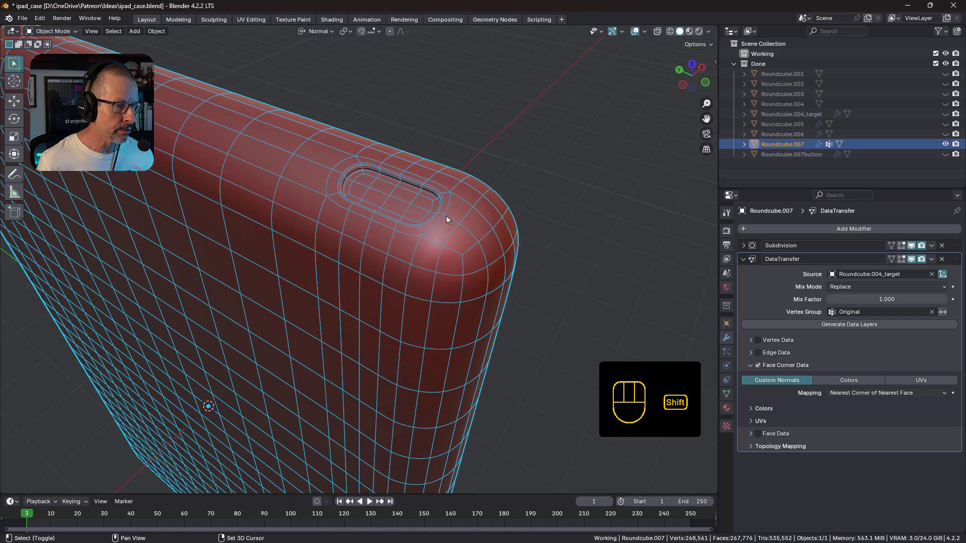
{"action": "left_click_drag", "start_coordinate": [455, 213], "coordinate": [455, 216]}
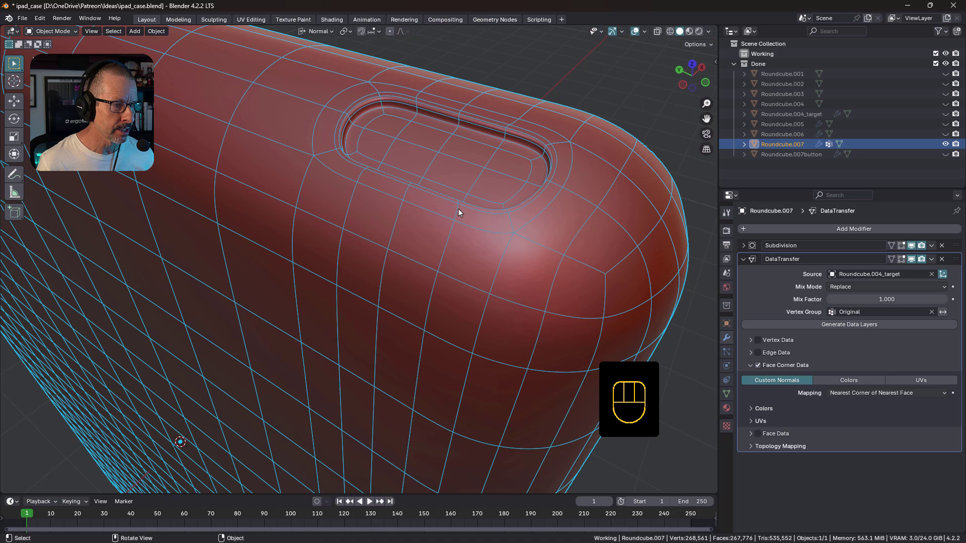
{"action": "left_click_drag", "start_coordinate": [513, 199], "coordinate": [502, 209]}
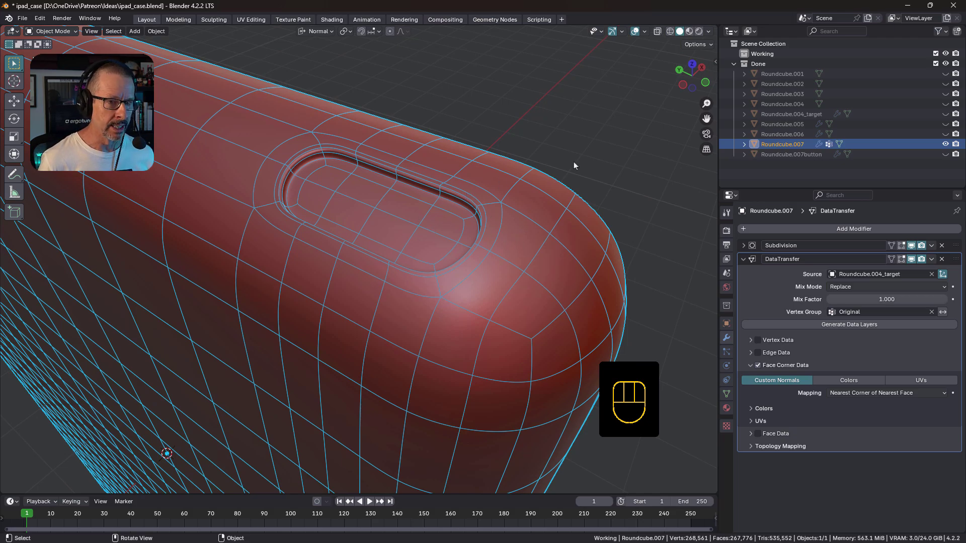
{"action": "left_click", "coordinate": [414, 195]}
- Add a Round Cube mesh to the Working collection and inspect the new slab
{"action": "key", "text": "shift+a"}
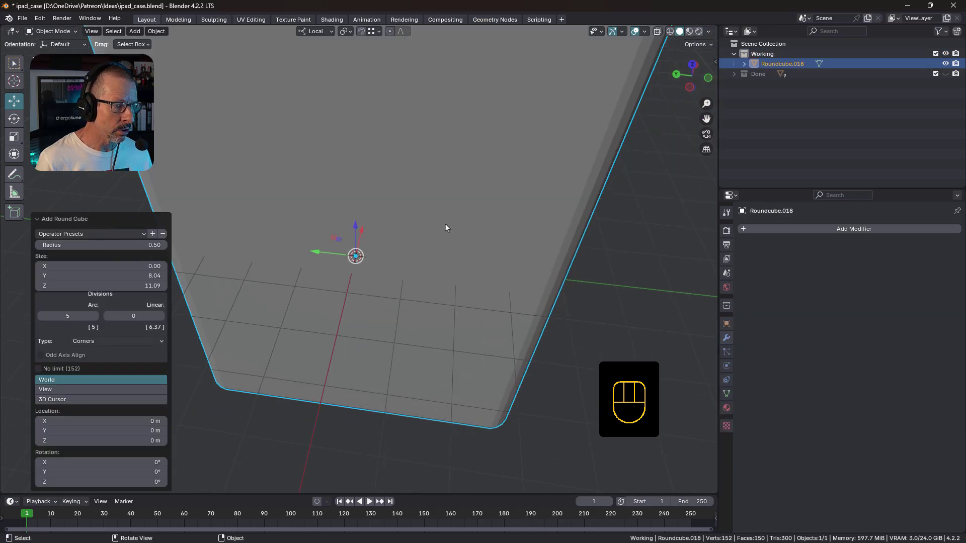
{"action": "left_click_drag", "start_coordinate": [460, 204], "coordinate": [418, 325]}
{"action": "left_click_drag", "start_coordinate": [512, 212], "coordinate": [445, 237]}
{"action": "left_click_drag", "start_coordinate": [446, 215], "coordinate": [385, 194]}
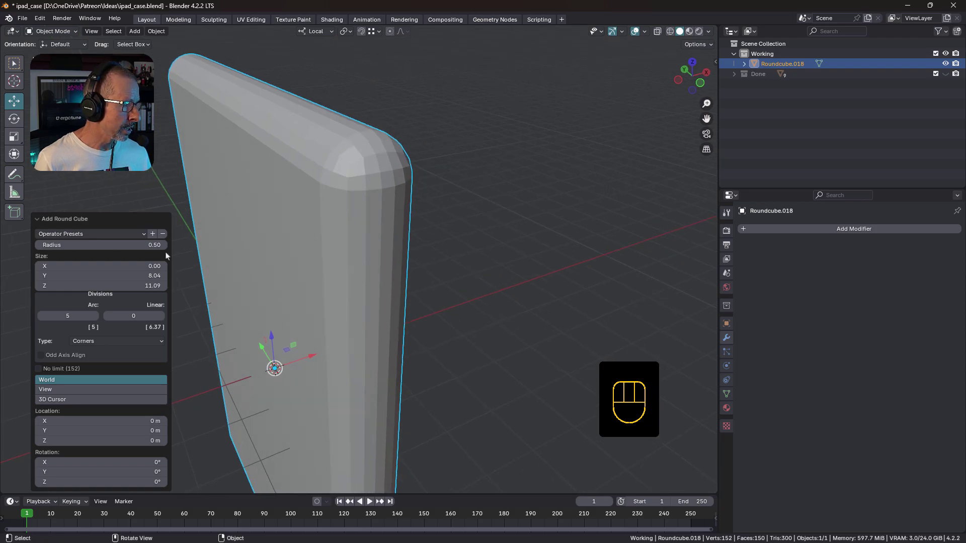
{"action": "left_click_drag", "start_coordinate": [146, 237], "coordinate": [386, 199]}
{"action": "left_click", "coordinate": [522, 152]}
- Size the round cube to a thin slab of Y 8.04 by Z 11.09 and check its rounded edges
{"action": "left_click_drag", "start_coordinate": [342, 206], "coordinate": [336, 203]}
{"action": "left_click_drag", "start_coordinate": [334, 205], "coordinate": [468, 181]}
{"action": "left_click_drag", "start_coordinate": [474, 190], "coordinate": [479, 188]}
{"action": "left_click_drag", "start_coordinate": [477, 189], "coordinate": [463, 188]}
{"action": "middle_click", "coordinate": [421, 174]}
{"action": "left_click_drag", "start_coordinate": [467, 182], "coordinate": [450, 186]}
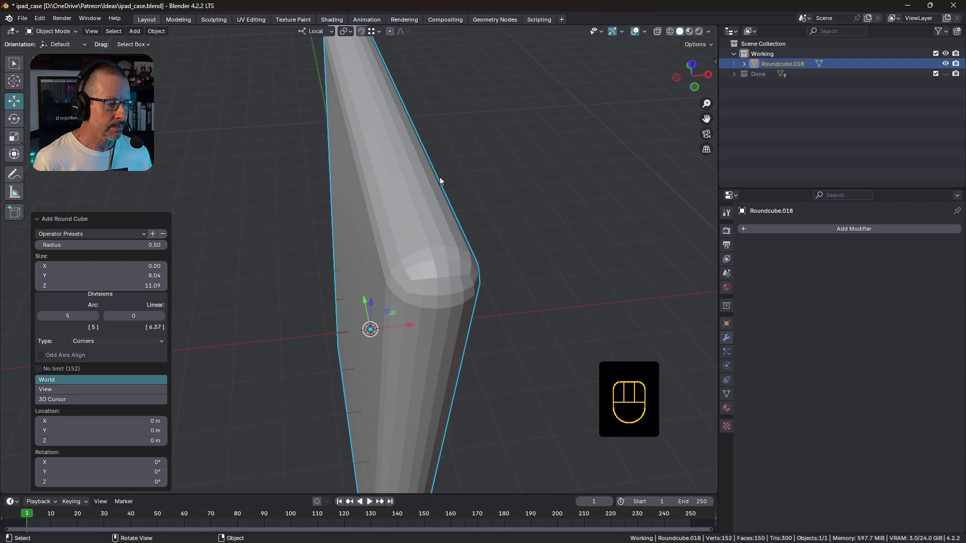
{"action": "middle_click", "coordinate": [407, 227]}
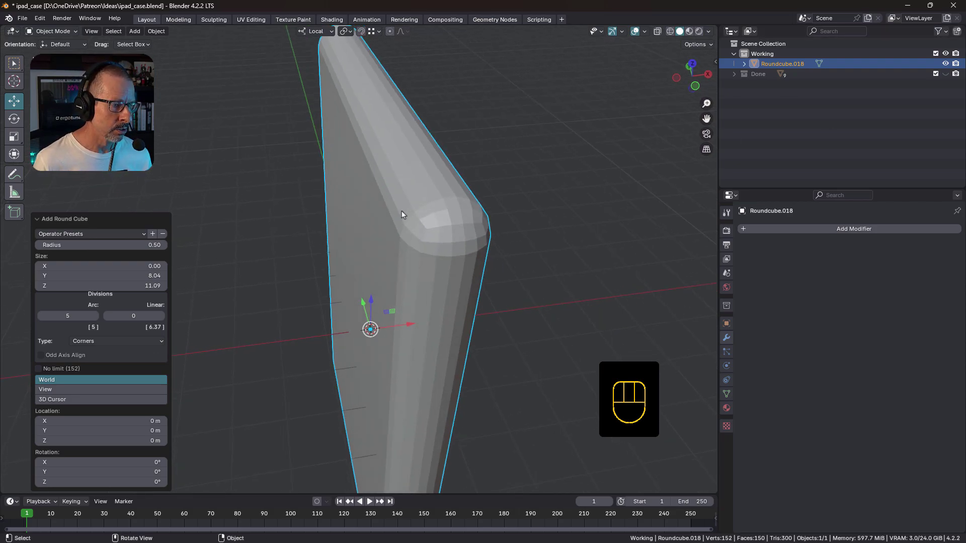
{"action": "left_click", "coordinate": [590, 157]}
{"action": "left_click", "coordinate": [417, 222]}
{"action": "left_click_drag", "start_coordinate": [427, 210], "coordinate": [447, 212]}
- In Edit Mode add 13 horizontal loop cuts across the slab from a front view, then leave editing
{"action": "key", "text": "Tab"}
{"action": "left_click_drag", "start_coordinate": [465, 192], "coordinate": [514, 176]}
{"action": "left_click_drag", "start_coordinate": [494, 165], "coordinate": [487, 171]}
{"action": "left_click_drag", "start_coordinate": [443, 185], "coordinate": [460, 180]}
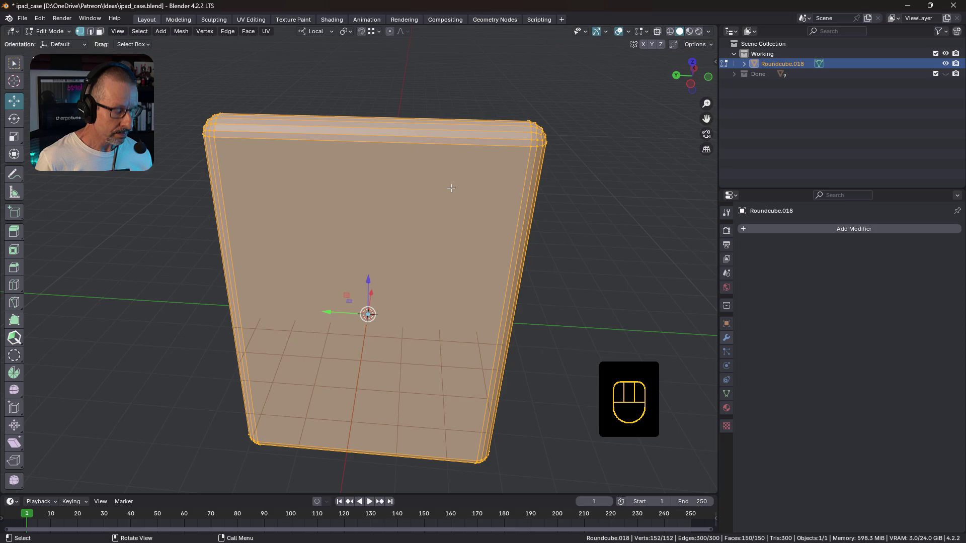
{"action": "left_click_drag", "start_coordinate": [457, 178], "coordinate": [465, 154]}
{"action": "key", "text": "ctrl+r"}
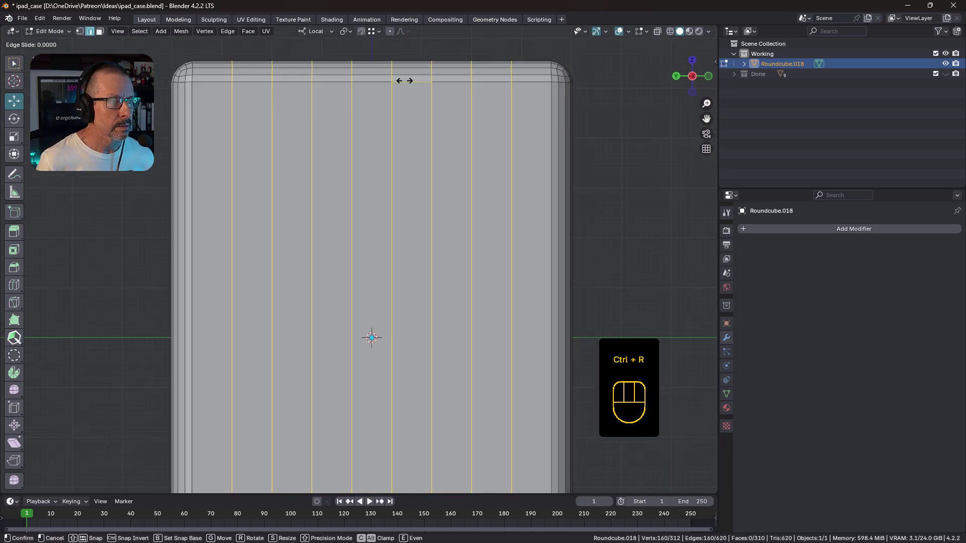
{"action": "key", "text": "ctrl+r"}
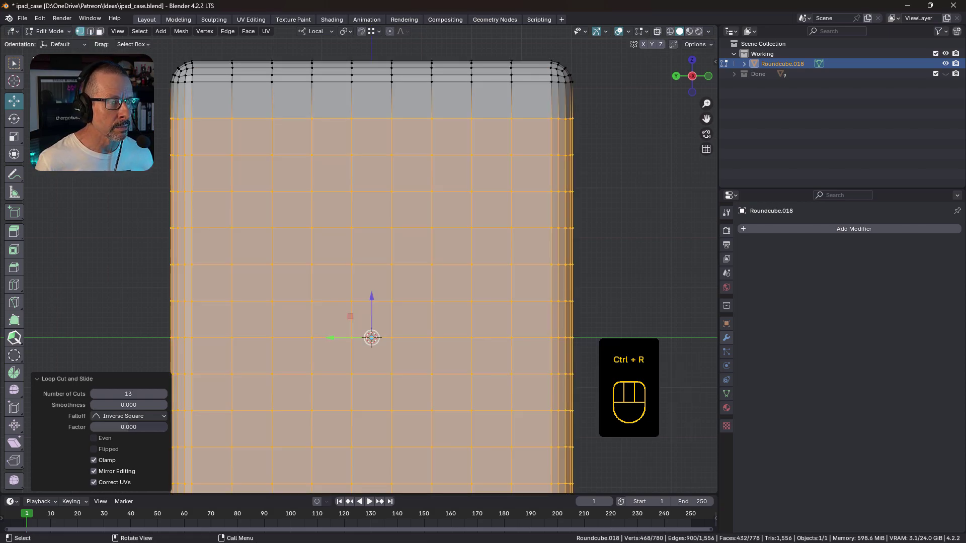
{"action": "left_click_drag", "start_coordinate": [497, 167], "coordinate": [475, 195]}
{"action": "key", "text": "Tab"}
- Shade the slab smooth and add a Subdivision Surface modifier at viewport level 2 from Quick Favorites
{"action": "left_click_drag", "start_coordinate": [472, 187], "coordinate": [409, 197]}
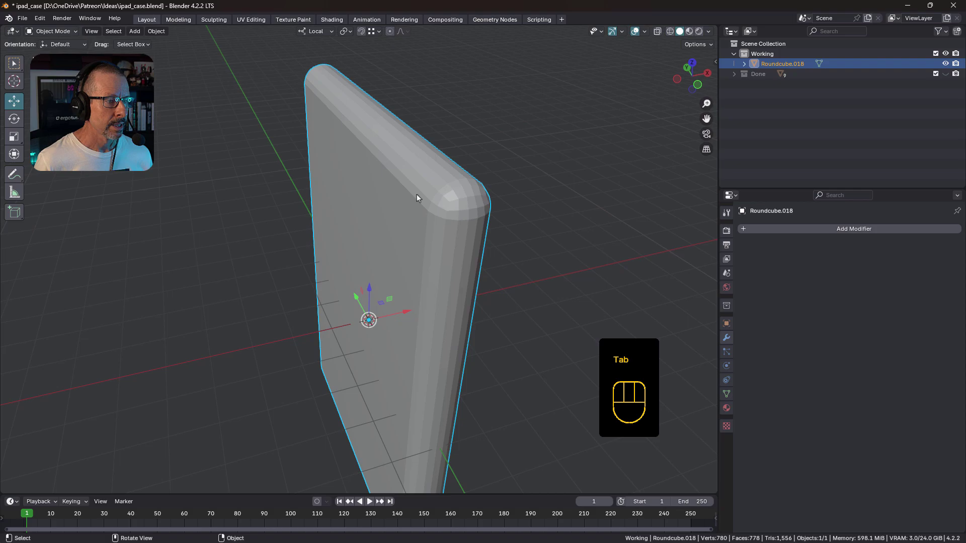
{"action": "left_click_drag", "start_coordinate": [436, 191], "coordinate": [410, 192]}
{"action": "left_click_drag", "start_coordinate": [438, 204], "coordinate": [425, 200]}
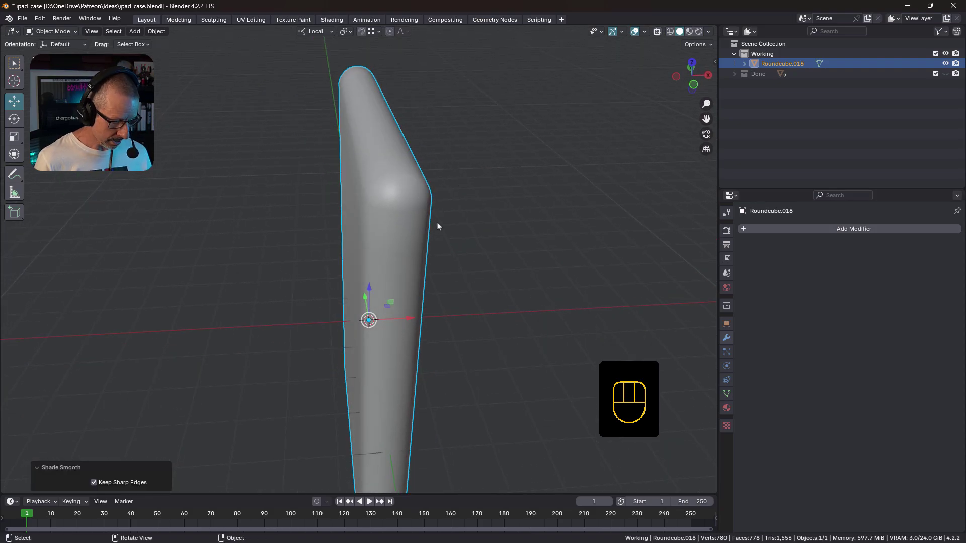
{"action": "key", "text": "q"}
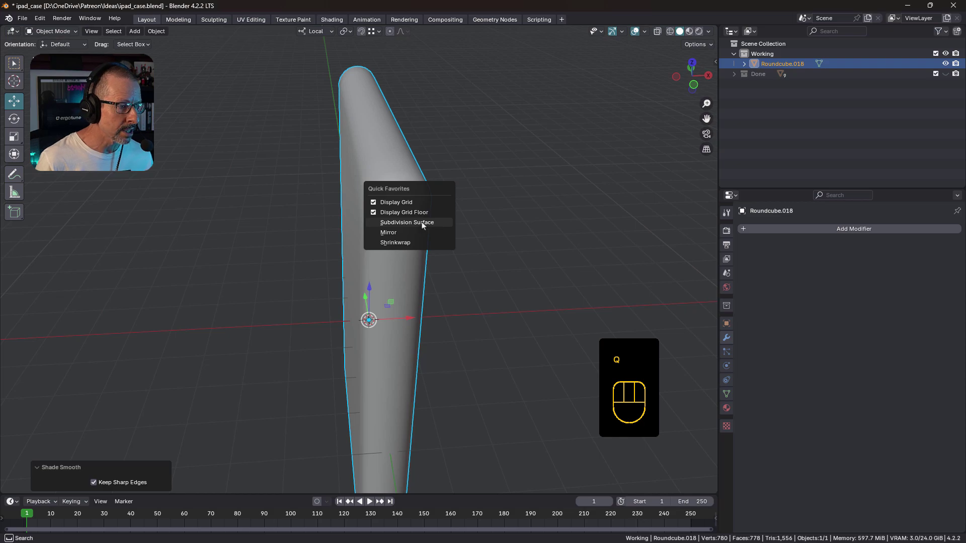
{"action": "left_click_drag", "start_coordinate": [392, 211], "coordinate": [453, 216]}
{"action": "left_click", "coordinate": [374, 324]}
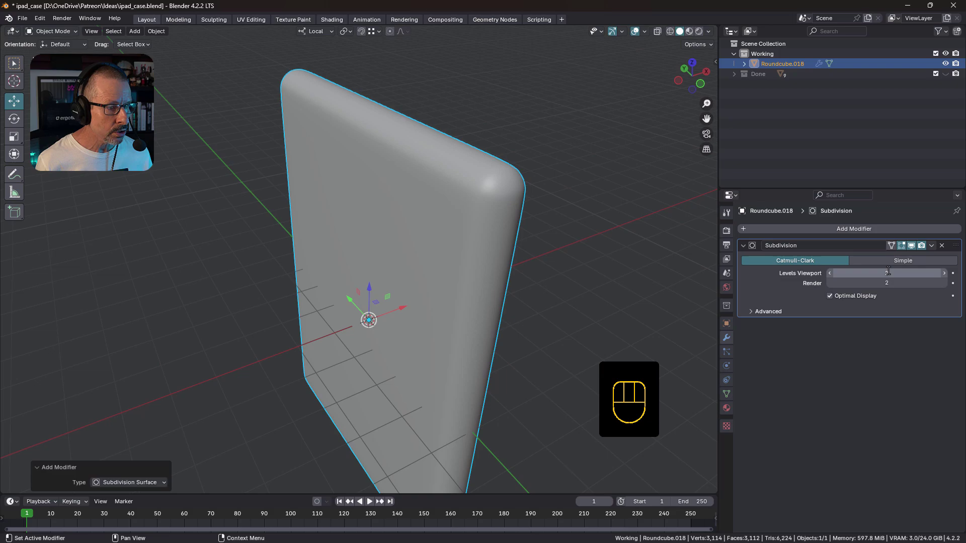
{"action": "left_click", "coordinate": [583, 193]}
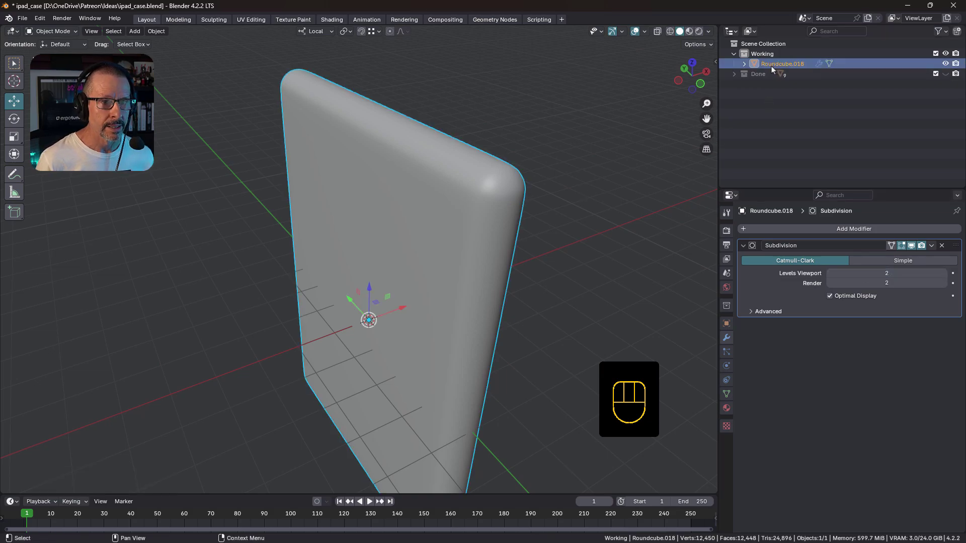
- Duplicate the slab as Target, hide it, and open Roundcube.018 for mesh editing
{"action": "key", "text": "shift+d"}
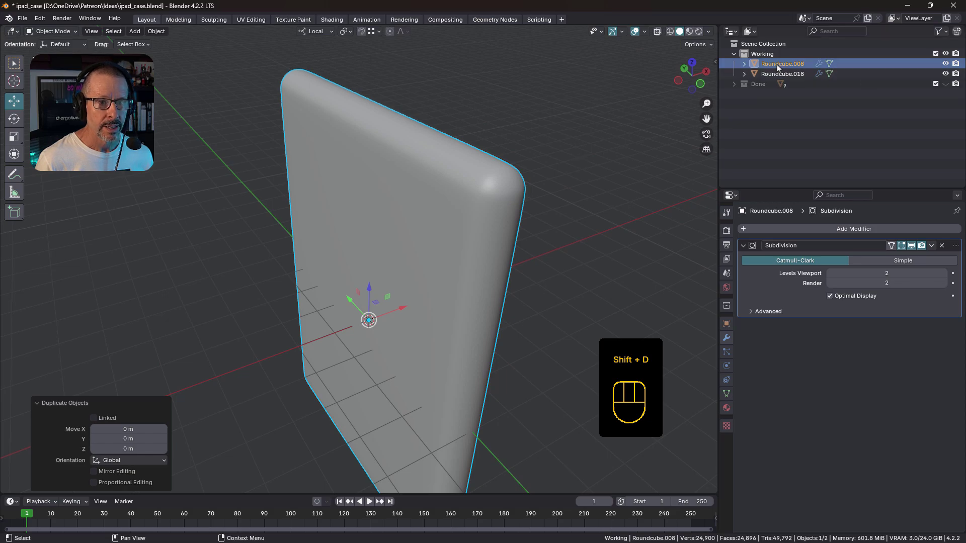
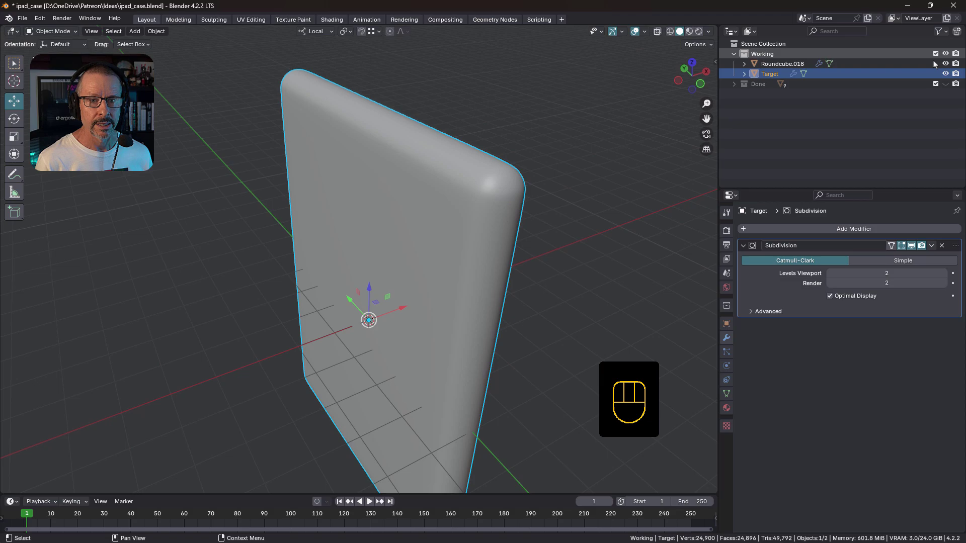
{"action": "left_click", "coordinate": [948, 65]}
{"action": "left_click", "coordinate": [948, 66]}
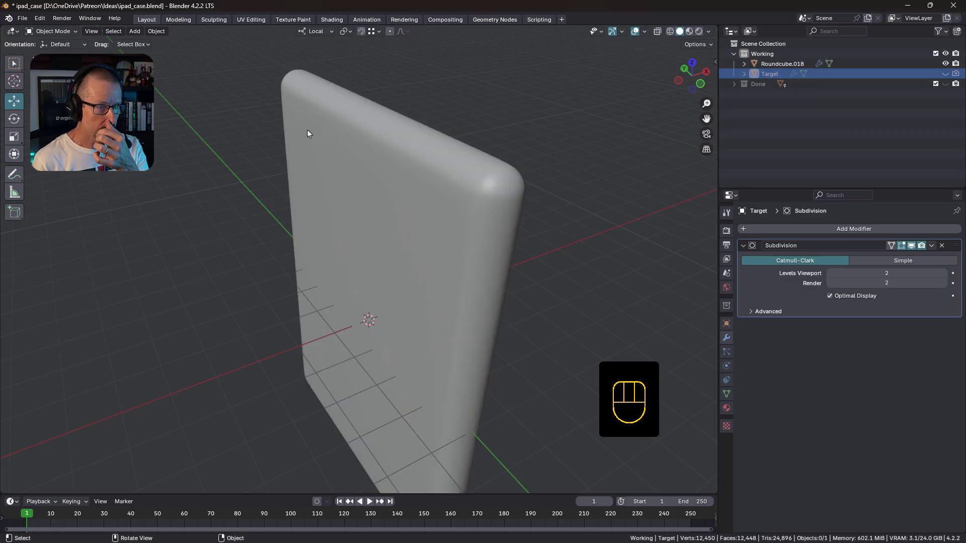
{"action": "key", "text": "shift+space"}
{"action": "middle_click", "coordinate": [473, 195]}
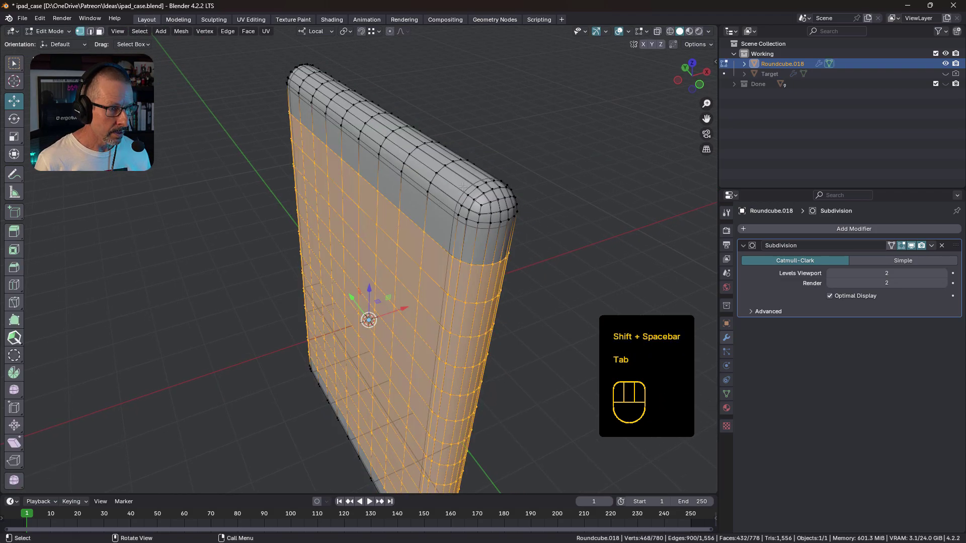
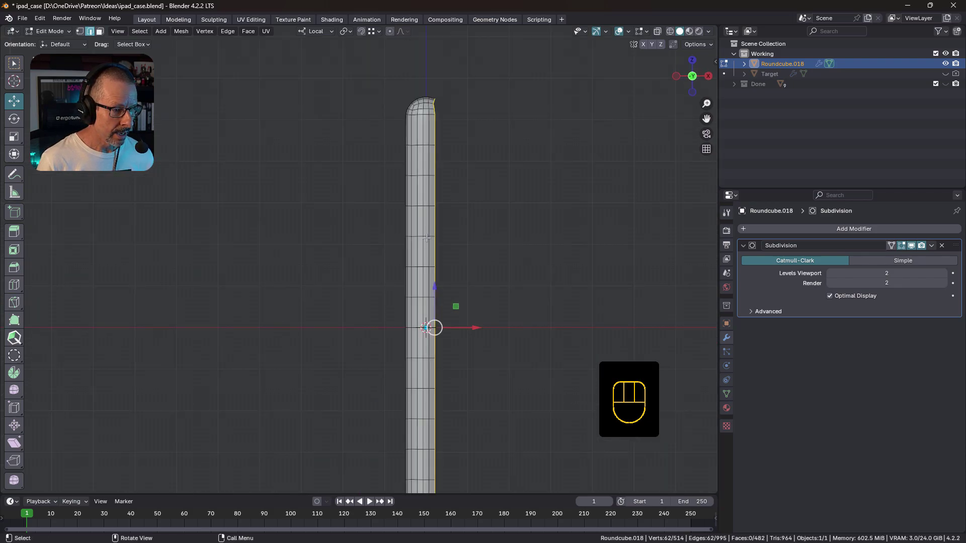
{"action": "middle_click", "coordinate": [429, 233]}
- Scale the selected edge loop to zero along X so it lies flat
{"action": "key", "text": "s"}
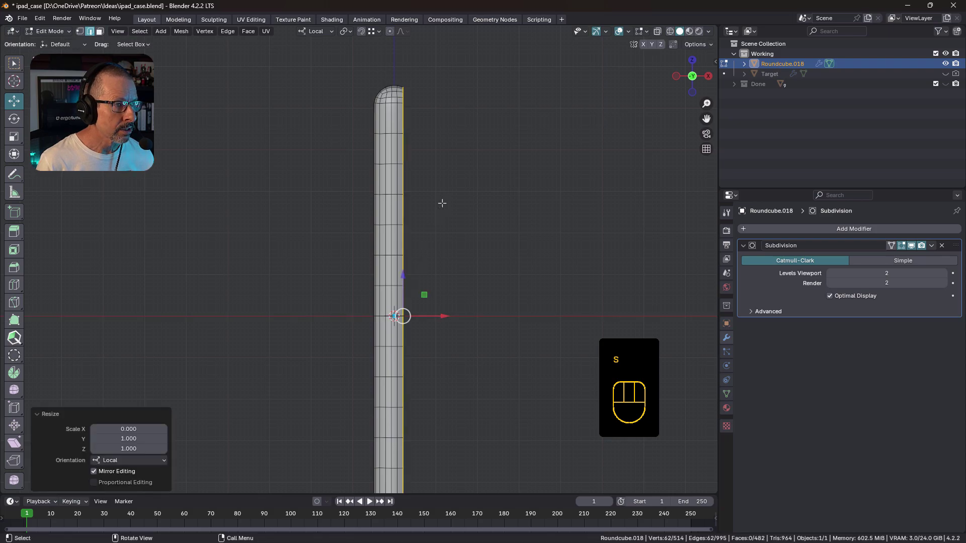
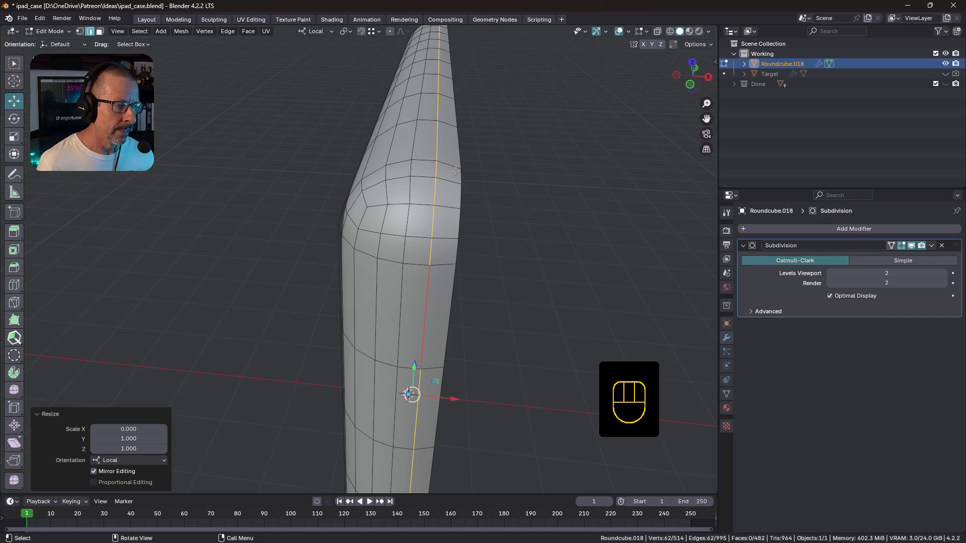
{"action": "left_click_drag", "start_coordinate": [428, 173], "coordinate": [425, 170]}
{"action": "left_click_drag", "start_coordinate": [401, 168], "coordinate": [418, 173]}
{"action": "left_click_drag", "start_coordinate": [509, 170], "coordinate": [488, 174]}
{"action": "middle_click", "coordinate": [472, 193]}
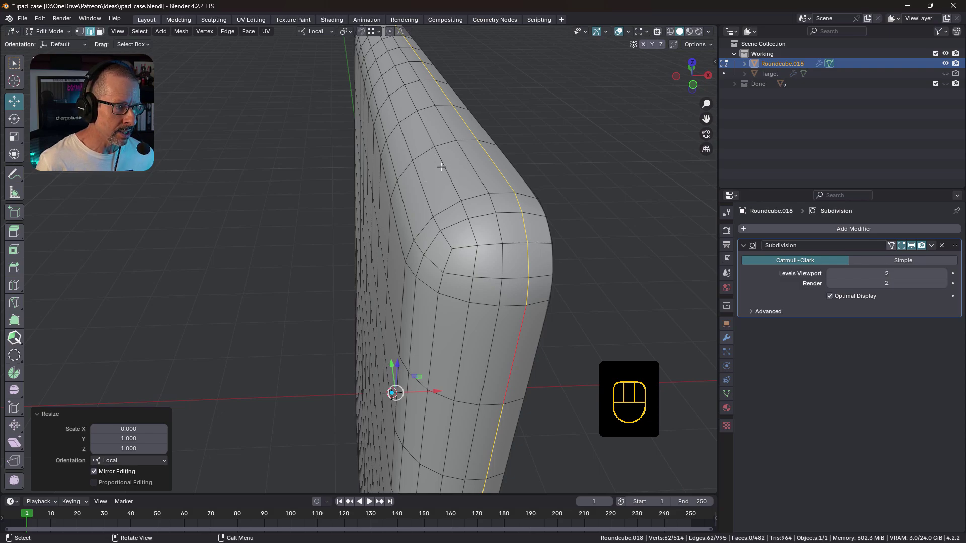
- Orbit to look along the case's top edge and rounded end from several angles
{"action": "left_click_drag", "start_coordinate": [459, 165], "coordinate": [477, 176]}
{"action": "left_click_drag", "start_coordinate": [566, 212], "coordinate": [511, 195]}
{"action": "left_click_drag", "start_coordinate": [457, 202], "coordinate": [502, 210]}
{"action": "left_click_drag", "start_coordinate": [556, 202], "coordinate": [442, 201]}
{"action": "left_click_drag", "start_coordinate": [370, 223], "coordinate": [418, 206]}
{"action": "left_click_drag", "start_coordinate": [426, 188], "coordinate": [408, 282]}
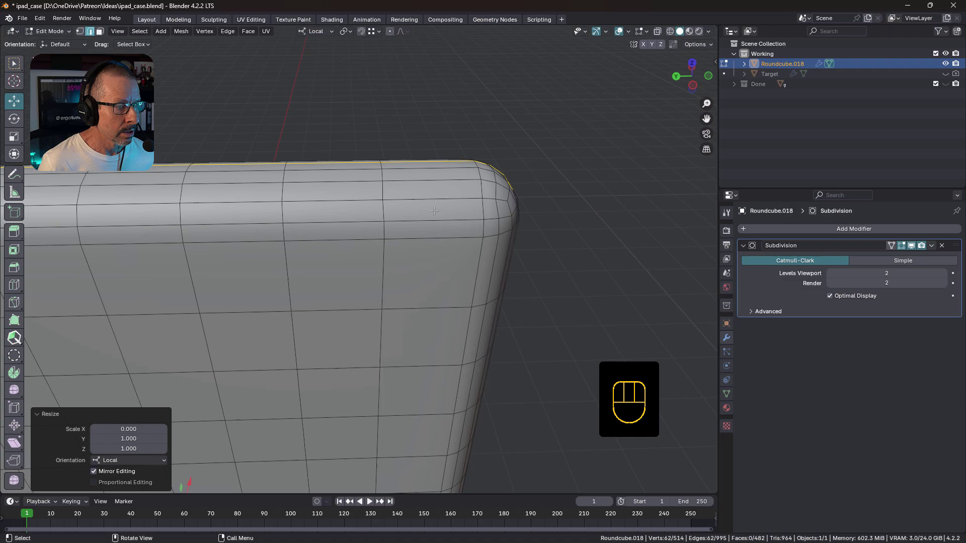
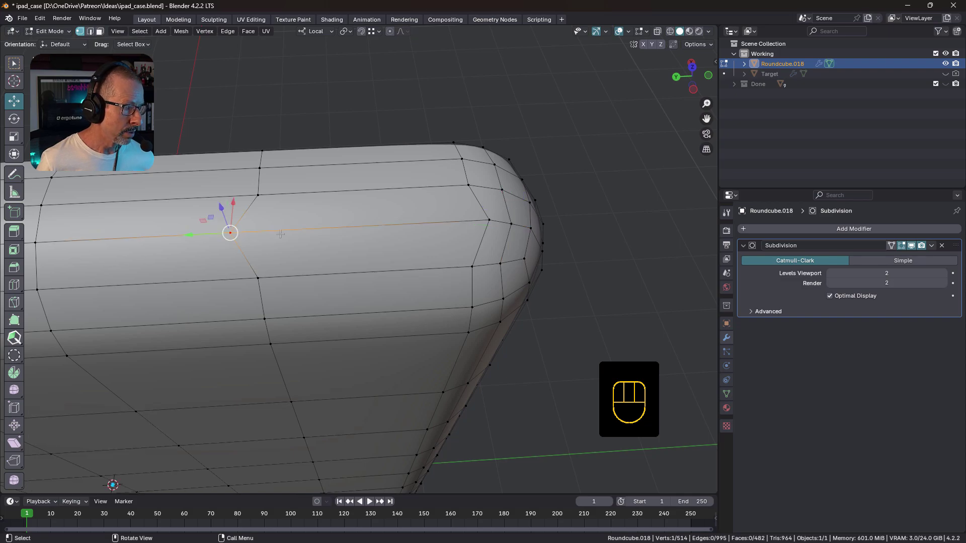
- Vertex-slide a vertex along the top edge, select the face strip there and inset it to outline the button slot
{"action": "key", "text": "g"}
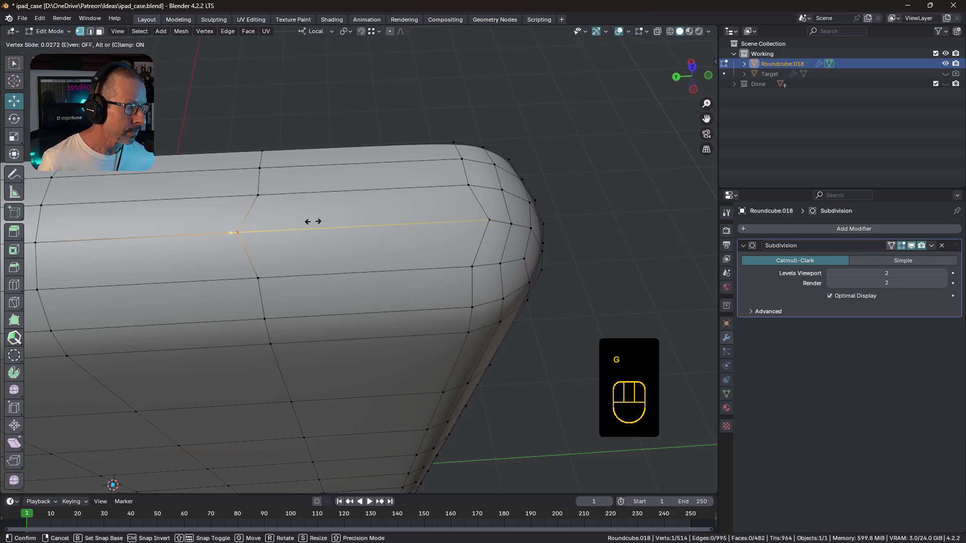
{"action": "middle_click", "coordinate": [357, 225]}
{"action": "key", "text": "3"}
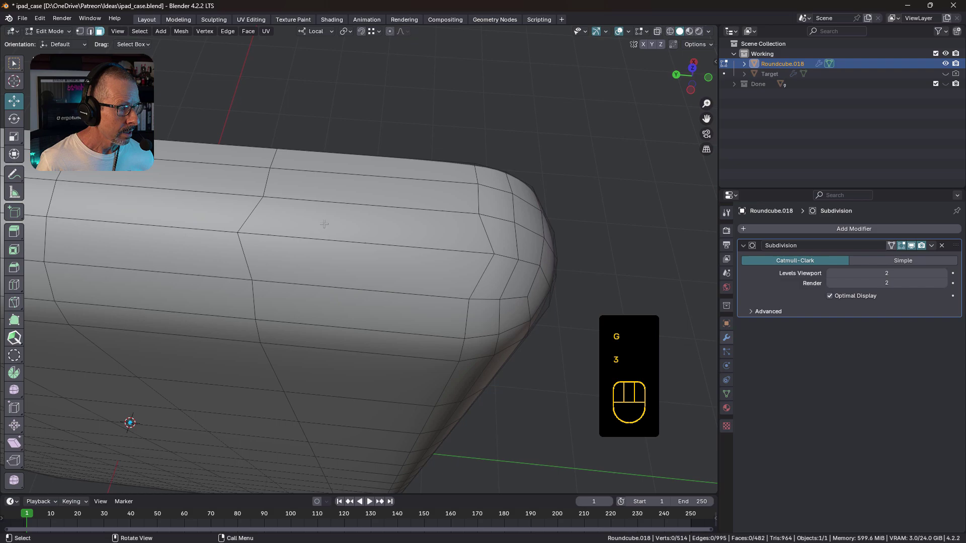
{"action": "left_click_drag", "start_coordinate": [362, 236], "coordinate": [355, 230]}
{"action": "left_click_drag", "start_coordinate": [386, 253], "coordinate": [394, 257]}
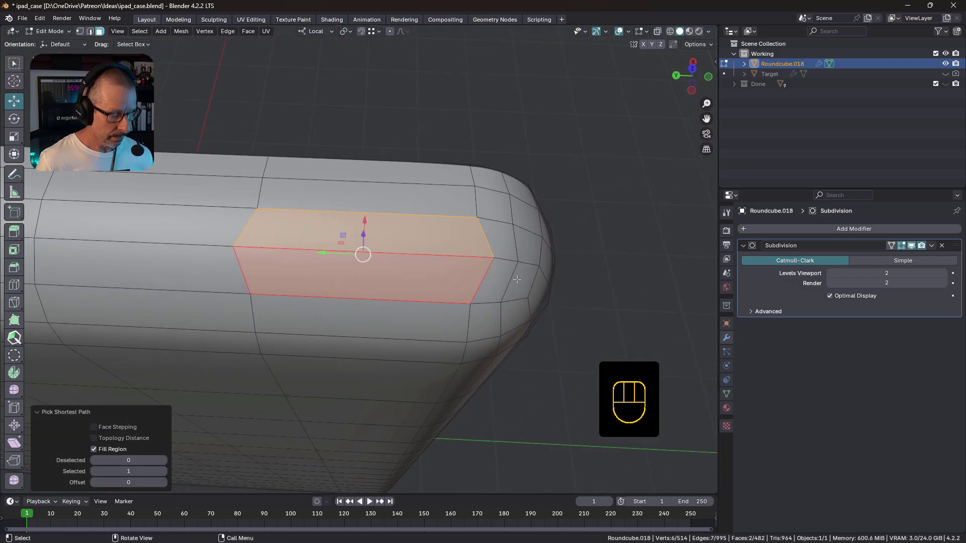
{"action": "key", "text": "i"}
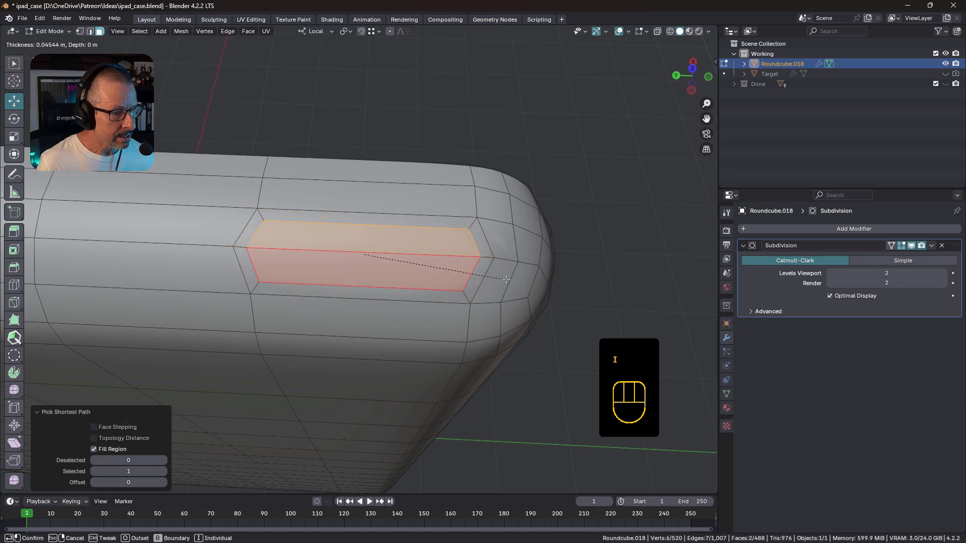
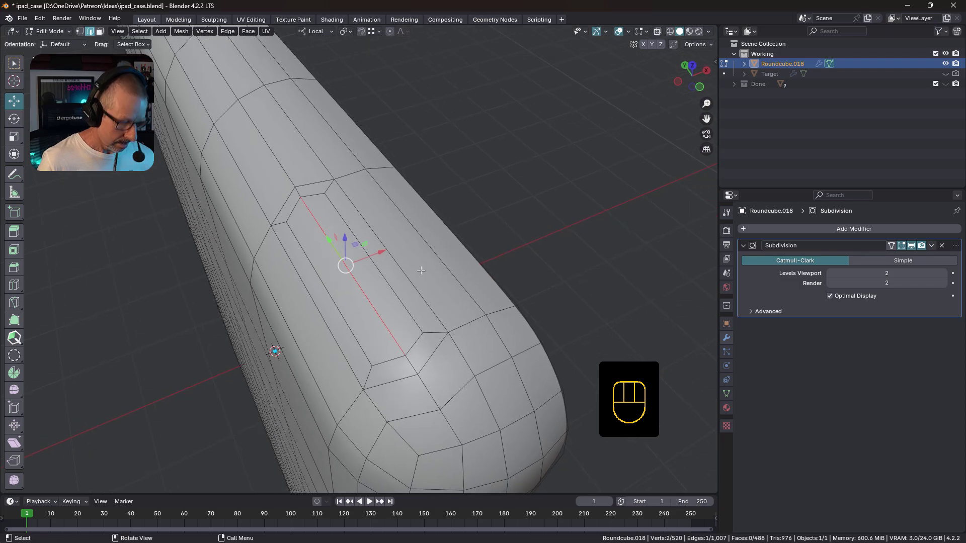
- Edge-slide the slot's centre edge into position
{"action": "key", "text": "g"}
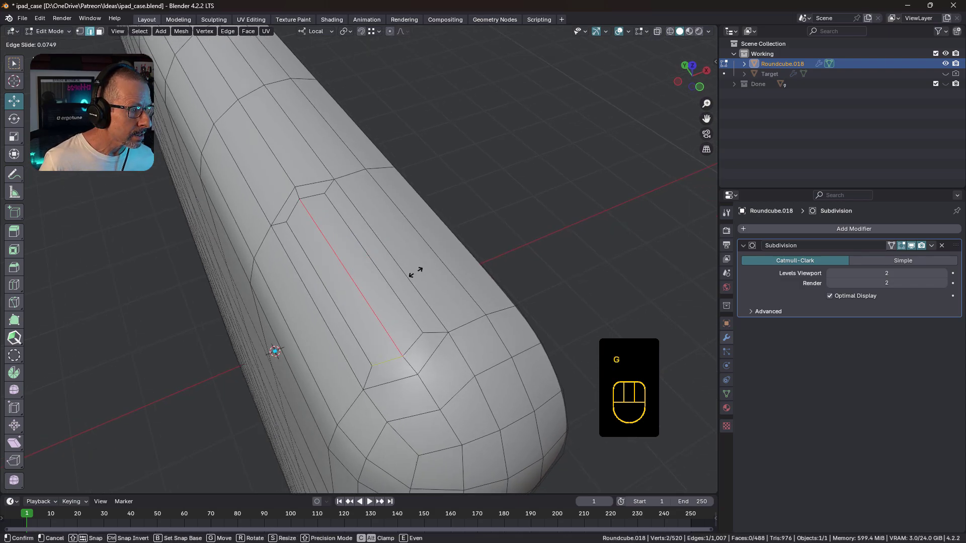
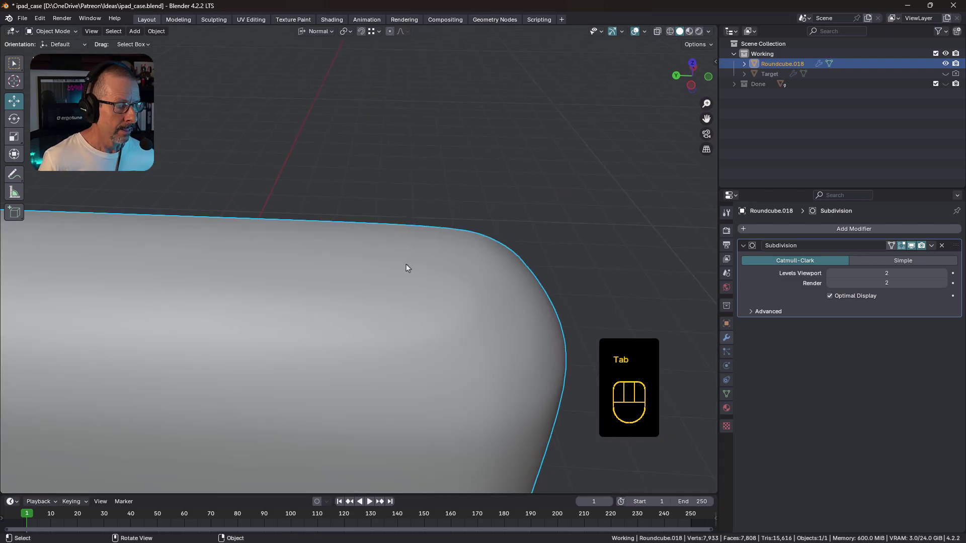
- View the slot from above and add 8 loop cuts across the case's top edge through the slot area
{"action": "left_click_drag", "start_coordinate": [347, 289], "coordinate": [351, 312]}
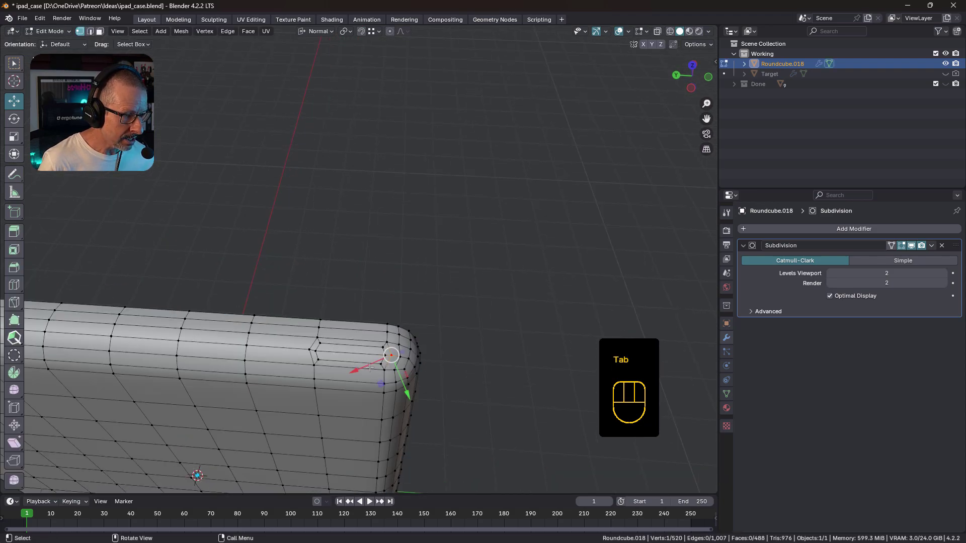
{"action": "left_click_drag", "start_coordinate": [384, 348], "coordinate": [406, 319]}
{"action": "left_click_drag", "start_coordinate": [425, 318], "coordinate": [400, 271]}
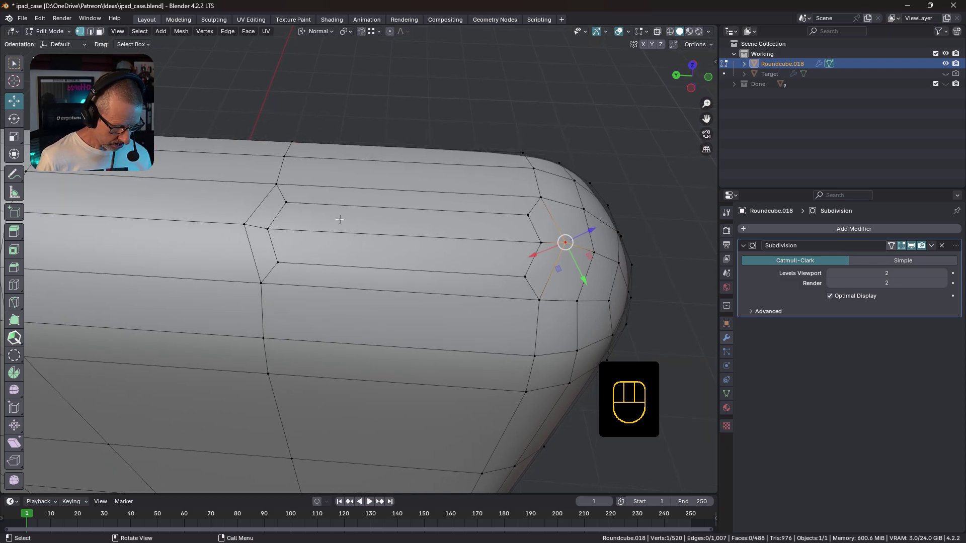
{"action": "key", "text": "ctrl+3"}
{"action": "key", "text": "2"}
{"action": "left_click", "coordinate": [393, 218]}
{"action": "key", "text": "ctrl+r"}
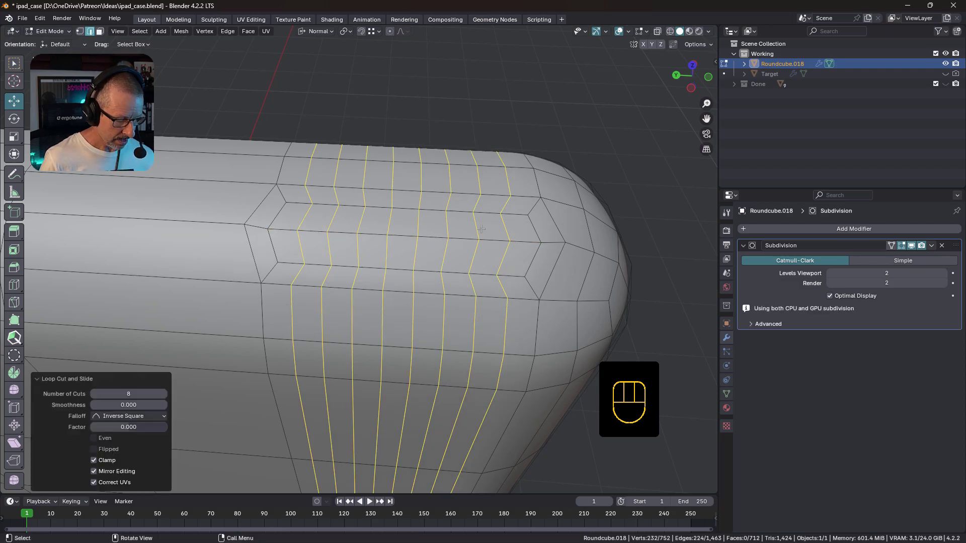
- Select the remaining extra edge loops and dissolve them with Ctrl+X, keeping only the slot-framing loops
{"action": "key", "text": "2"}
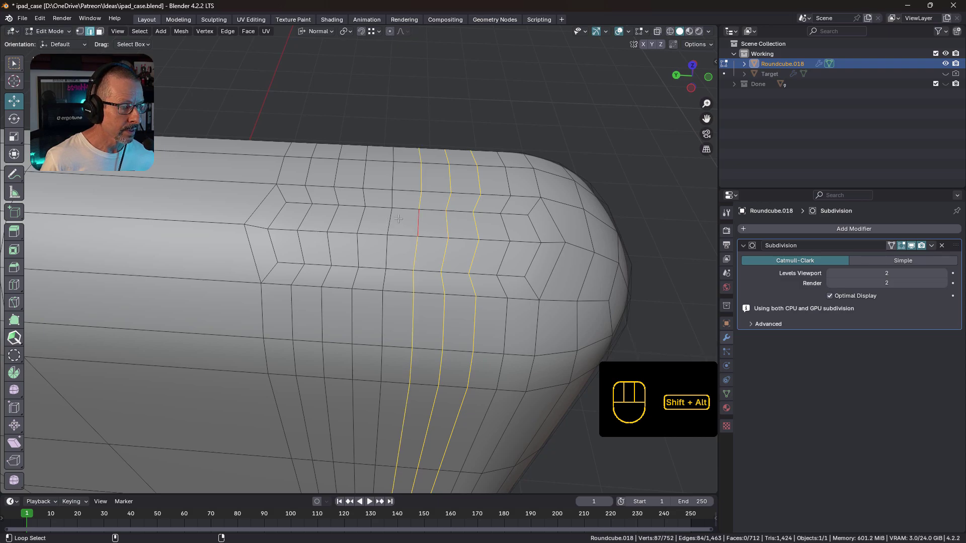
{"action": "left_click", "coordinate": [389, 218]}
{"action": "left_click", "coordinate": [334, 219]}
{"action": "key", "text": "ctrl+x"}
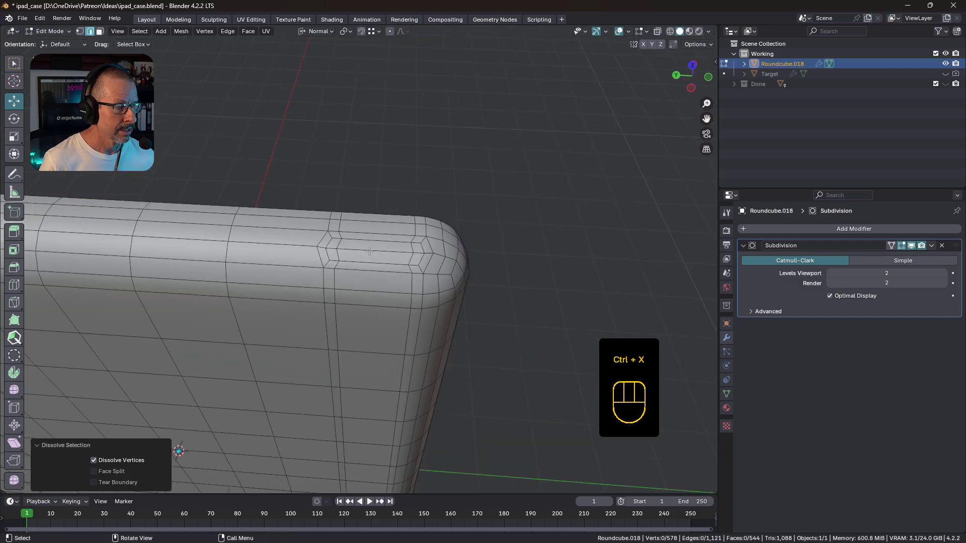
{"action": "left_click_drag", "start_coordinate": [374, 248], "coordinate": [375, 252]}
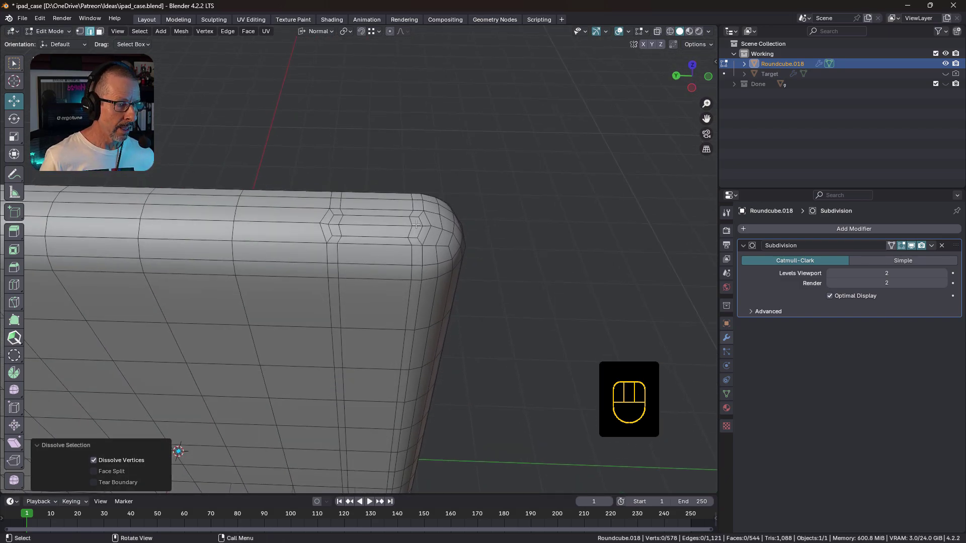
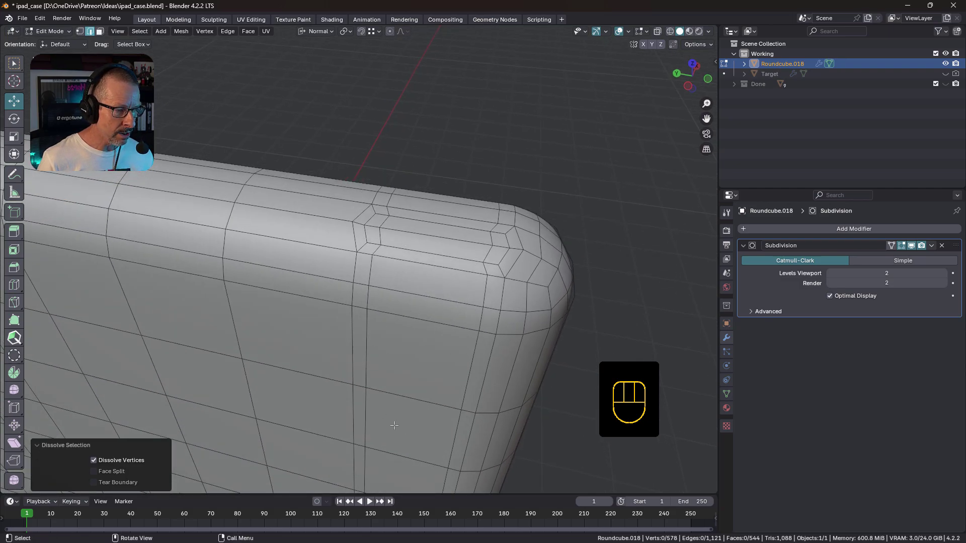
{"action": "left_click_drag", "start_coordinate": [432, 312], "coordinate": [413, 298]}
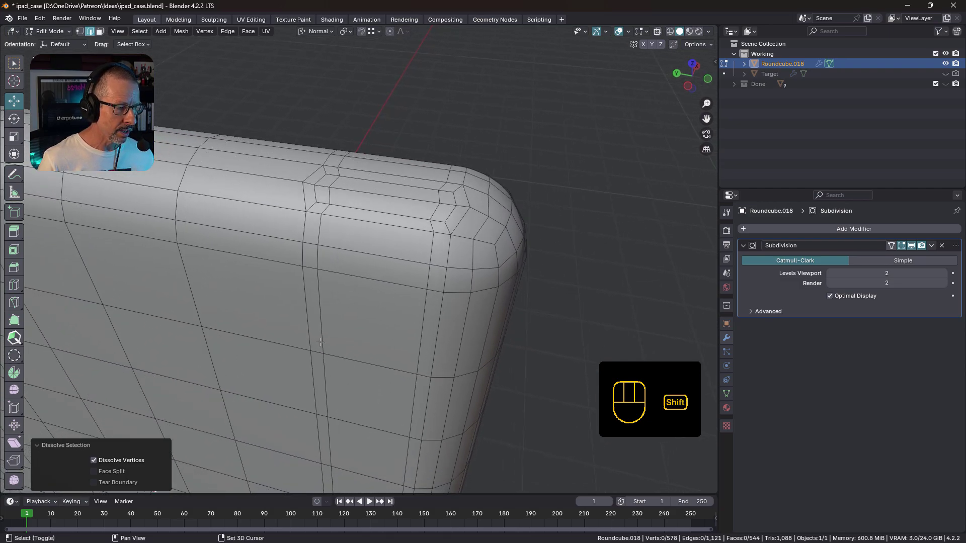
{"action": "left_click_drag", "start_coordinate": [359, 304], "coordinate": [363, 324]}
{"action": "middle_click", "coordinate": [373, 306]}
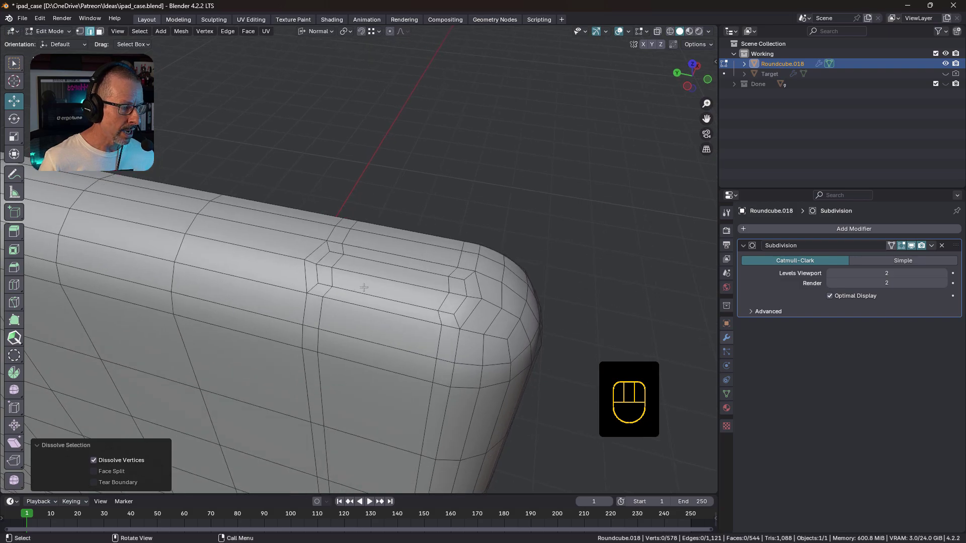
{"action": "left_click_drag", "start_coordinate": [372, 279], "coordinate": [503, 222]}
{"action": "left_click_drag", "start_coordinate": [501, 221], "coordinate": [493, 221]}
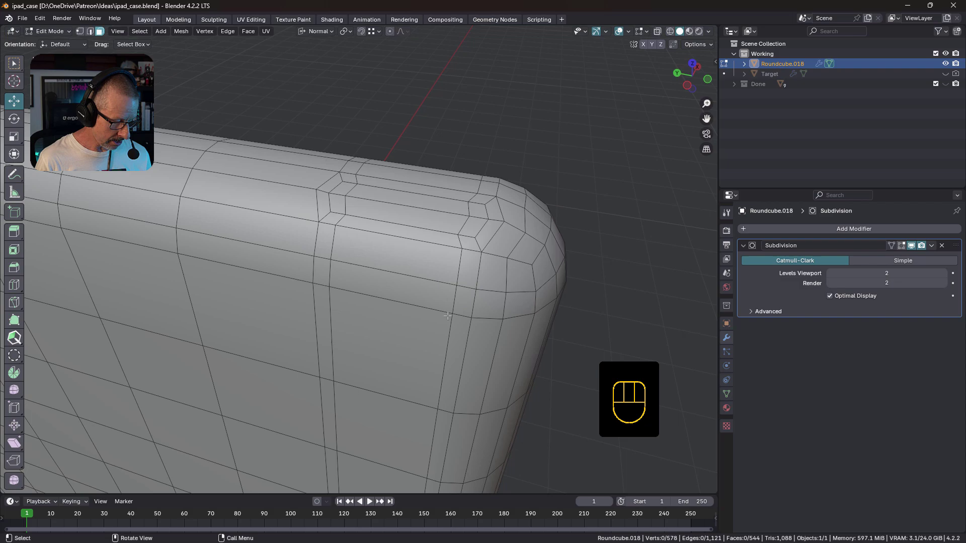
{"action": "key", "text": "Tab"}
{"action": "key", "text": "shift+space"}
{"action": "left_click_drag", "start_coordinate": [415, 308], "coordinate": [429, 325]}
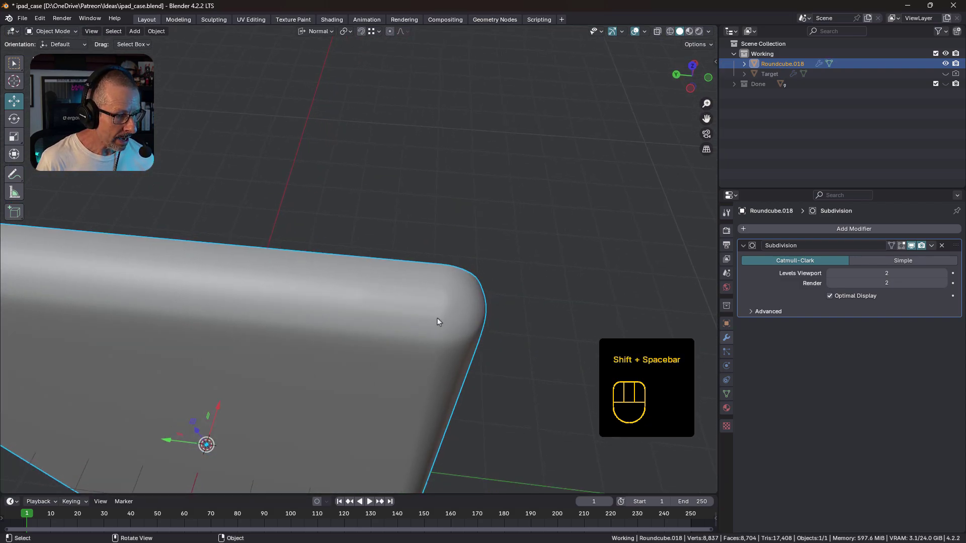
{"action": "left_click_drag", "start_coordinate": [435, 380], "coordinate": [455, 341]}
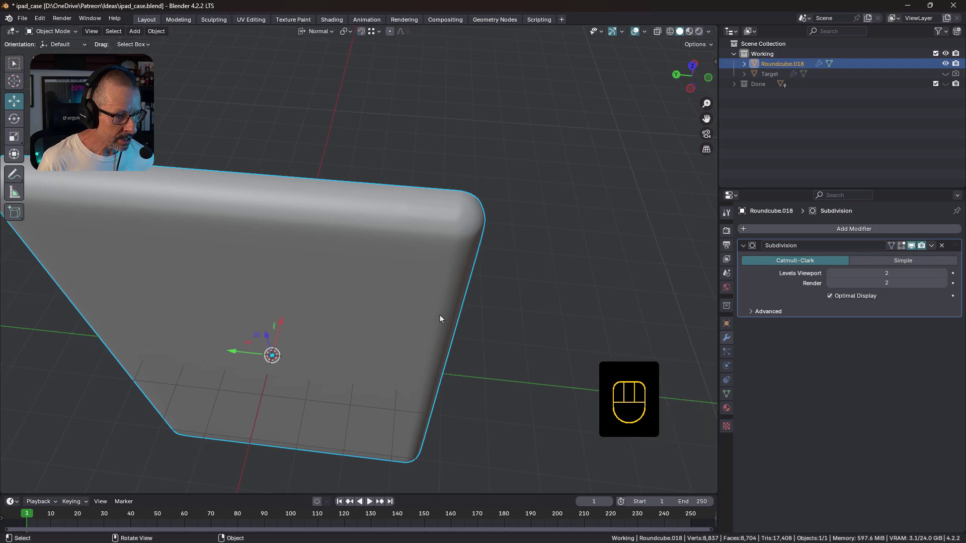
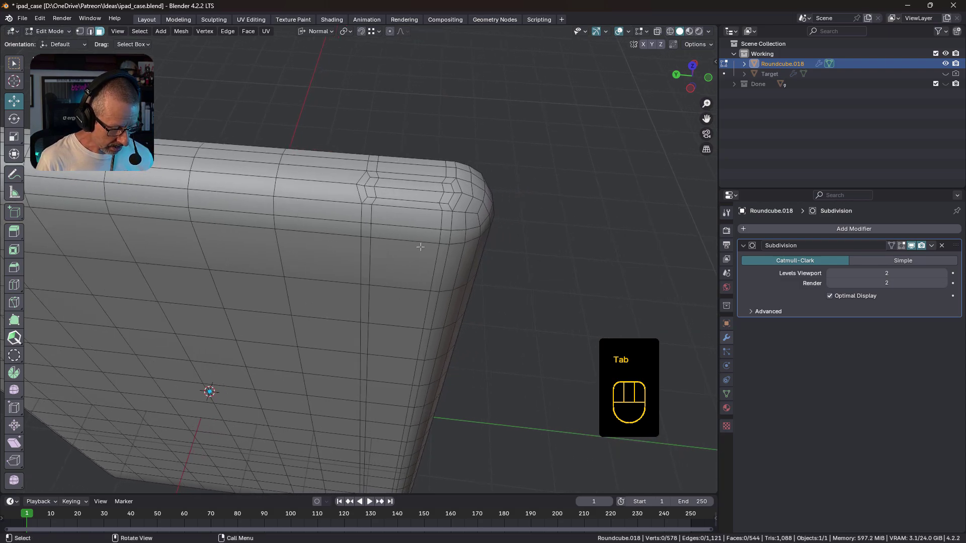
{"action": "key", "text": "3"}
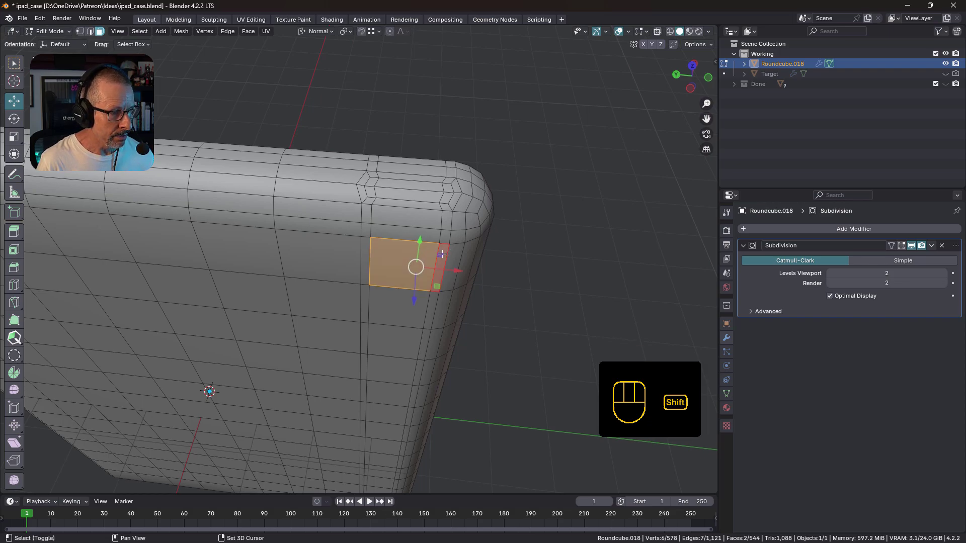
{"action": "key", "text": "Delete"}
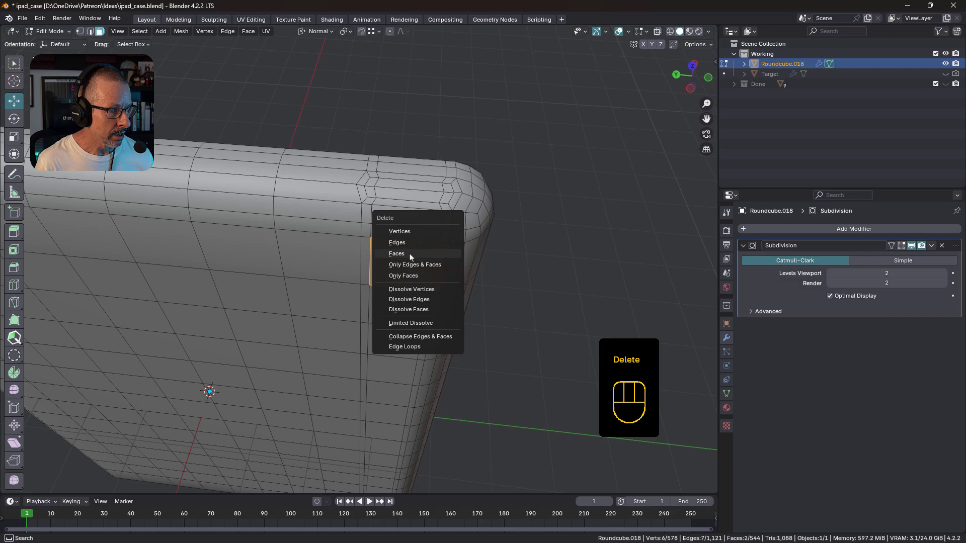
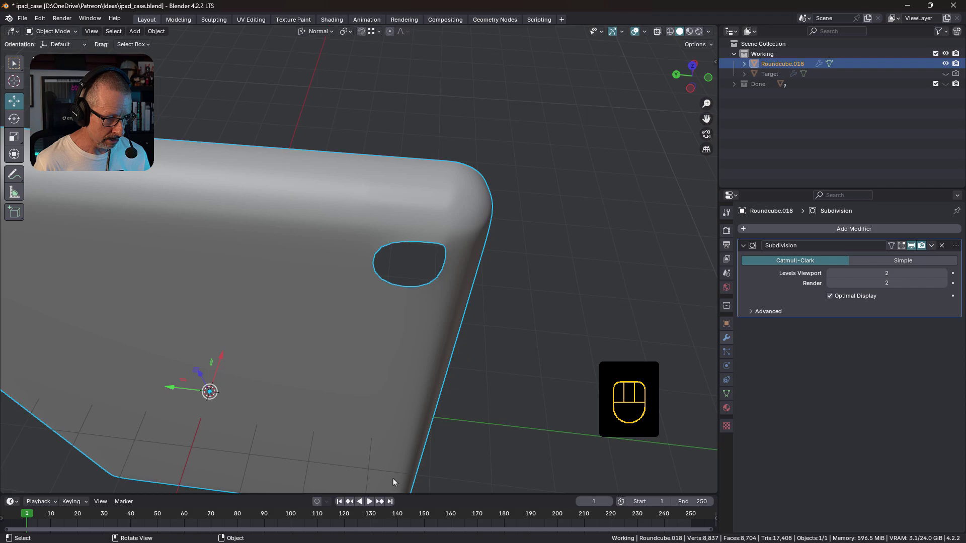
{"action": "key", "text": "Tab"}
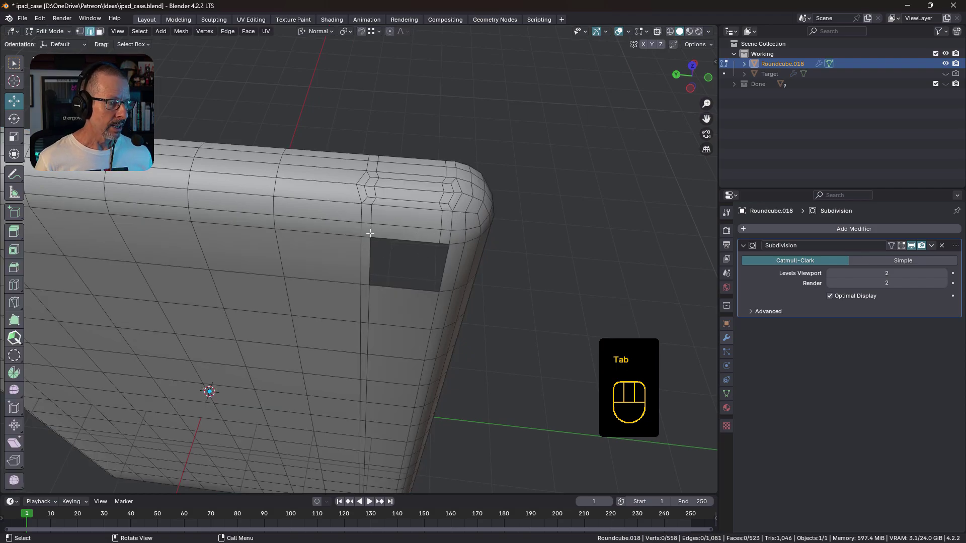
{"action": "left_click_drag", "start_coordinate": [361, 222], "coordinate": [394, 233]}
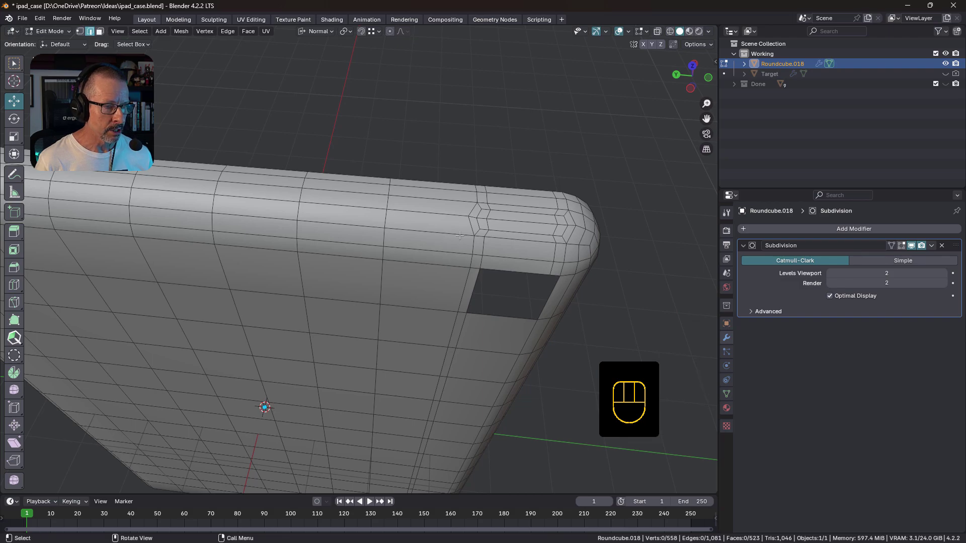
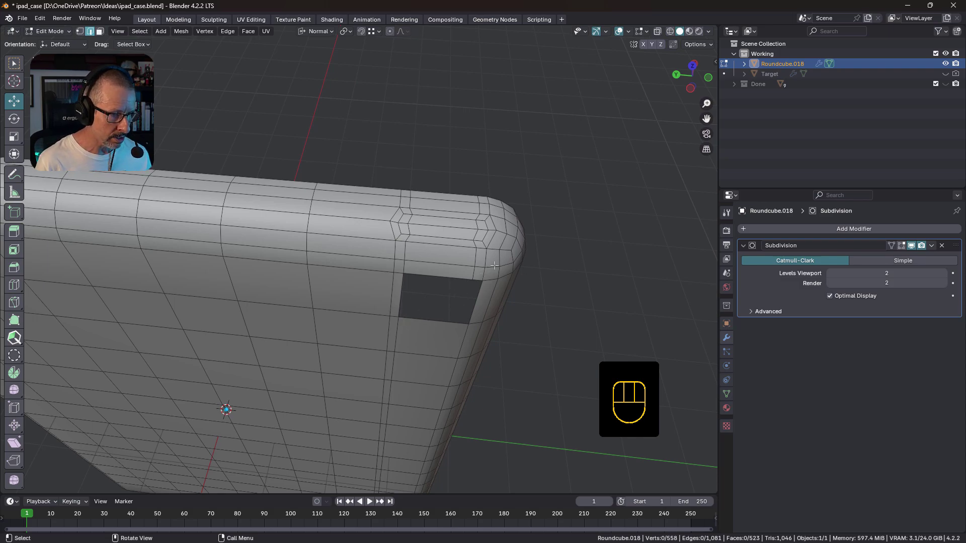
{"action": "key", "text": "ctrl+z"}
{"action": "key", "text": "ctrl+z"}
{"action": "key", "text": "ctrl+z"}
{"action": "key", "text": "ctrl+z"}
{"action": "key", "text": "ctrl+z"}
{"action": "key", "text": "ctrl+z"}
{"action": "key", "text": "ctrl+z"}
{"action": "key", "text": "ctrl+z"}
{"action": "key", "text": "ctrl+z"}
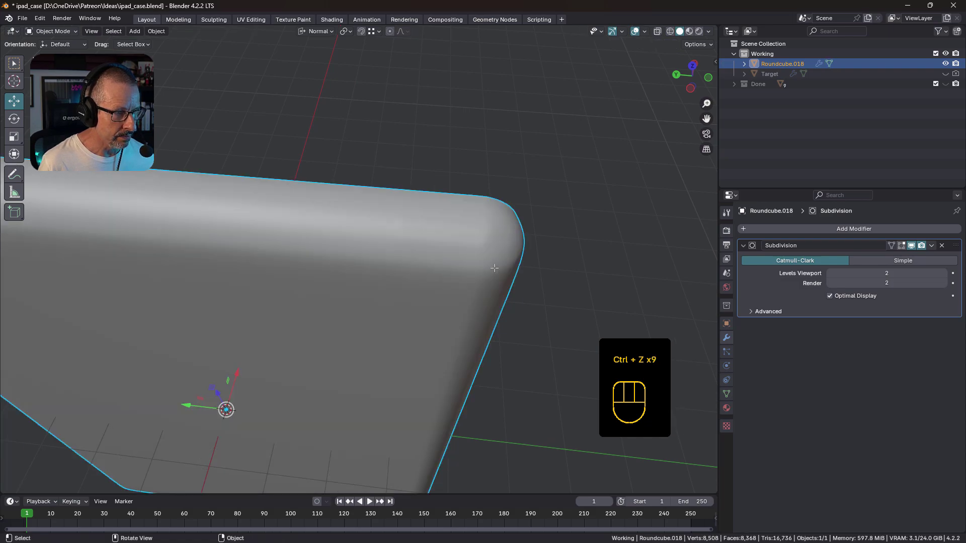
- Edge-slide the case's side edge loop slightly toward the rounded corner
{"action": "key", "text": "Tab"}
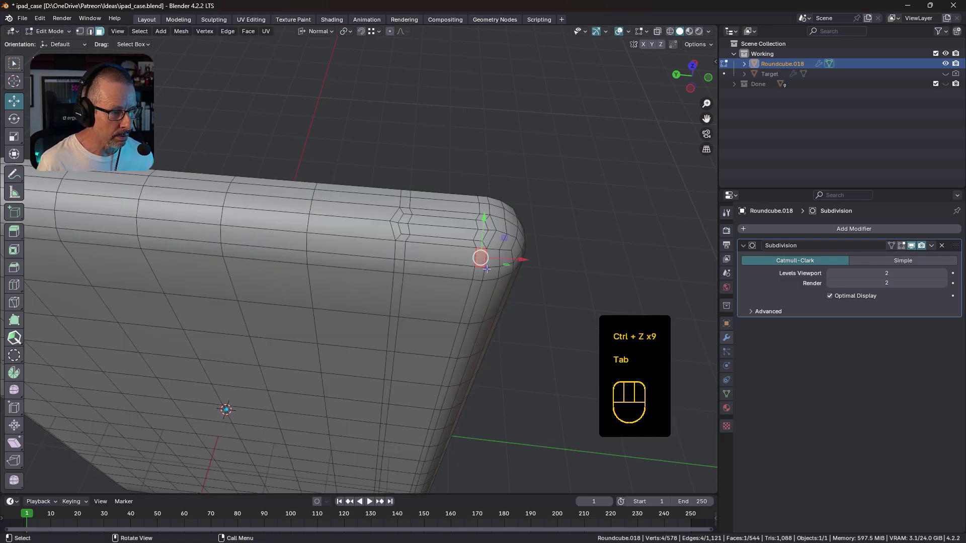
{"action": "key", "text": "2"}
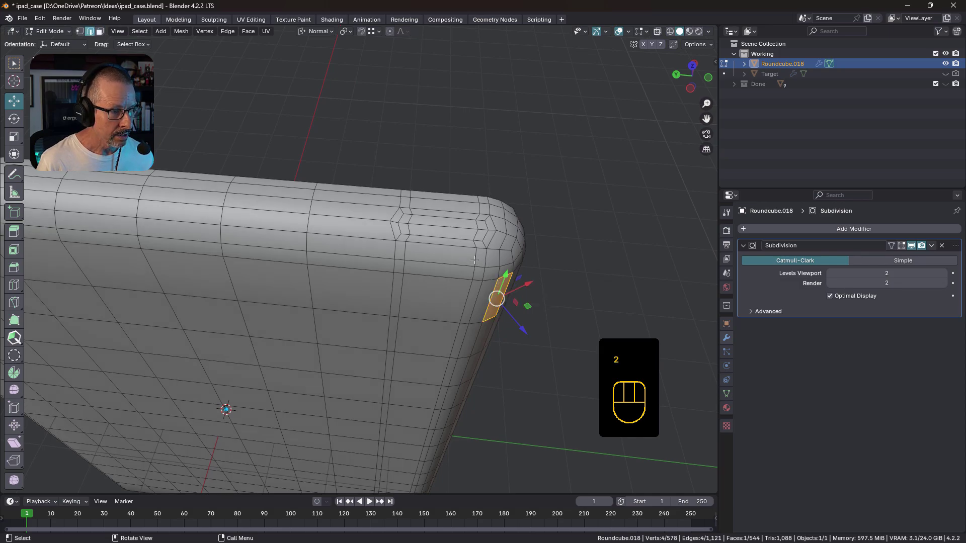
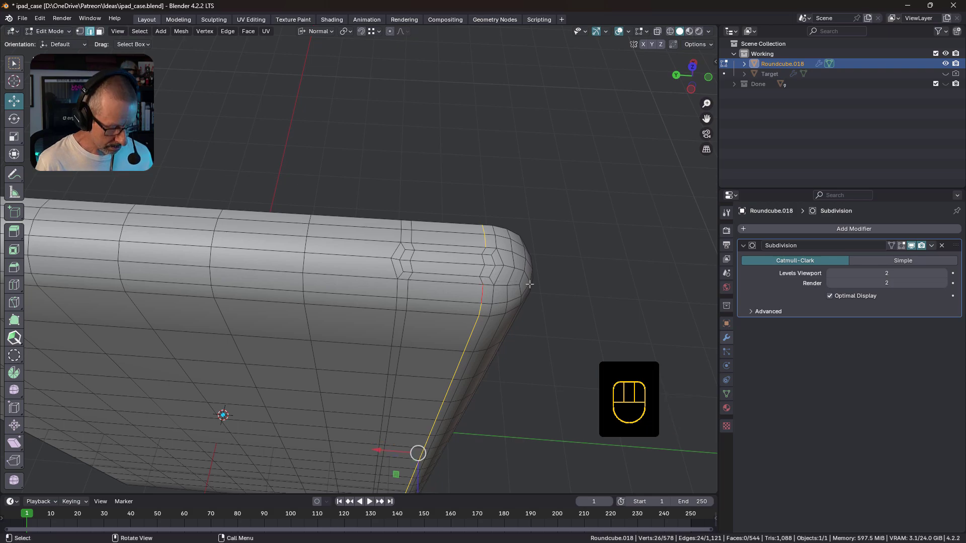
{"action": "key", "text": "g"}
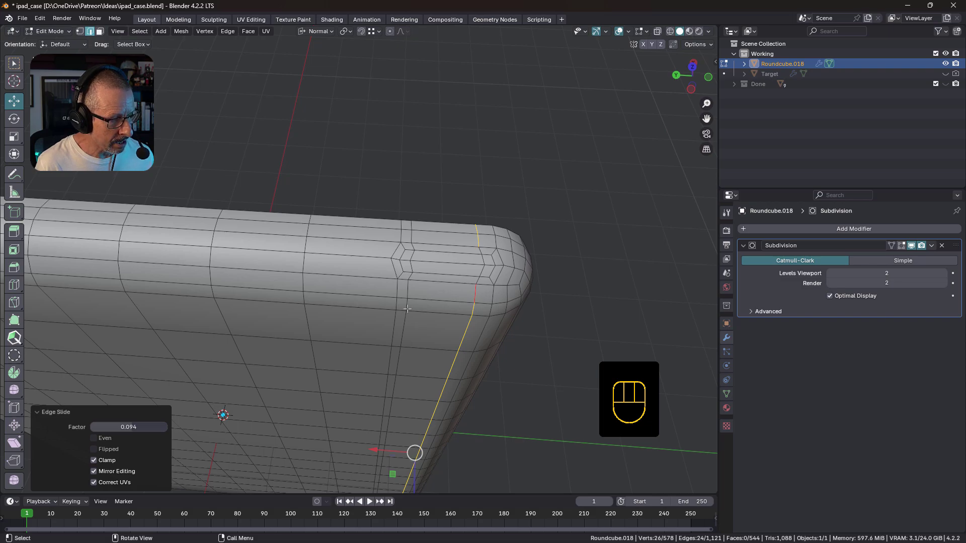
{"action": "key", "text": "Tab"}
- Zoom onto the case's top edge and switch to face select for picking the slot strip
{"action": "left_click_drag", "start_coordinate": [491, 294], "coordinate": [478, 288]}
{"action": "key", "text": "Tab"}
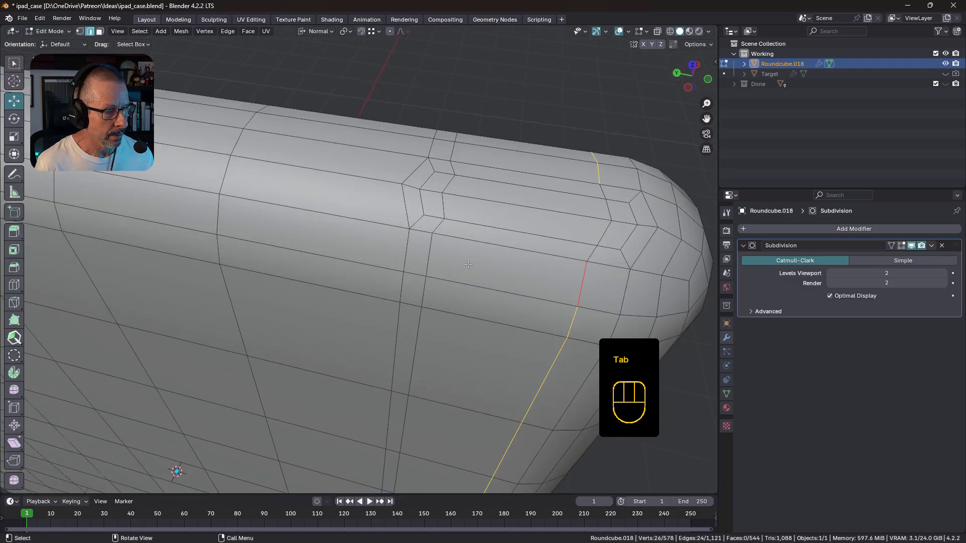
{"action": "middle_click", "coordinate": [520, 244]}
{"action": "left_click_drag", "start_coordinate": [328, 235], "coordinate": [337, 236]}
{"action": "left_click_drag", "start_coordinate": [337, 239], "coordinate": [349, 237]}
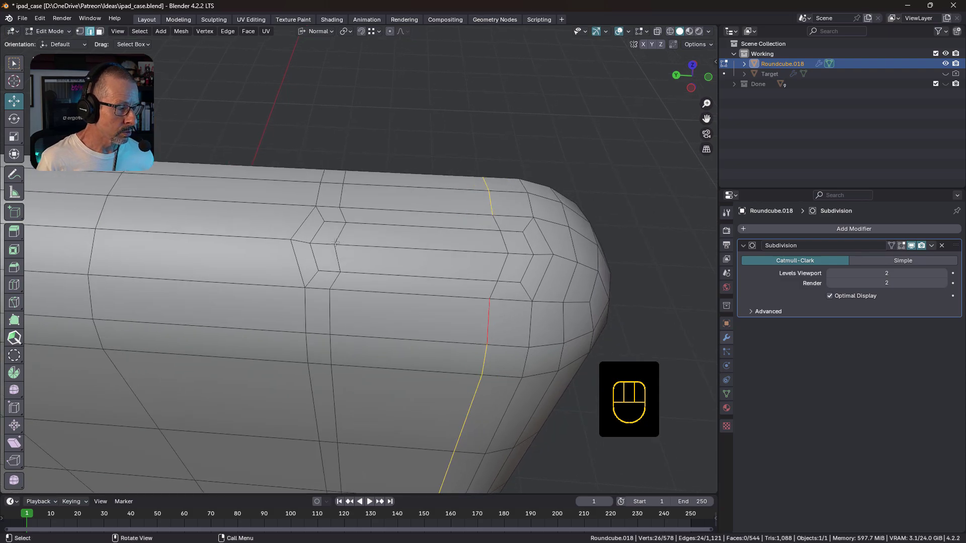
{"action": "key", "text": "3"}
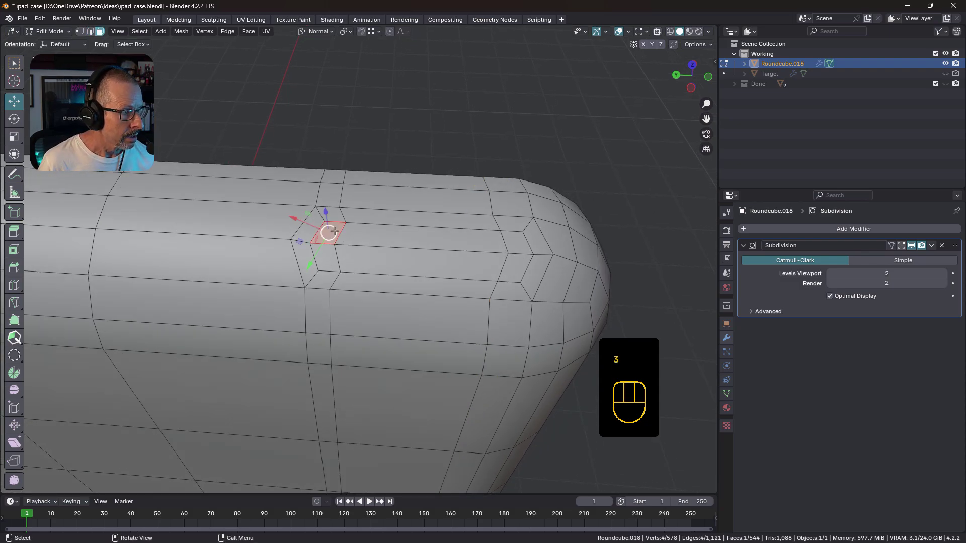
- Extrude the top-edge face strip inward along normals to sink a recessed slot
{"action": "left_click_drag", "start_coordinate": [468, 249], "coordinate": [423, 231]}
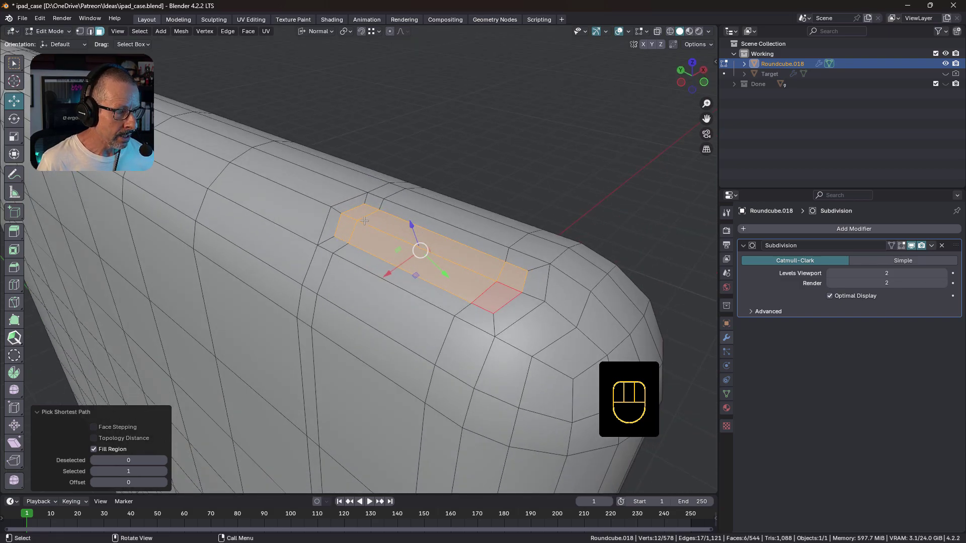
{"action": "left_click_drag", "start_coordinate": [380, 226], "coordinate": [372, 213]}
{"action": "left_click_drag", "start_coordinate": [494, 262], "coordinate": [481, 253]}
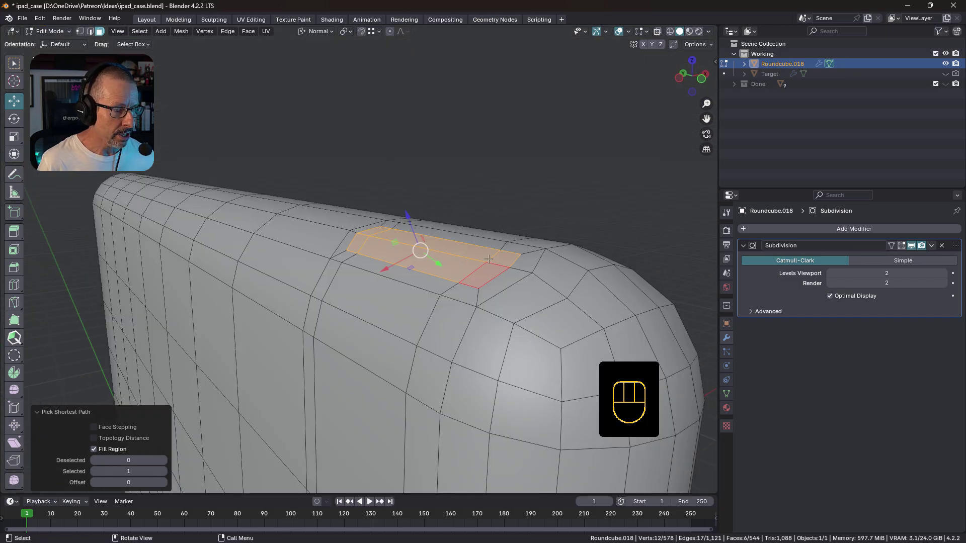
{"action": "middle_click", "coordinate": [496, 255]}
{"action": "middle_click", "coordinate": [496, 255]}
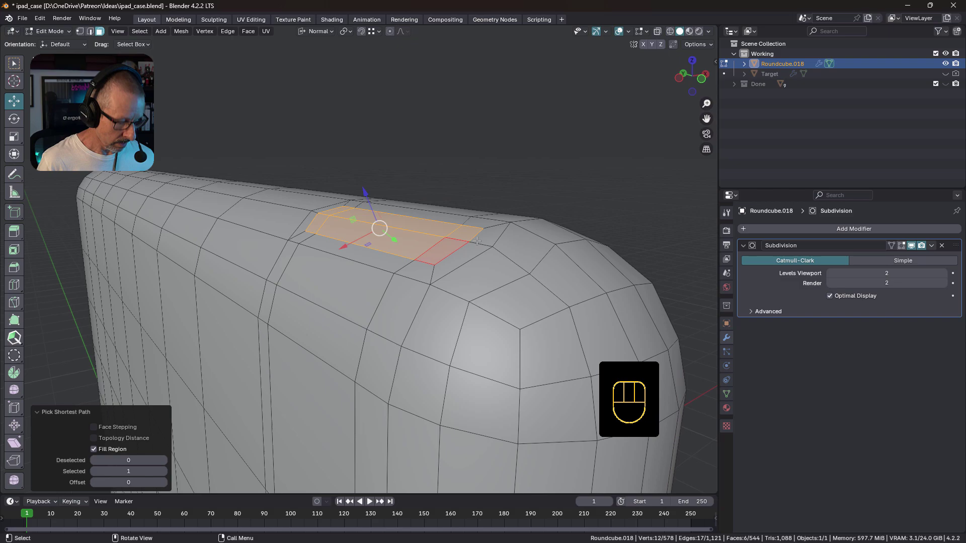
{"action": "key", "text": "alt+e"}
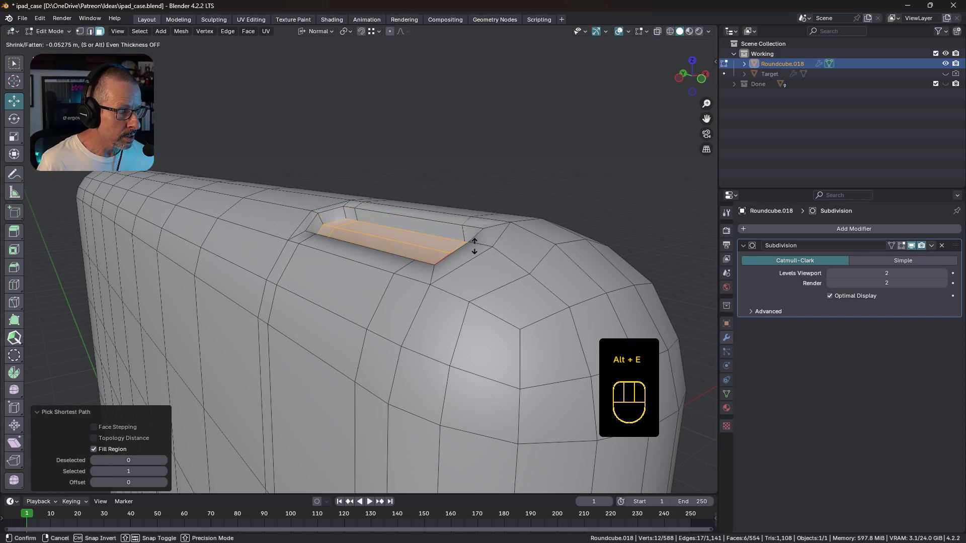
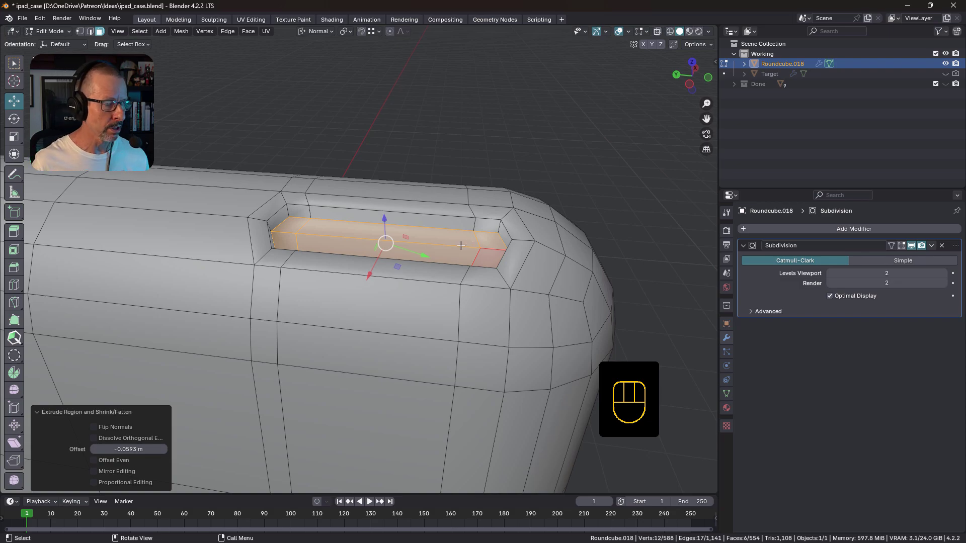
- Split the slot floor off into a separate object for the button
{"action": "key", "text": "4"}
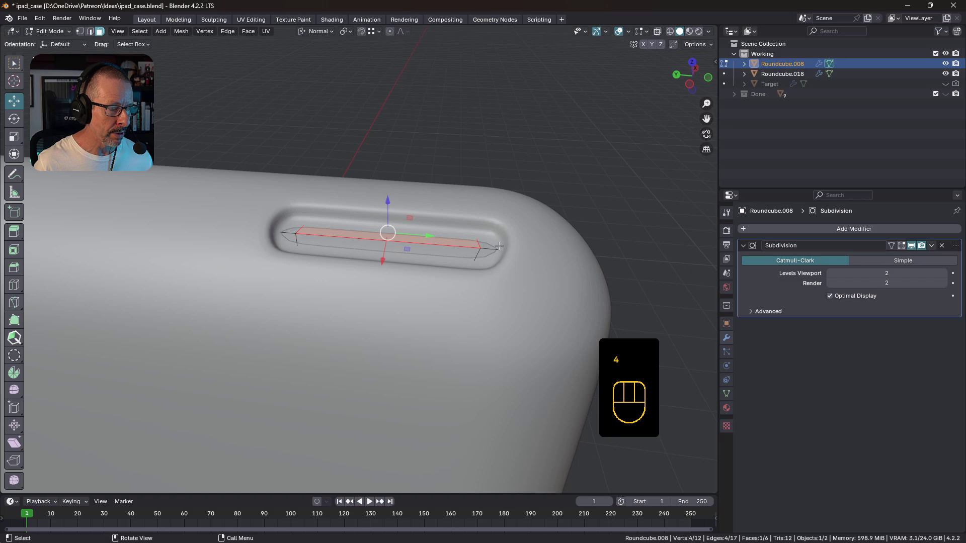
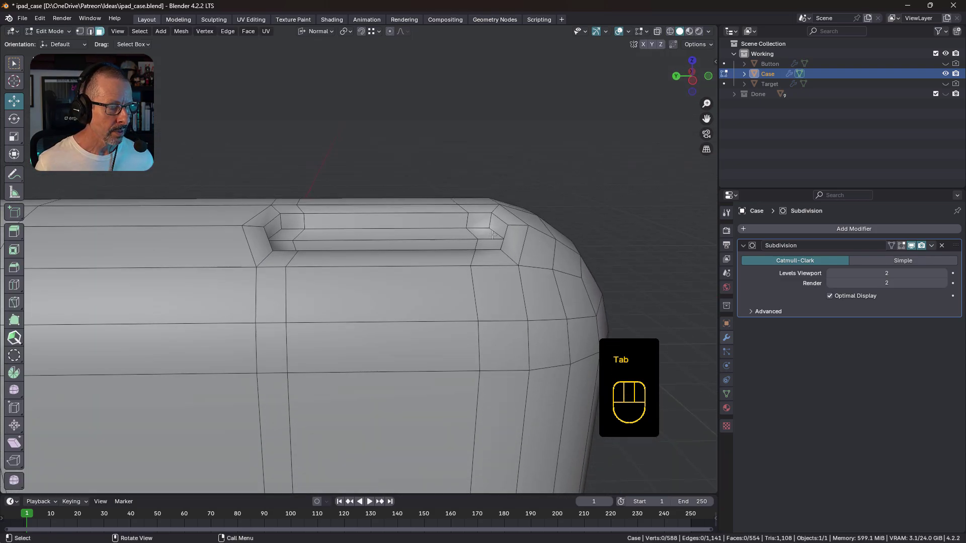
- Orbit around the recessed slot on Case, toggling mesh editing to inspect the corner
{"action": "middle_click", "coordinate": [486, 230]}
{"action": "left_click_drag", "start_coordinate": [504, 361], "coordinate": [497, 407]}
{"action": "key", "text": "Tab"}
{"action": "left_click_drag", "start_coordinate": [509, 371], "coordinate": [517, 367]}
{"action": "left_click_drag", "start_coordinate": [488, 349], "coordinate": [458, 341]}
{"action": "middle_click", "coordinate": [370, 326]}
{"action": "key", "text": "Tab"}
{"action": "left_click_drag", "start_coordinate": [402, 288], "coordinate": [409, 246]}
{"action": "middle_click", "coordinate": [402, 263]}
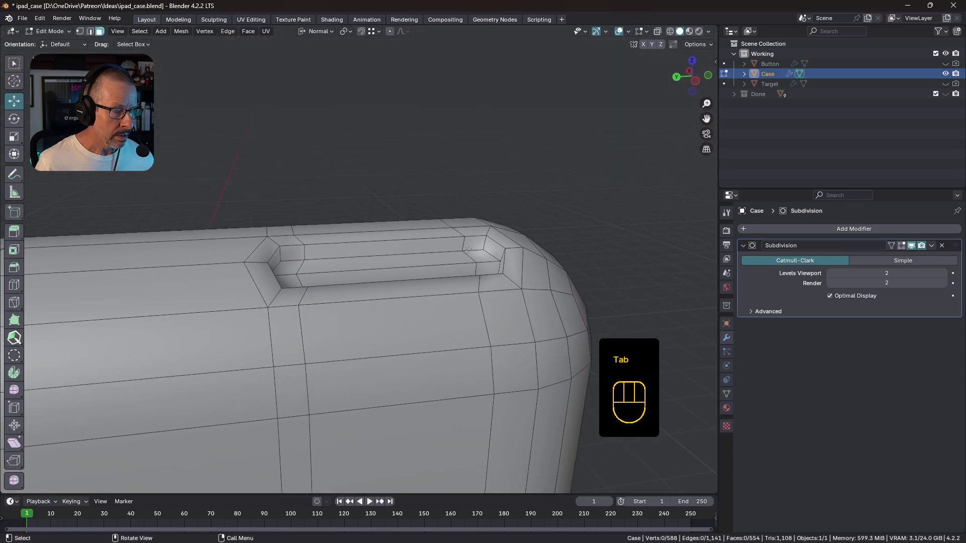
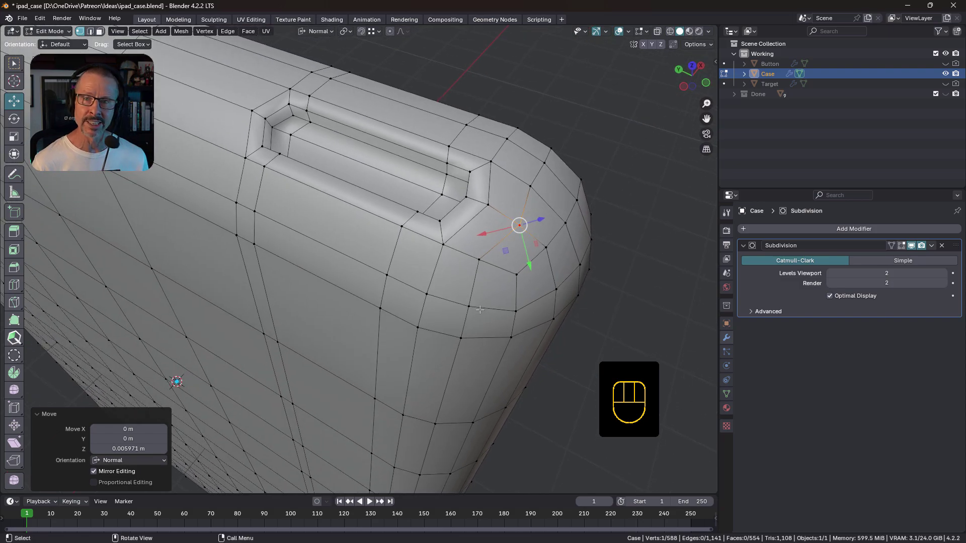
- Inspect the slot corner and return to edge select on the Case mesh
{"action": "left_click_drag", "start_coordinate": [506, 259], "coordinate": [528, 226]}
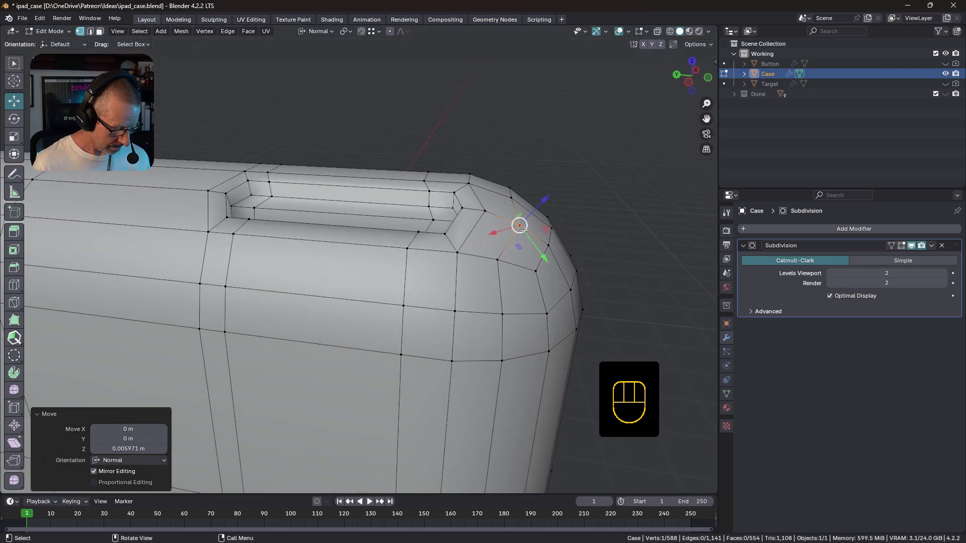
{"action": "key", "text": "Tab"}
{"action": "left_click_drag", "start_coordinate": [385, 291], "coordinate": [390, 303]}
{"action": "middle_click", "coordinate": [393, 297]}
{"action": "middle_click", "coordinate": [417, 276]}
{"action": "key", "text": "Tab"}
{"action": "key", "text": "2"}
{"action": "left_click_drag", "start_coordinate": [474, 251], "coordinate": [527, 232]}
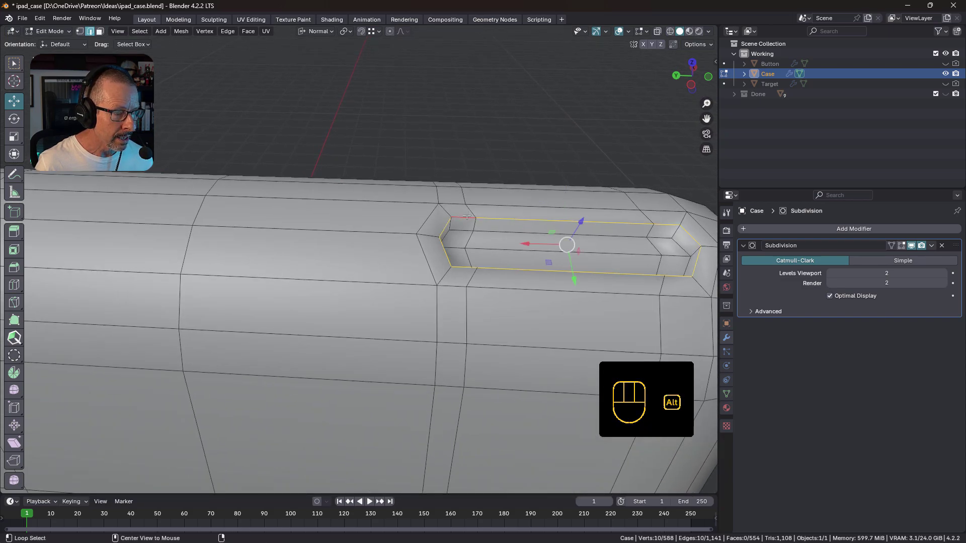
{"action": "left_click_drag", "start_coordinate": [500, 227], "coordinate": [459, 218]}
- Bevel the slot's rim and inner edge loops with 2 segments, then view the smoothed case
{"action": "left_click", "coordinate": [467, 215]}
{"action": "left_click_drag", "start_coordinate": [474, 226], "coordinate": [582, 262]}
{"action": "left_click", "coordinate": [610, 213]}
{"action": "left_click", "coordinate": [624, 185]}
{"action": "left_click_drag", "start_coordinate": [608, 174], "coordinate": [581, 172]}
{"action": "middle_click", "coordinate": [606, 188]}
{"action": "left_click_drag", "start_coordinate": [526, 262], "coordinate": [531, 250]}
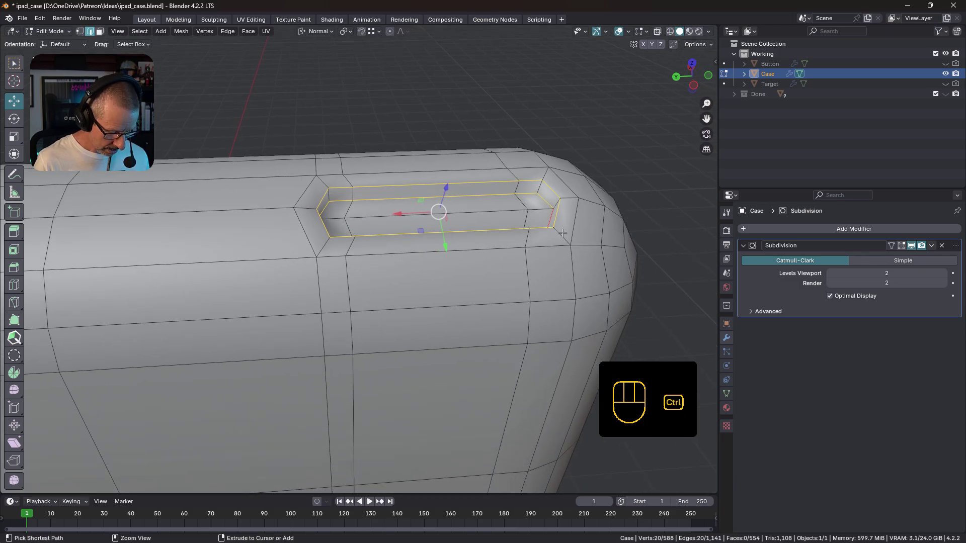
{"action": "key", "text": "ctrl+b"}
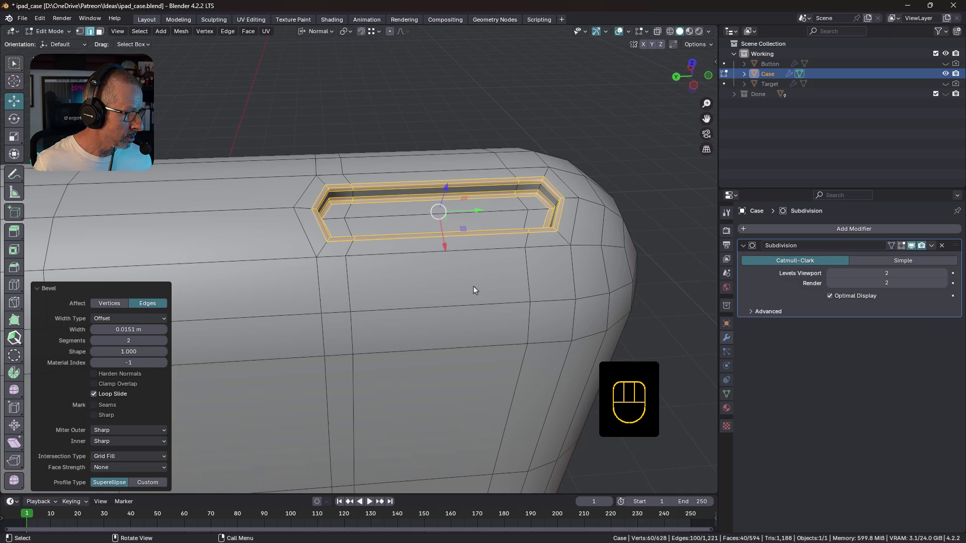
{"action": "left_click_drag", "start_coordinate": [561, 238], "coordinate": [538, 213]}
{"action": "key", "text": "Tab"}
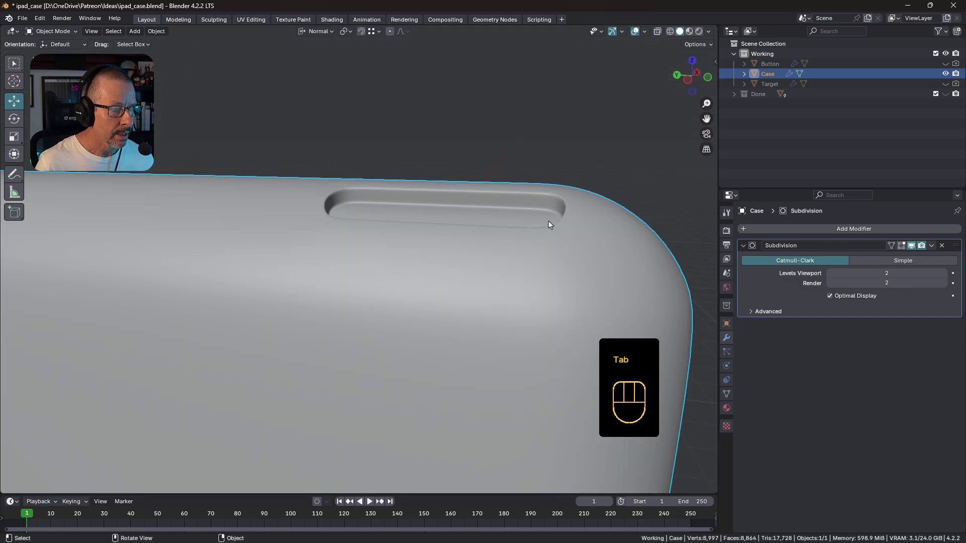
- Orbit to the button slot and reopen the Case mesh for editing
{"action": "left_click_drag", "start_coordinate": [421, 279], "coordinate": [369, 279]}
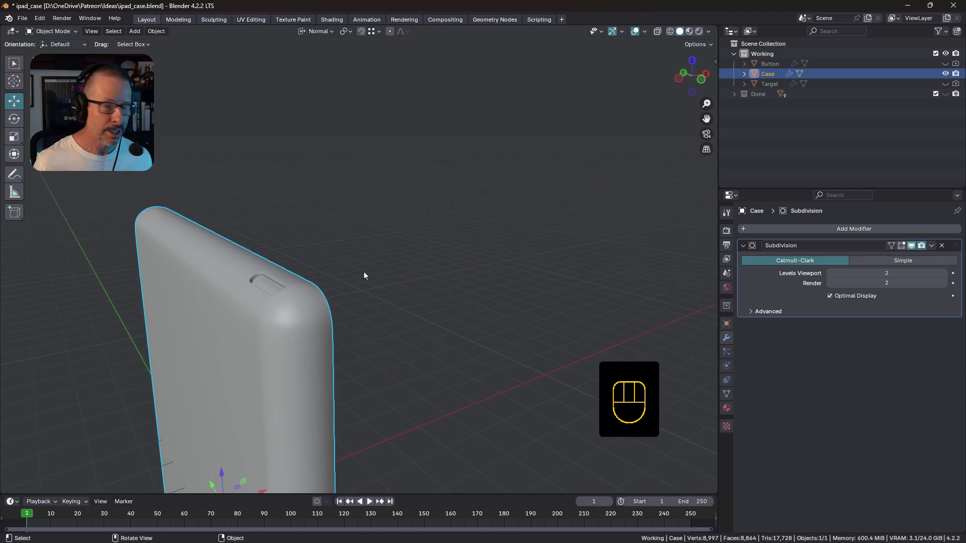
{"action": "left_click_drag", "start_coordinate": [315, 272], "coordinate": [372, 259]}
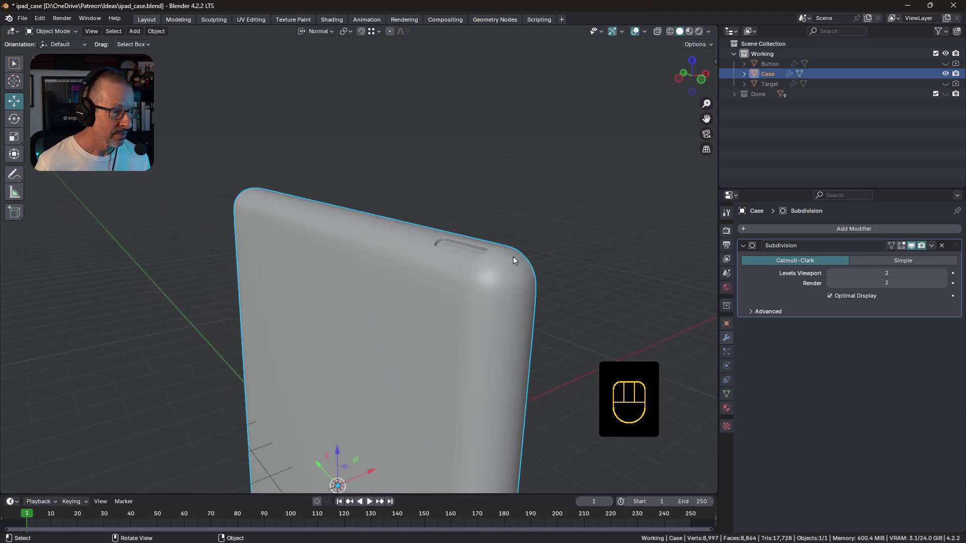
{"action": "left_click_drag", "start_coordinate": [494, 253], "coordinate": [530, 237]}
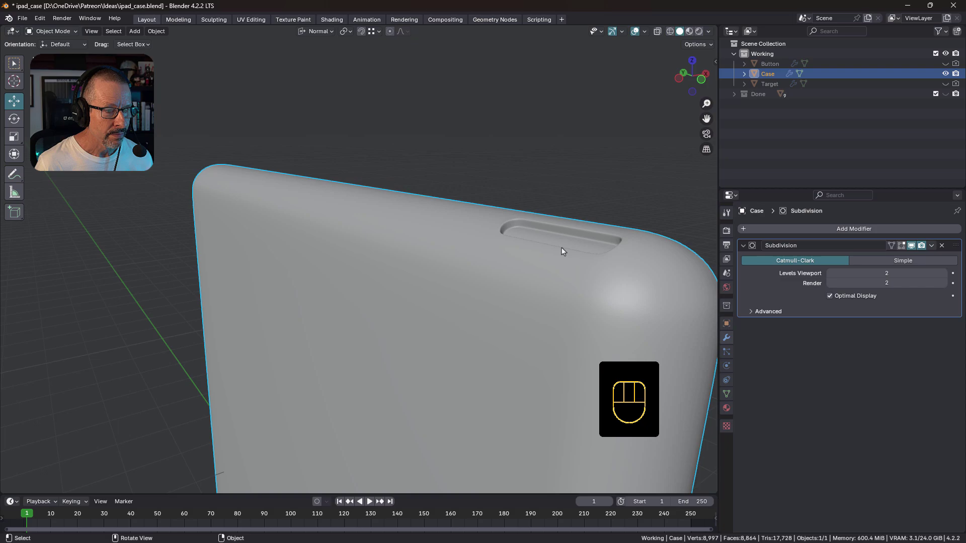
{"action": "middle_click", "coordinate": [548, 255]}
{"action": "key", "text": "Tab"}
{"action": "left_click_drag", "start_coordinate": [496, 241], "coordinate": [537, 278]}
{"action": "middle_click", "coordinate": [498, 242]}
- Inset the slot floor faces and remove their centres, opening a hole through the slot
{"action": "key", "text": "3"}
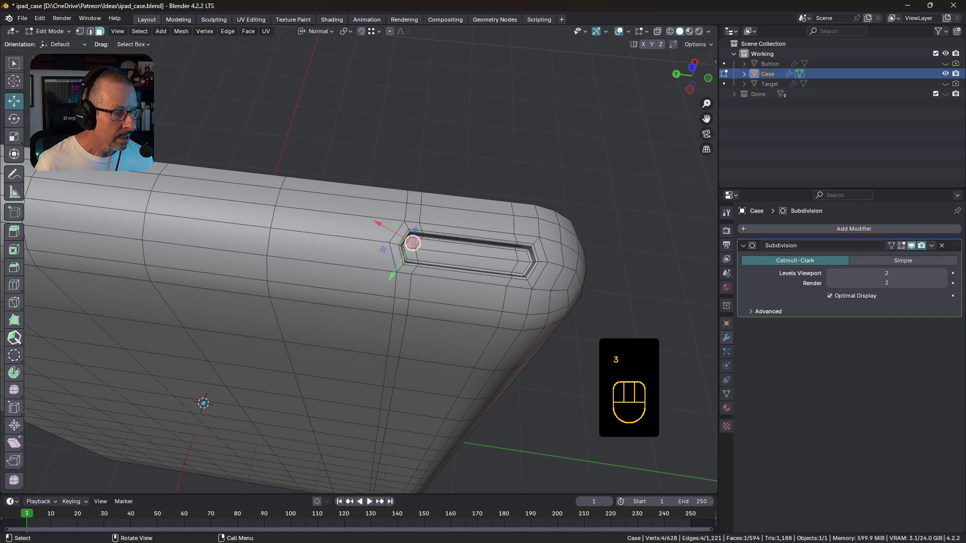
{"action": "left_click", "coordinate": [524, 260]}
{"action": "middle_click", "coordinate": [519, 256]}
{"action": "left_click_drag", "start_coordinate": [494, 245], "coordinate": [539, 236]}
{"action": "middle_click", "coordinate": [543, 242]}
{"action": "key", "text": "i"}
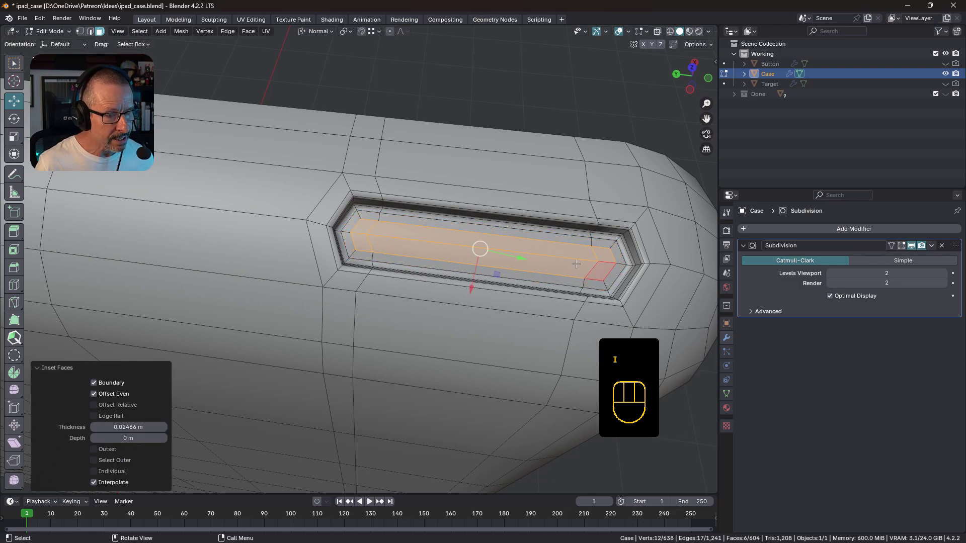
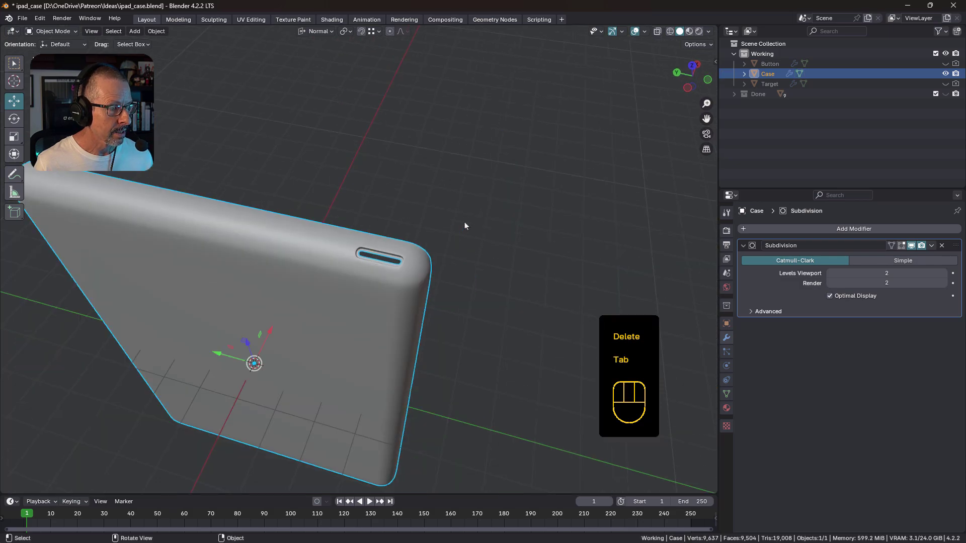
{"action": "middle_click", "coordinate": [397, 263]}
{"action": "key", "text": "Tab"}
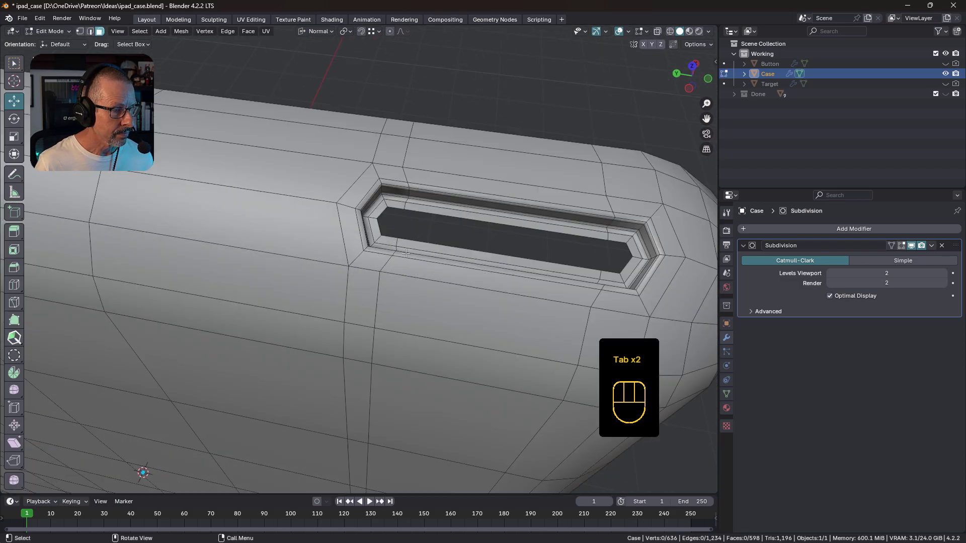
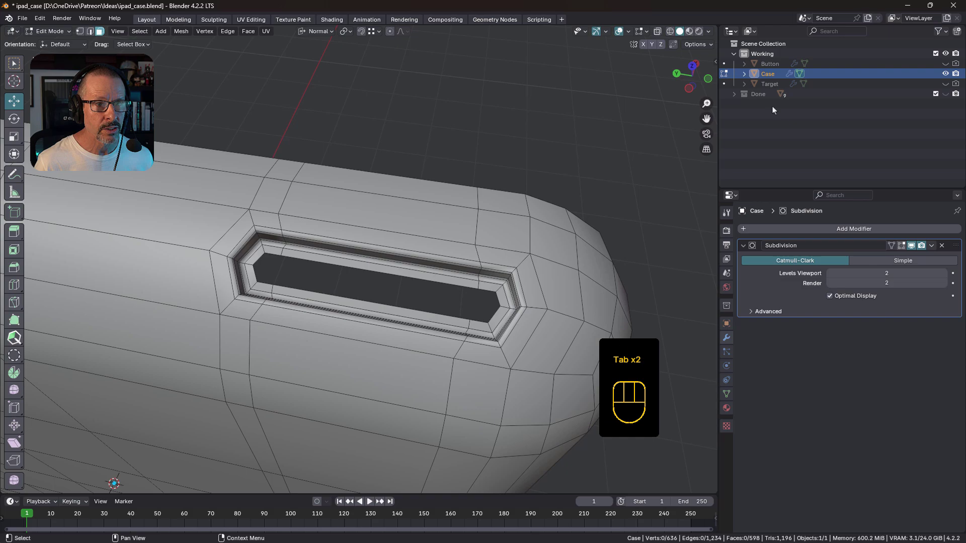
- Unhide the Button in the Outliner and make it active, showing it seated in the slot
{"action": "left_click", "coordinate": [948, 65]}
{"action": "left_click", "coordinate": [783, 64]}
{"action": "key", "text": "Tab"}
{"action": "left_click_drag", "start_coordinate": [324, 277], "coordinate": [255, 234]}
{"action": "left_click_drag", "start_coordinate": [348, 283], "coordinate": [327, 264]}
{"action": "middle_click", "coordinate": [441, 279]}
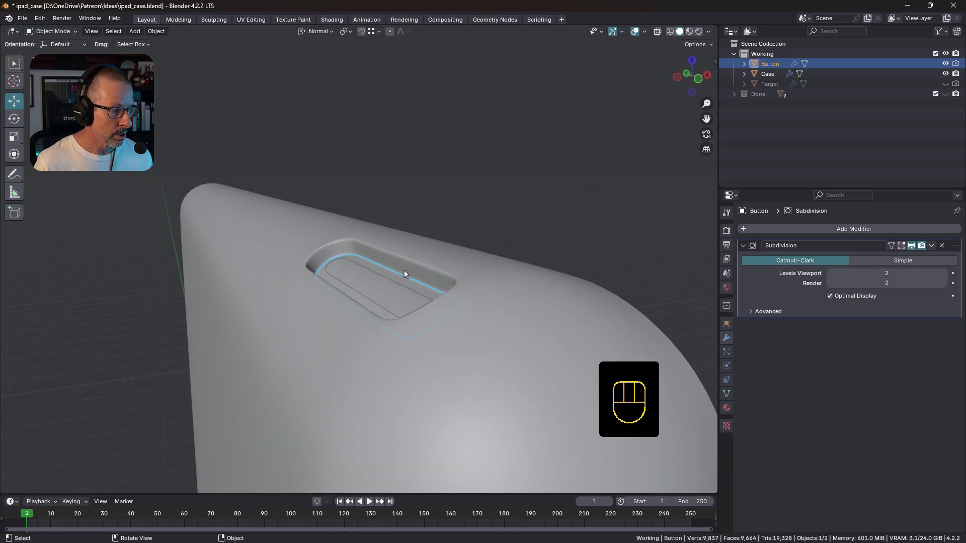
- Set the Button's origin to its centre of mass (surface)
{"action": "left_click_drag", "start_coordinate": [358, 320], "coordinate": [363, 345]}
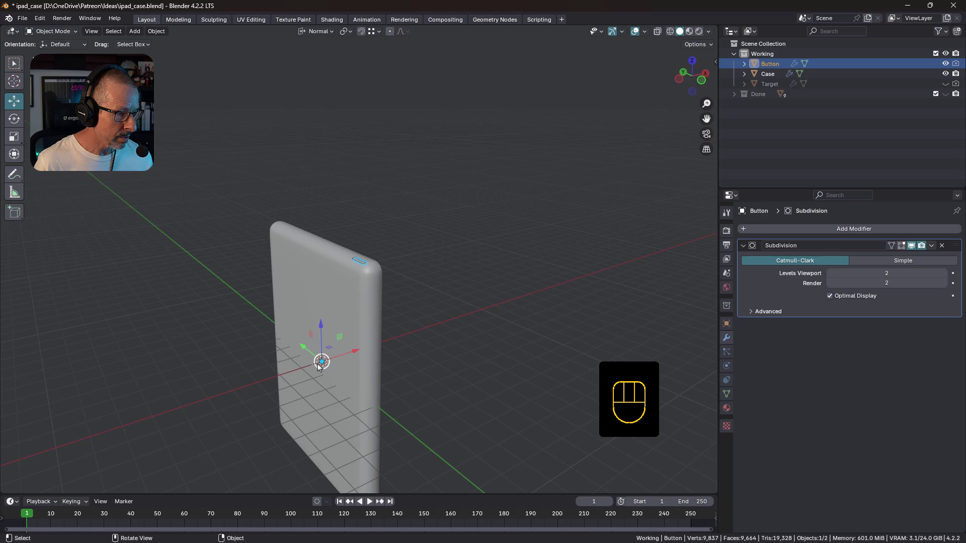
{"action": "key", "text": "ctrl+alt+s"}
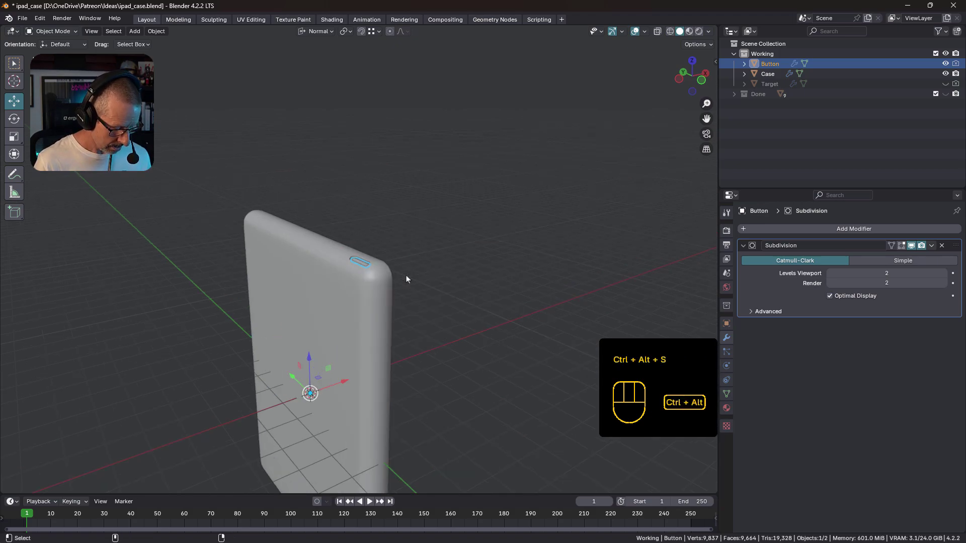
{"action": "key", "text": "ctrl+alt+x"}
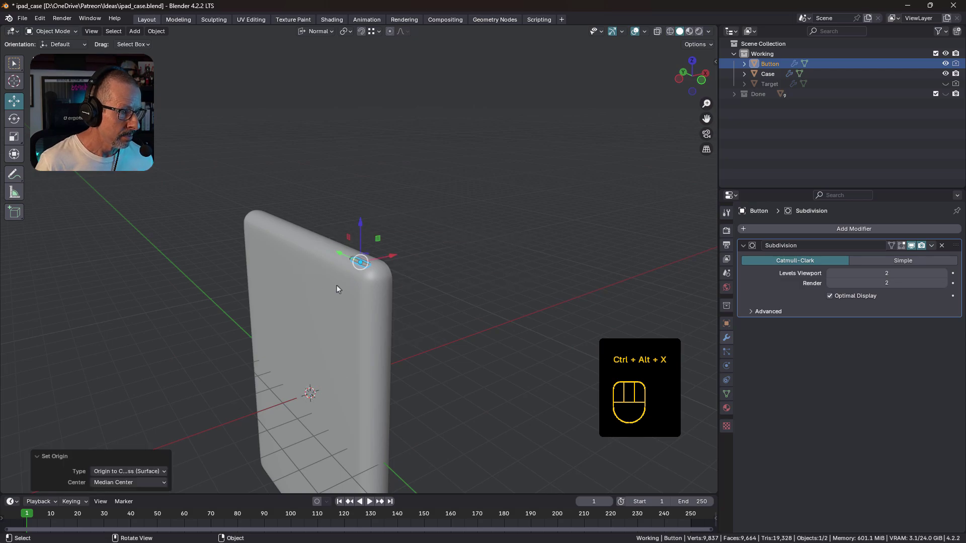
{"action": "left_click_drag", "start_coordinate": [377, 271], "coordinate": [397, 281]}
{"action": "left_click_drag", "start_coordinate": [461, 278], "coordinate": [420, 270]}
{"action": "left_click_drag", "start_coordinate": [538, 281], "coordinate": [512, 264]}
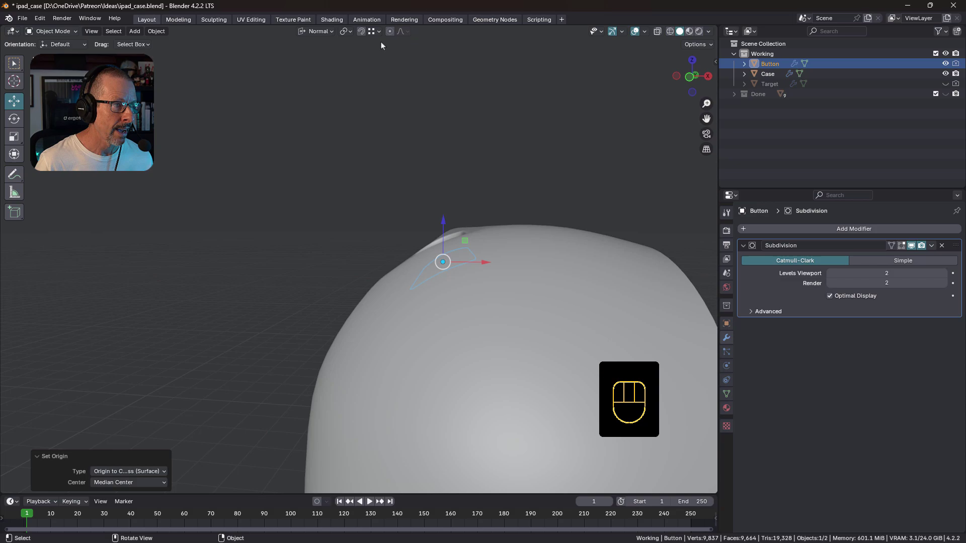
- Align the view along the case side and open the Button mesh for editing
{"action": "left_click_drag", "start_coordinate": [329, 32], "coordinate": [323, 30]}
{"action": "key", "text": "Tab"}
{"action": "left_click_drag", "start_coordinate": [457, 252], "coordinate": [476, 272]}
{"action": "key", "text": "a"}
{"action": "left_click_drag", "start_coordinate": [468, 262], "coordinate": [447, 243]}
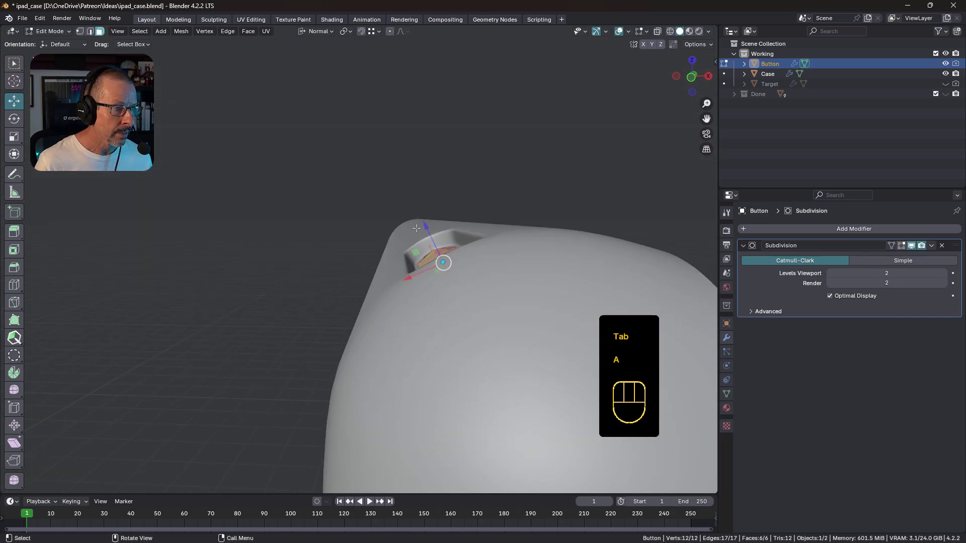
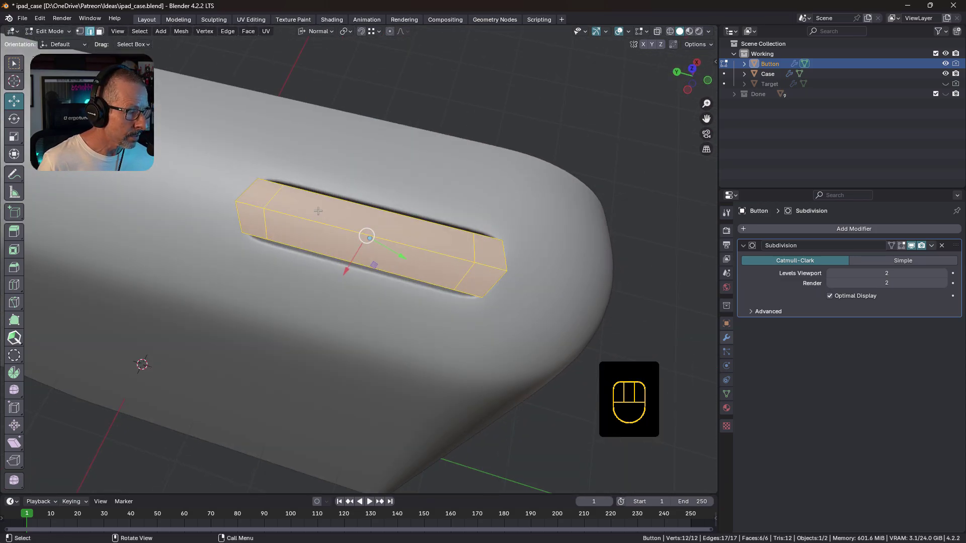
- Nudge the Button's end edge and vertex-slide its first corner vertices inward
{"action": "key", "text": "2"}
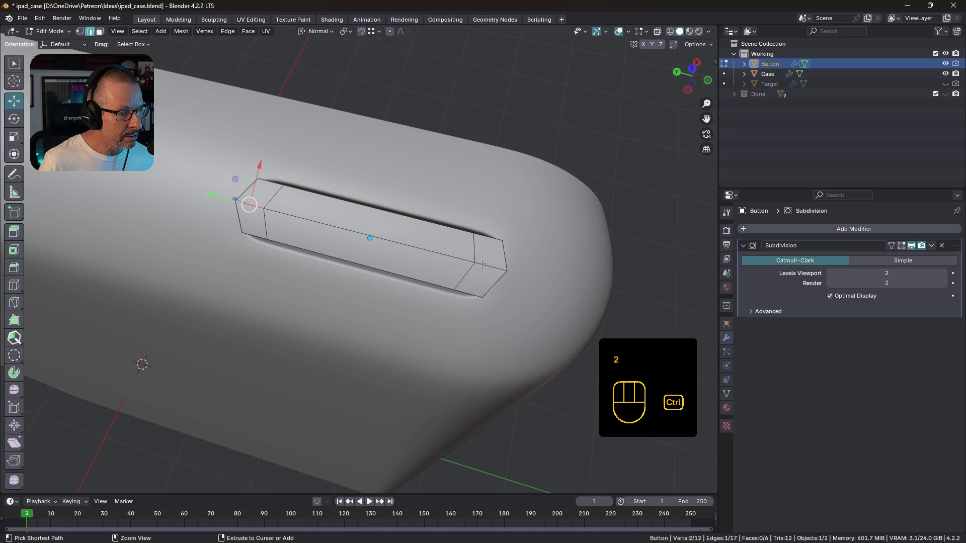
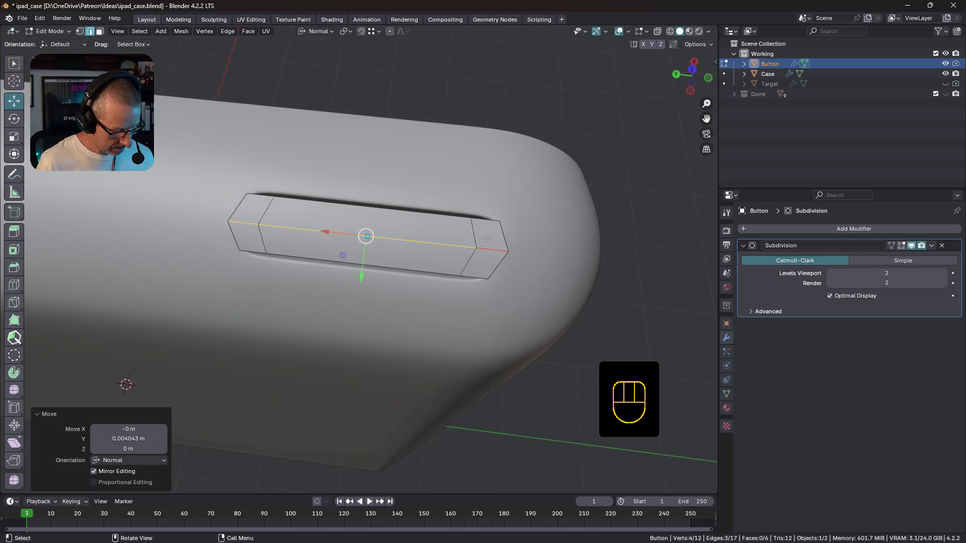
{"action": "key", "text": "1"}
{"action": "left_click", "coordinate": [503, 217]}
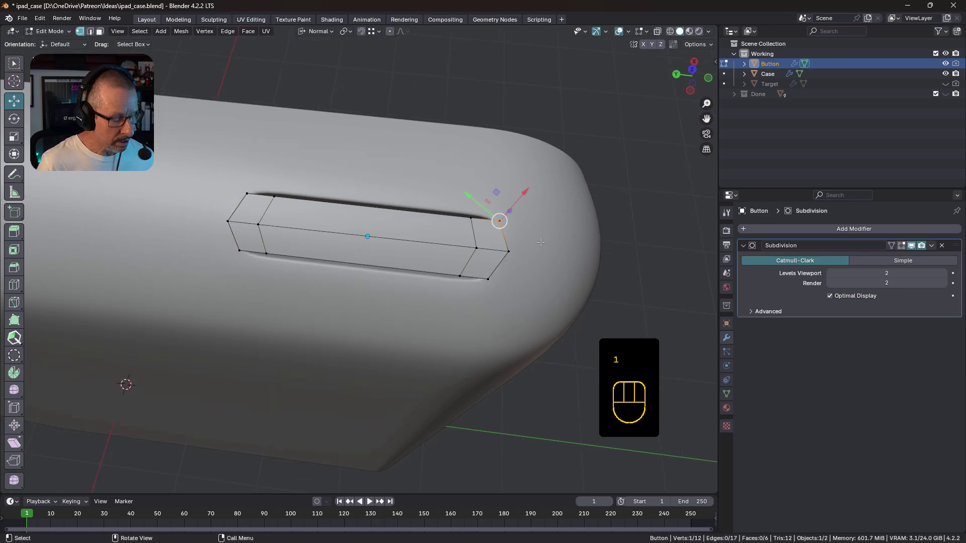
{"action": "key", "text": "g"}
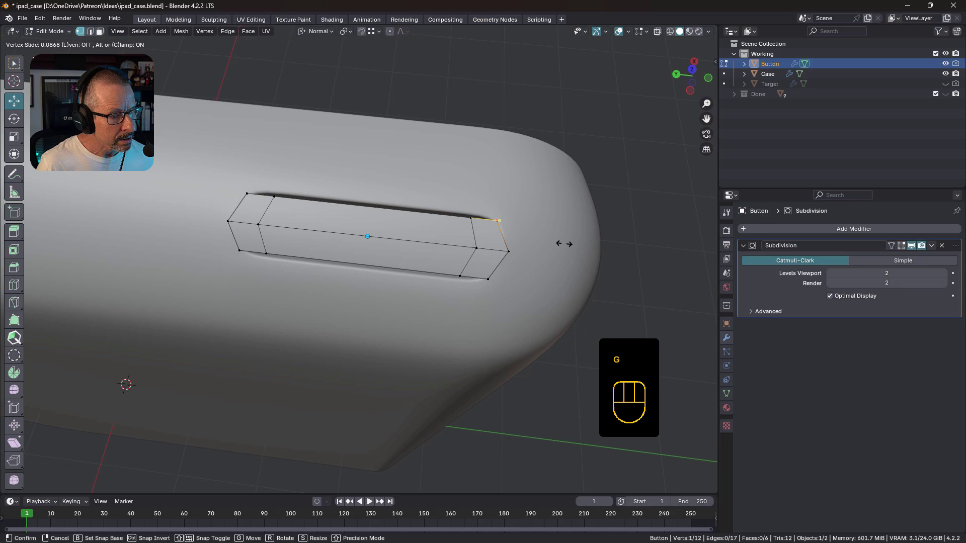
{"action": "left_click", "coordinate": [474, 215]}
{"action": "key", "text": "g"}
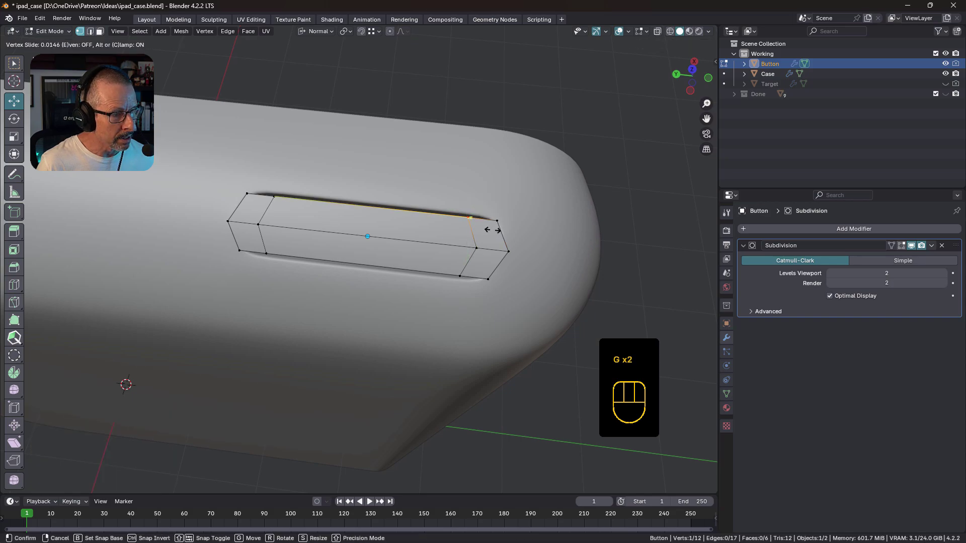
- Taper both button ends to match the slot and check the rounded pill fit in object mode
{"action": "left_click_drag", "start_coordinate": [443, 226], "coordinate": [438, 213]}
{"action": "key", "text": "Tab"}
{"action": "left_click_drag", "start_coordinate": [429, 240], "coordinate": [397, 202]}
{"action": "middle_click", "coordinate": [406, 233]}
{"action": "left_click_drag", "start_coordinate": [519, 256], "coordinate": [498, 252]}
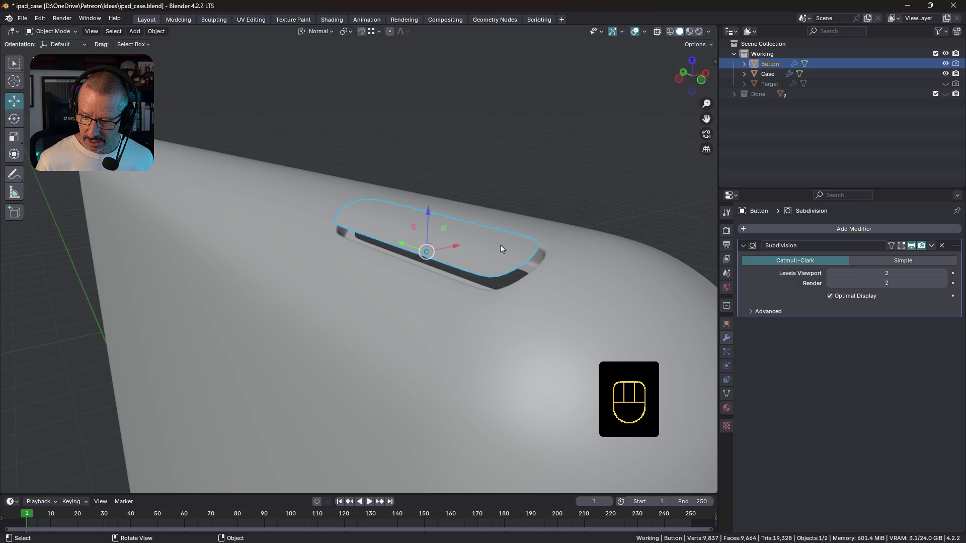
- Try an inset rim on the Button's top face in Edit Mode, then revert it
{"action": "middle_click", "coordinate": [487, 256]}
{"action": "key", "text": "Tab"}
{"action": "left_click_drag", "start_coordinate": [527, 261], "coordinate": [577, 286]}
{"action": "key", "text": "a"}
{"action": "key", "text": "i"}
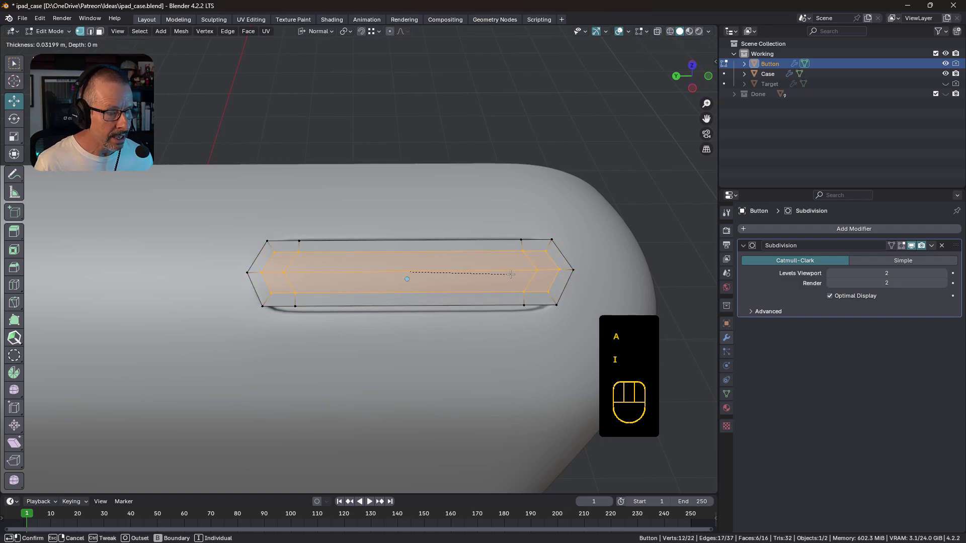
{"action": "key", "text": "ctrl+z"}
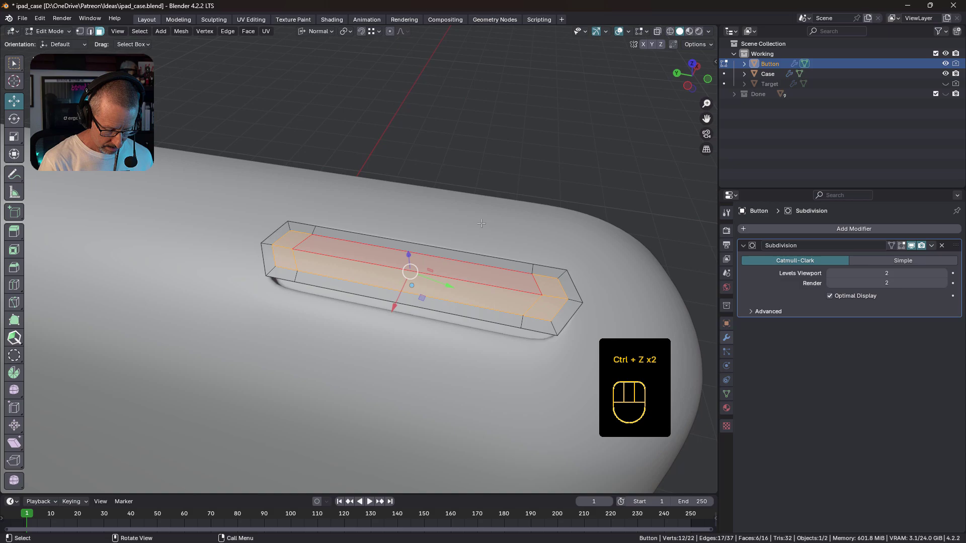
- Invert the selection, delete the rim faces and pick an end vertex on the open block
{"action": "key", "text": "ctrl+i"}
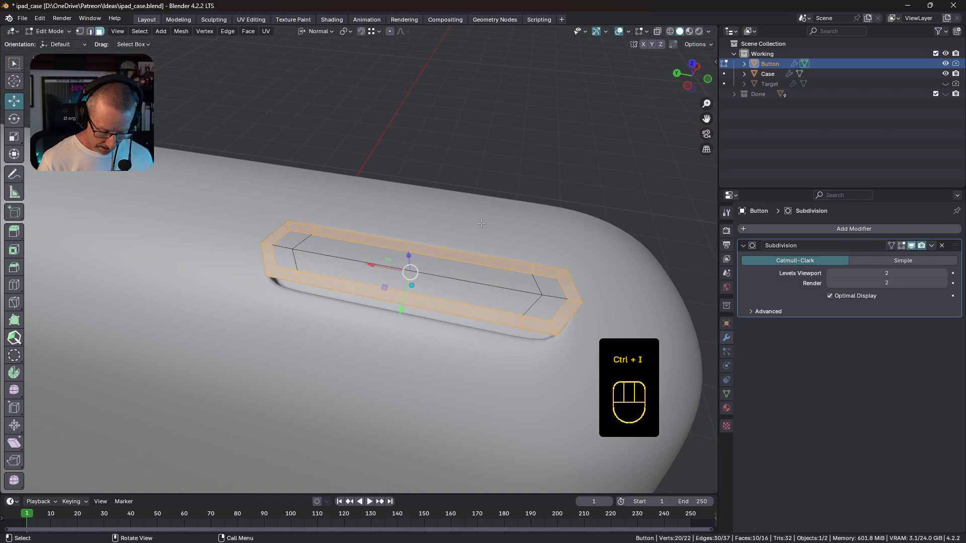
{"action": "key", "text": "Delete"}
{"action": "middle_click", "coordinate": [396, 245]}
{"action": "key", "text": "1"}
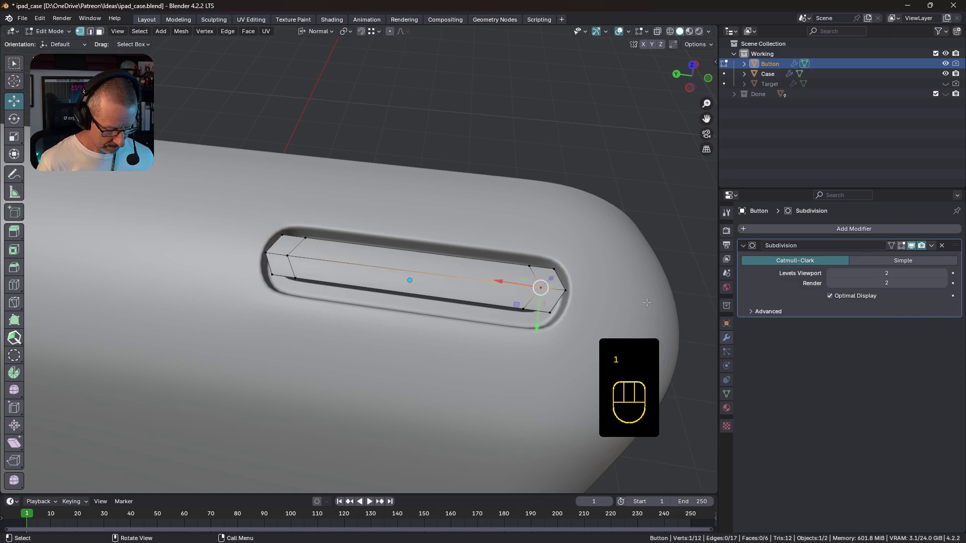
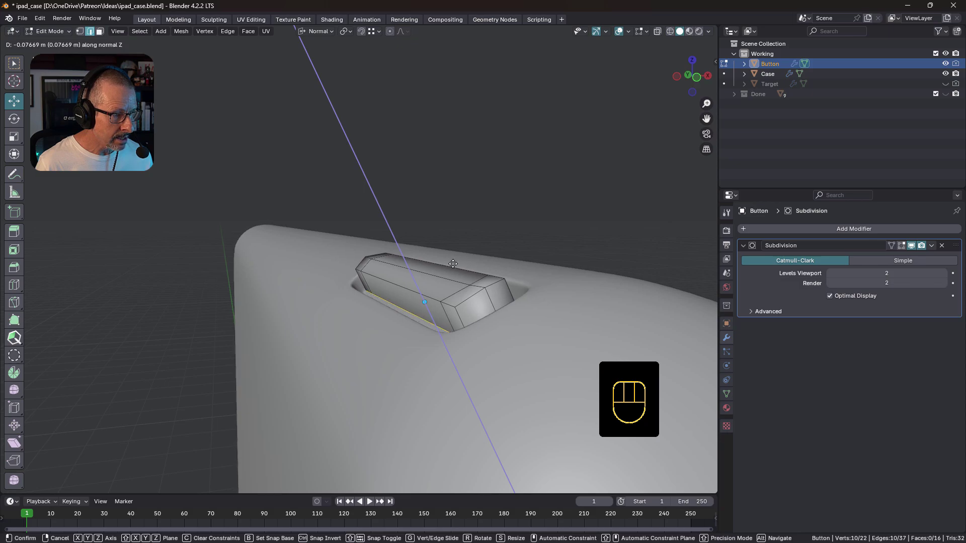
- Extrude the Button's underside about 0.1 m down into the case slot
{"action": "left_click_drag", "start_coordinate": [397, 283], "coordinate": [406, 298]}
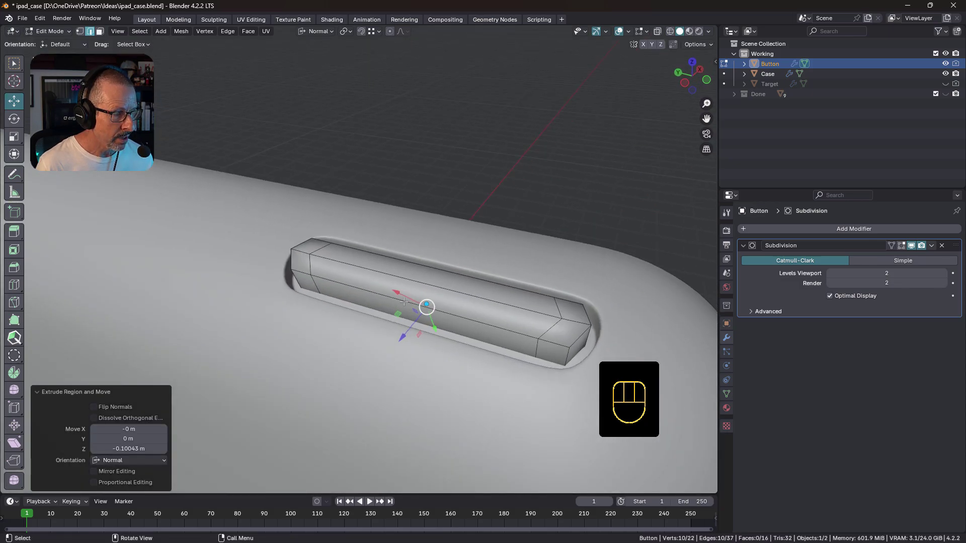
{"action": "left_click_drag", "start_coordinate": [340, 280], "coordinate": [360, 273]}
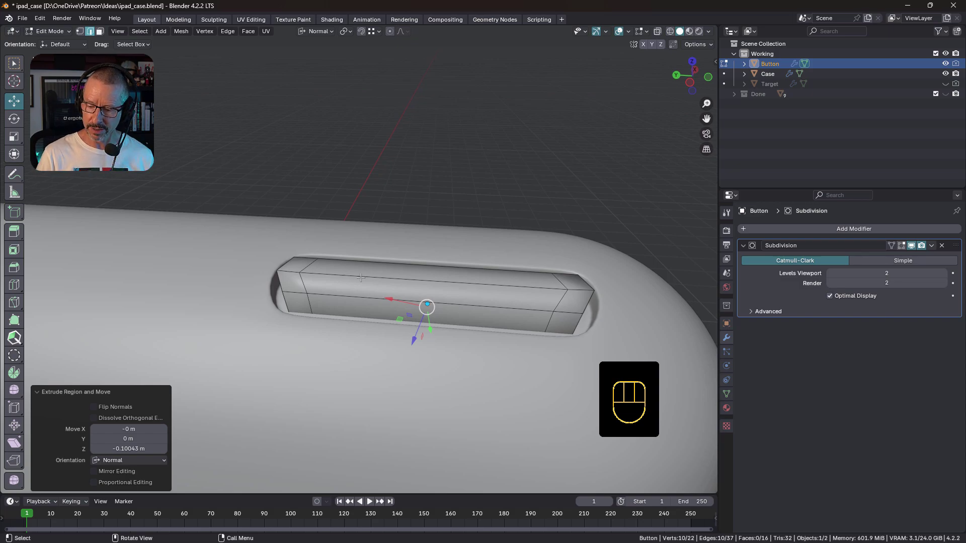
{"action": "left_click_drag", "start_coordinate": [518, 285], "coordinate": [509, 271]}
{"action": "key", "text": "Tab"}
- Return to editing the Button and select its end edge loop
{"action": "left_click_drag", "start_coordinate": [499, 298], "coordinate": [452, 295]}
{"action": "key", "text": "Tab"}
{"action": "middle_click", "coordinate": [498, 307]}
{"action": "left_click", "coordinate": [472, 252]}
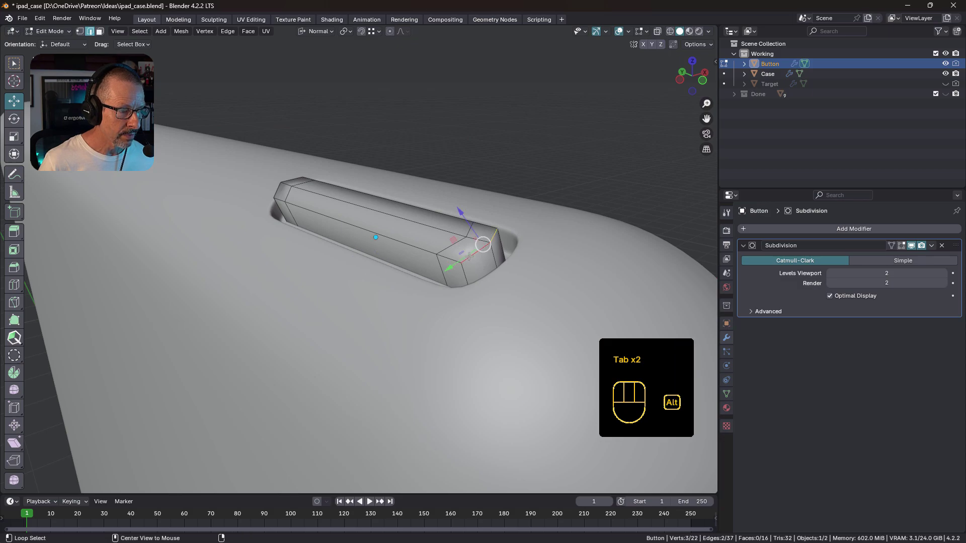
- Bevel the Button's two top edge loops with two segments
{"action": "left_click", "coordinate": [430, 247]}
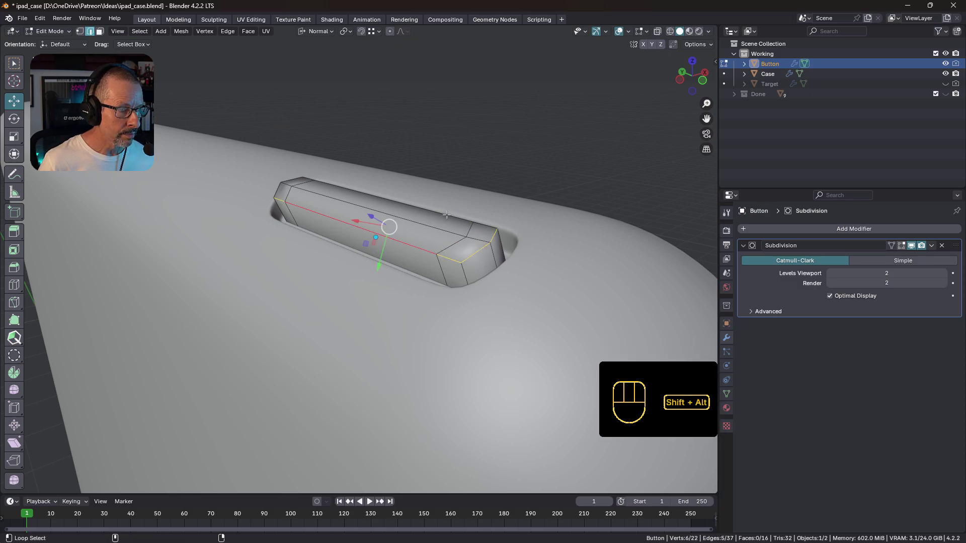
{"action": "left_click_drag", "start_coordinate": [401, 198], "coordinate": [493, 196]}
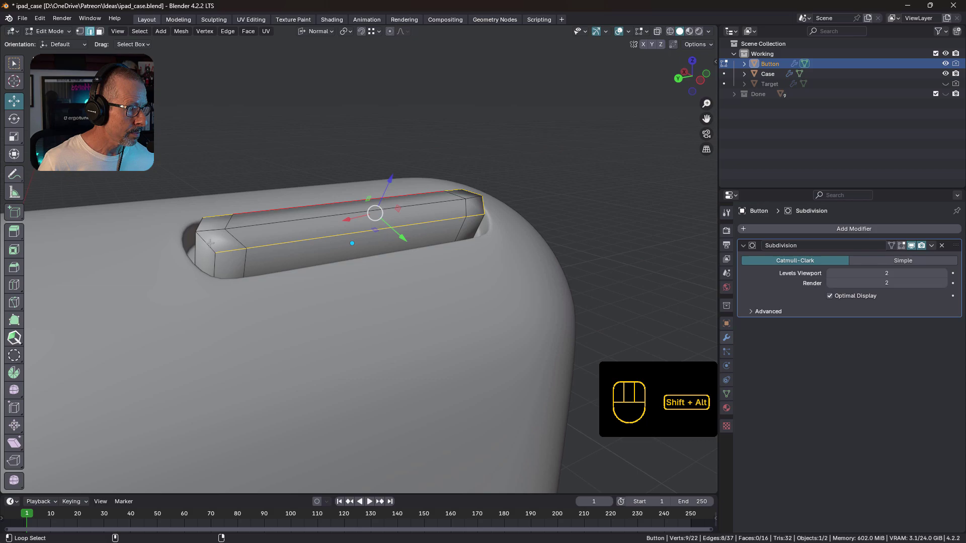
{"action": "left_click", "coordinate": [207, 240]}
{"action": "left_click_drag", "start_coordinate": [372, 234], "coordinate": [314, 237]}
{"action": "key", "text": "ctrl+b"}
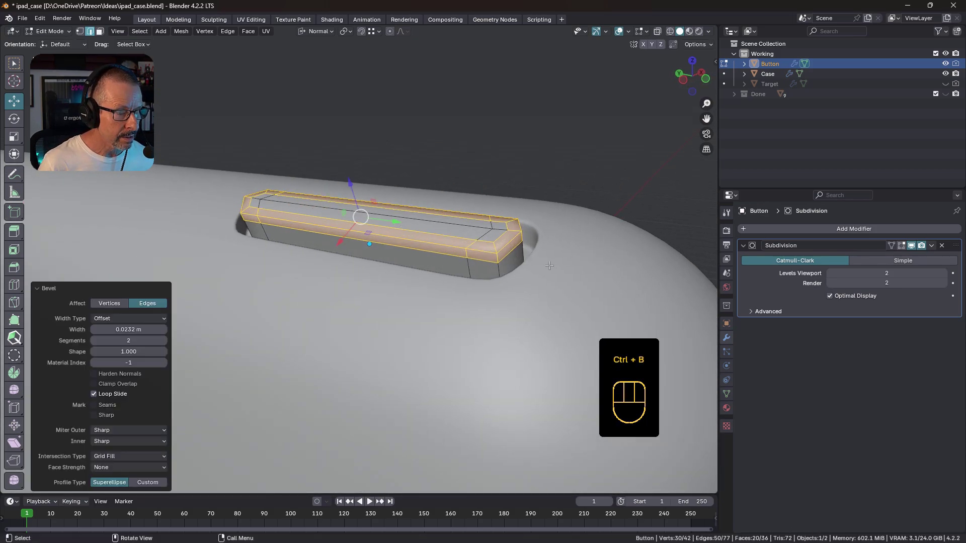
{"action": "key", "text": "Tab"}
- Inspect the rounded button in the slot and reopen Button and Case for editing
{"action": "left_click_drag", "start_coordinate": [378, 272], "coordinate": [401, 283]}
{"action": "left_click_drag", "start_coordinate": [375, 268], "coordinate": [405, 249]}
{"action": "left_click_drag", "start_coordinate": [366, 262], "coordinate": [373, 259]}
{"action": "middle_click", "coordinate": [348, 266]}
{"action": "key", "text": "Tab"}
{"action": "key", "text": "Tab"}
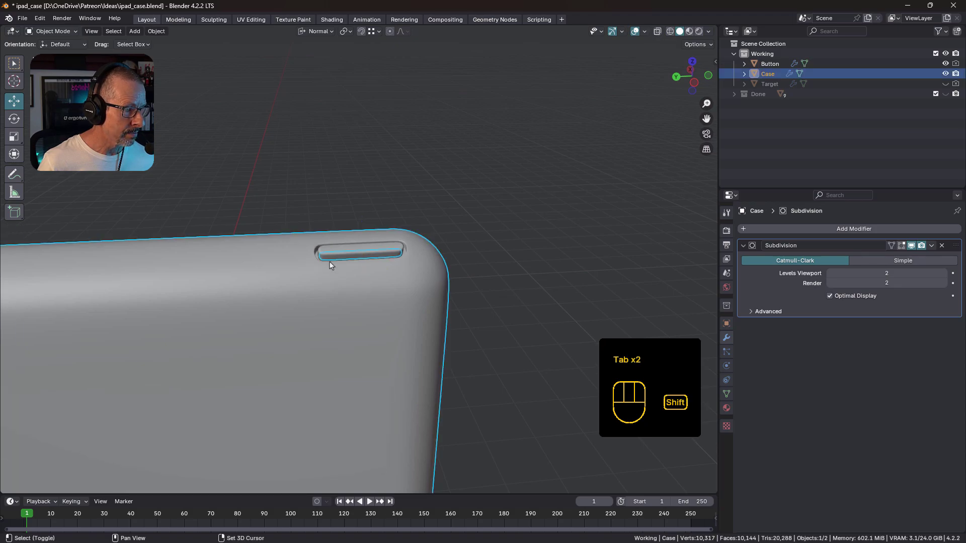
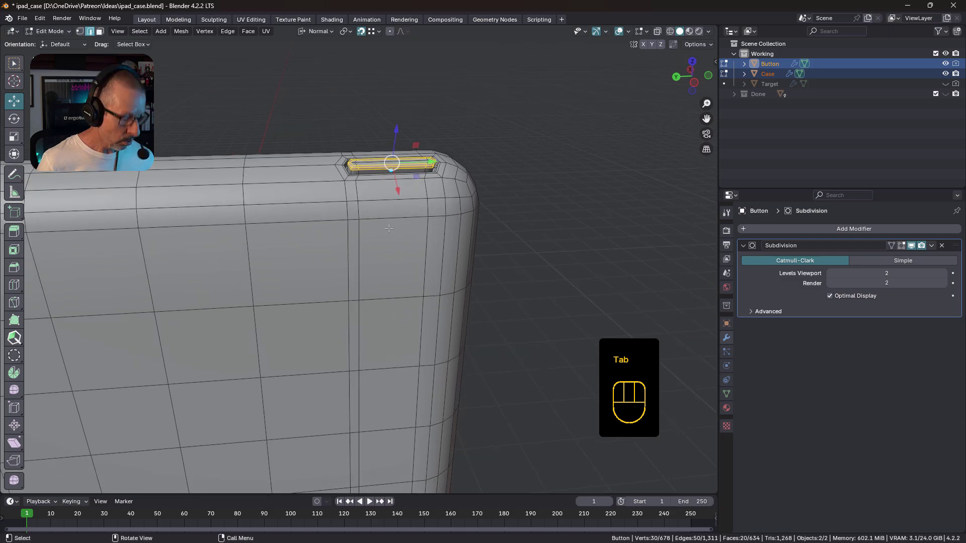
- Zoom out to view the whole case mesh with the button seated in its slot
{"action": "key", "text": "1"}
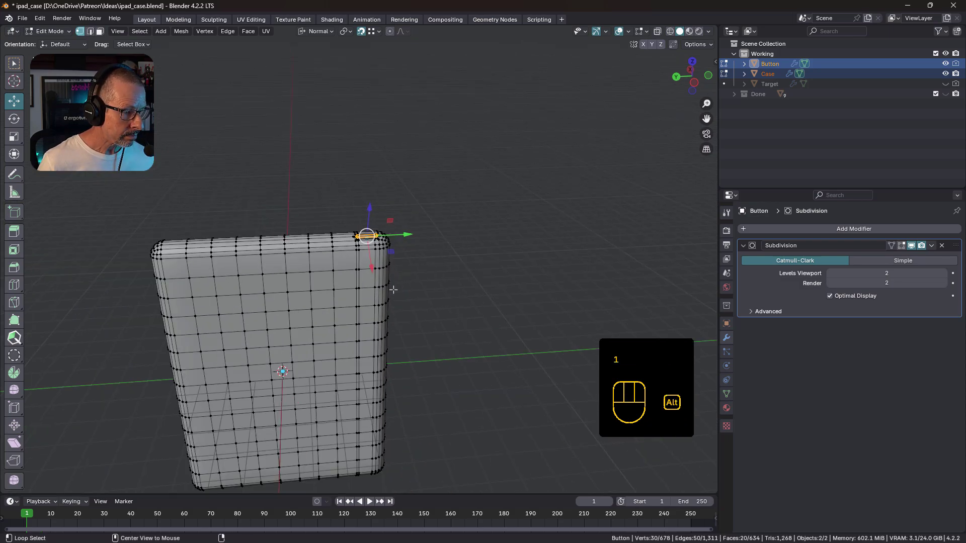
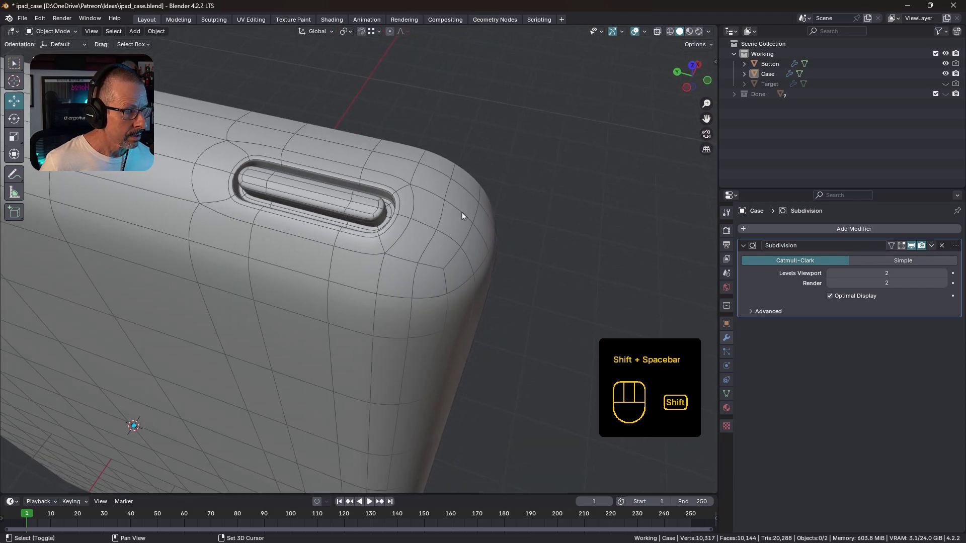
- Focus on the slot and open the Case mesh alone in face-select mode
{"action": "left_click_drag", "start_coordinate": [410, 235], "coordinate": [419, 255]}
{"action": "left_click_drag", "start_coordinate": [400, 238], "coordinate": [414, 244]}
{"action": "left_click_drag", "start_coordinate": [390, 227], "coordinate": [378, 203]}
{"action": "middle_click", "coordinate": [422, 223]}
{"action": "key", "text": "Tab"}
{"action": "key", "text": "3"}
- Orbit into the slot to pick the ten faces lining its inner wall
{"action": "left_click_drag", "start_coordinate": [437, 225], "coordinate": [451, 217]}
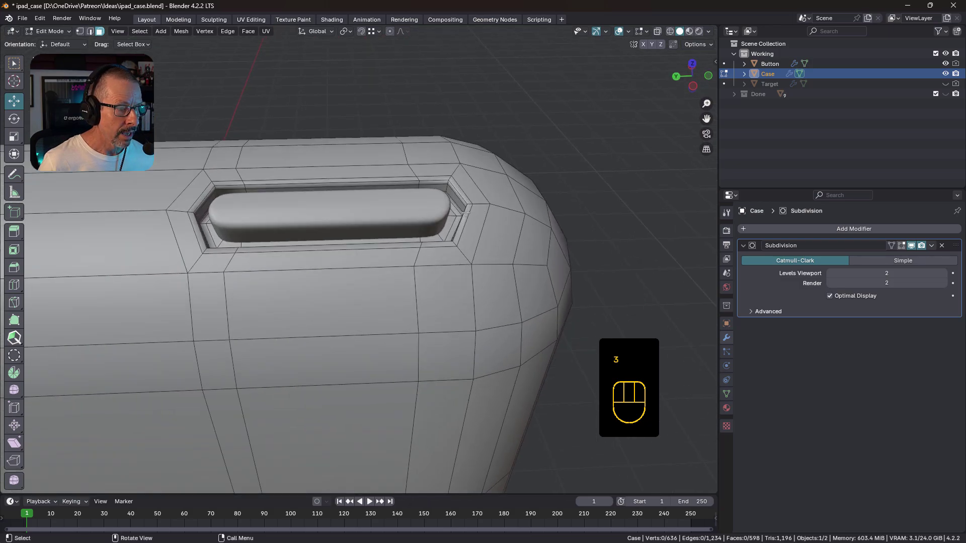
{"action": "left_click_drag", "start_coordinate": [466, 212], "coordinate": [452, 221]}
{"action": "middle_click", "coordinate": [452, 225]}
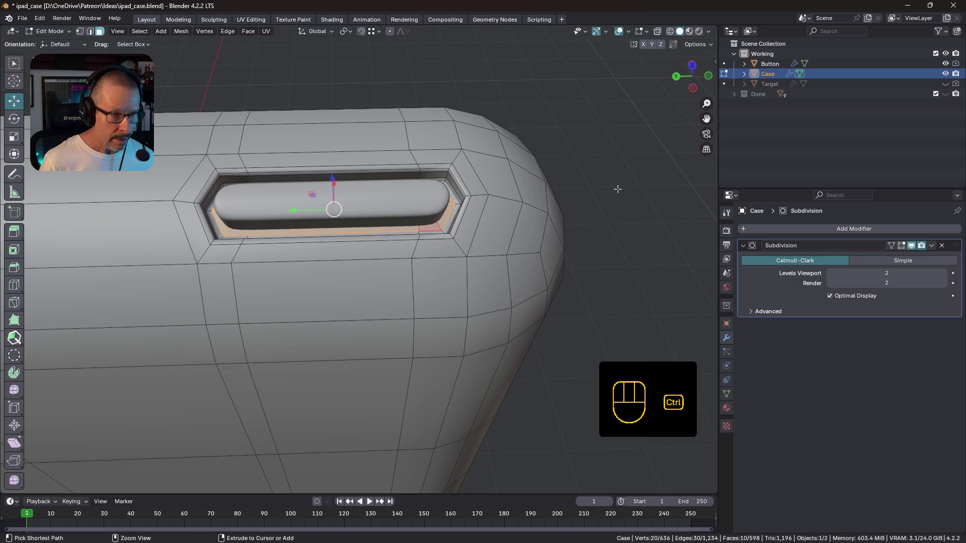
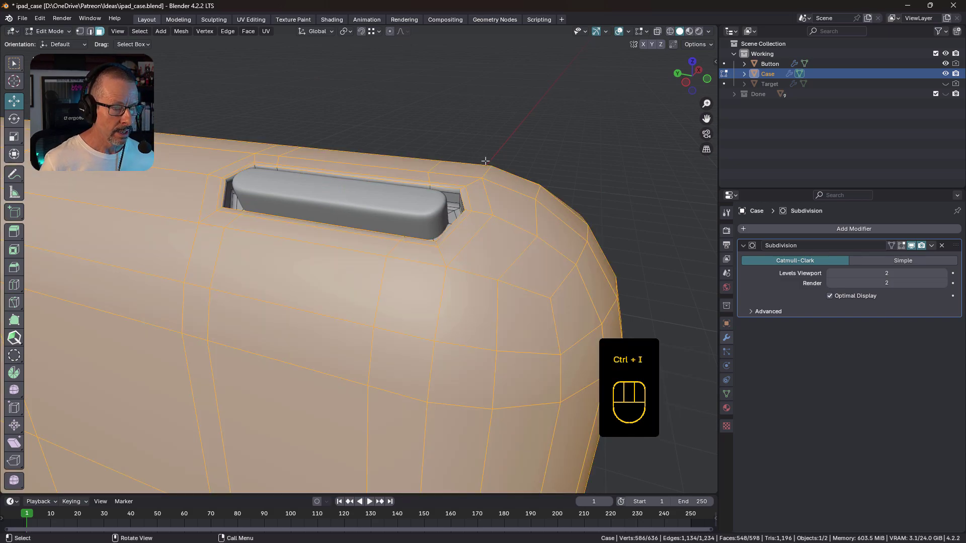
- Create vertex group Group on the Case, assign the selection, and return to Object Mode
{"action": "left_click", "coordinate": [729, 396]}
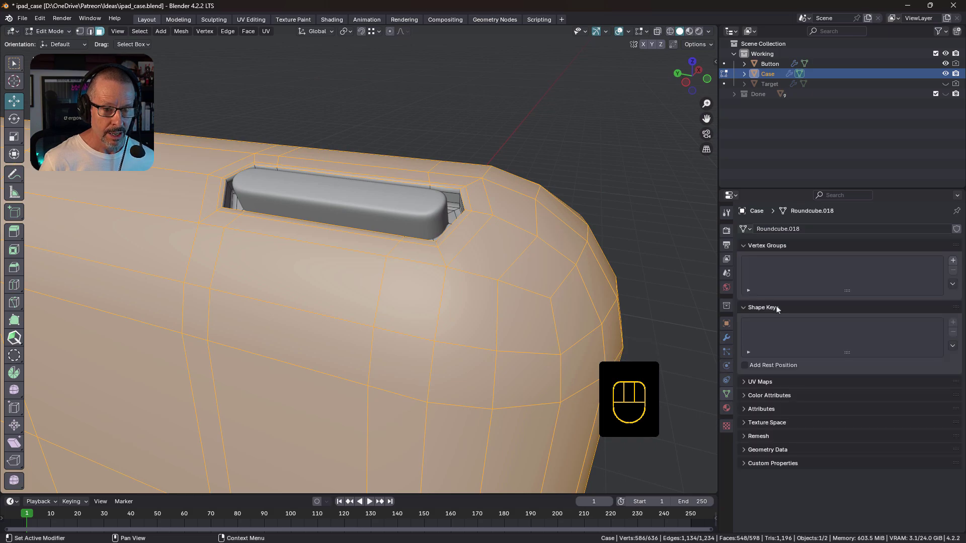
{"action": "left_click", "coordinate": [957, 262]}
{"action": "left_click", "coordinate": [770, 324]}
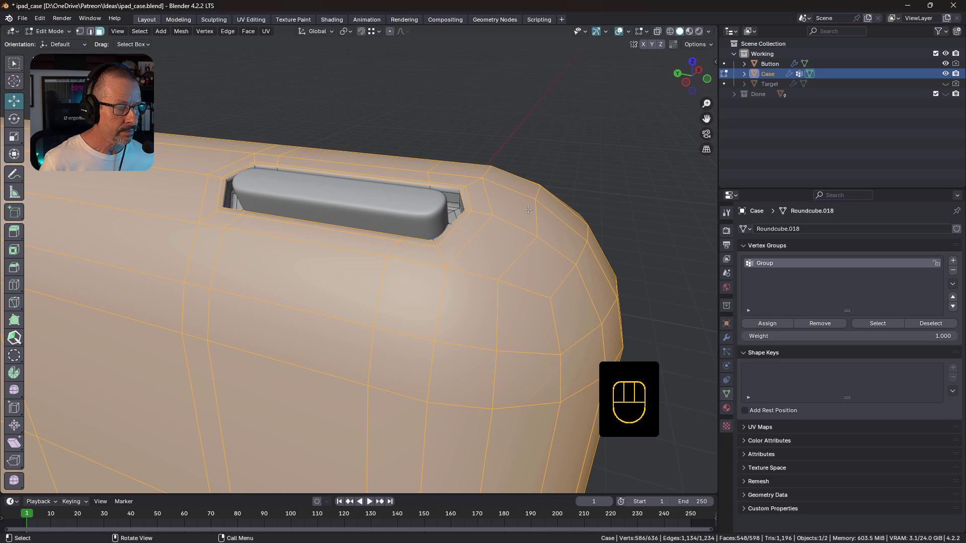
{"action": "key", "text": "Tab"}
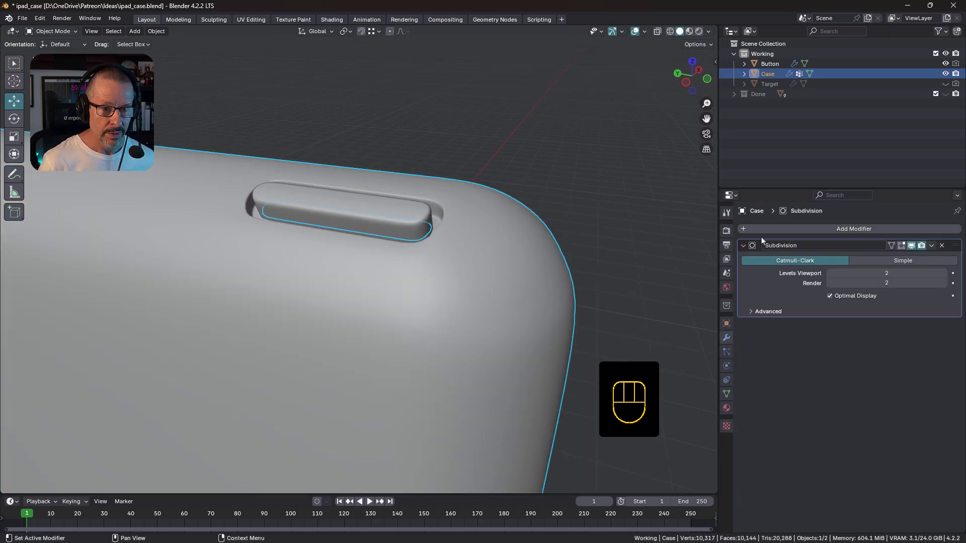
- Add a Data Transfer modifier sourcing Target, limited to Group, transferring face-corner custom normals
{"action": "left_click_drag", "start_coordinate": [778, 231], "coordinate": [820, 231]}
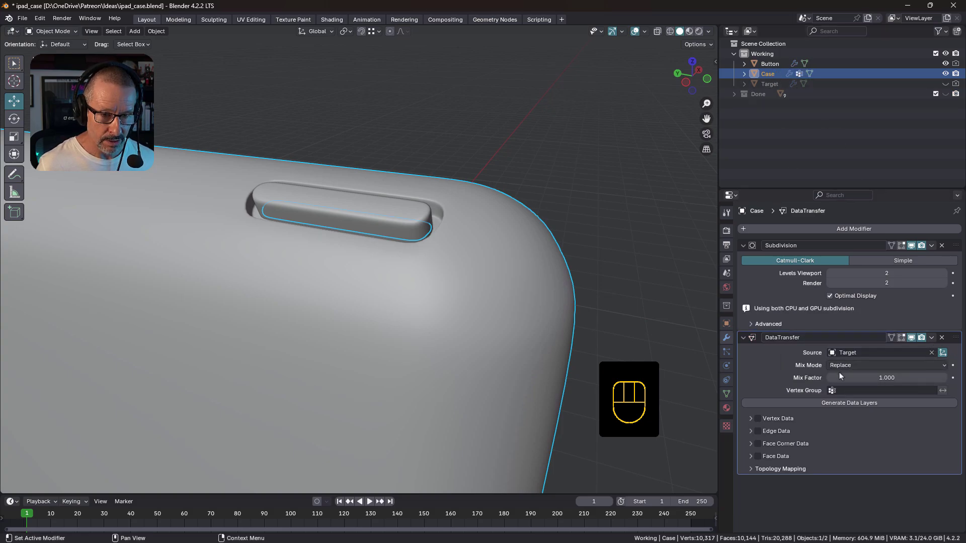
{"action": "left_click", "coordinate": [842, 391]}
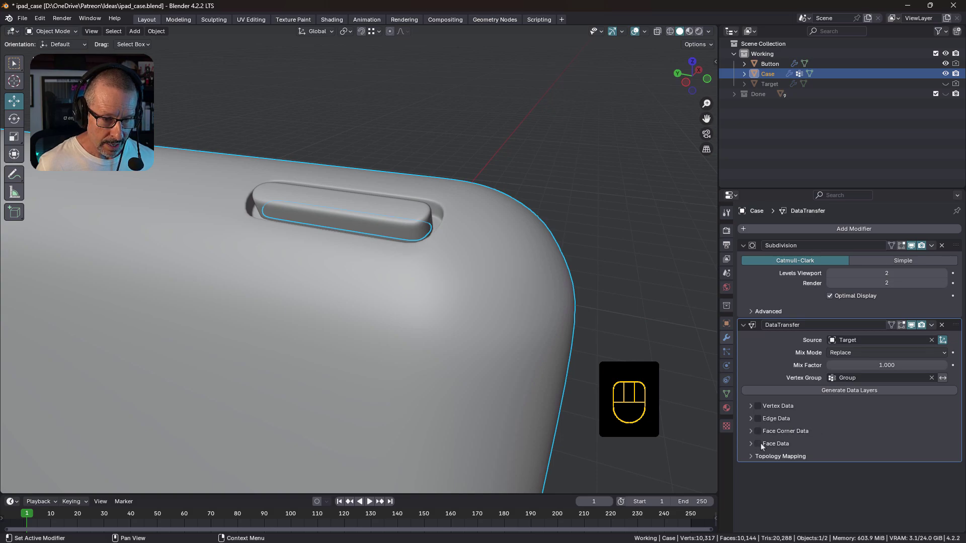
{"action": "left_click", "coordinate": [760, 431]}
{"action": "left_click", "coordinate": [754, 432]}
{"action": "left_click", "coordinate": [780, 446]}
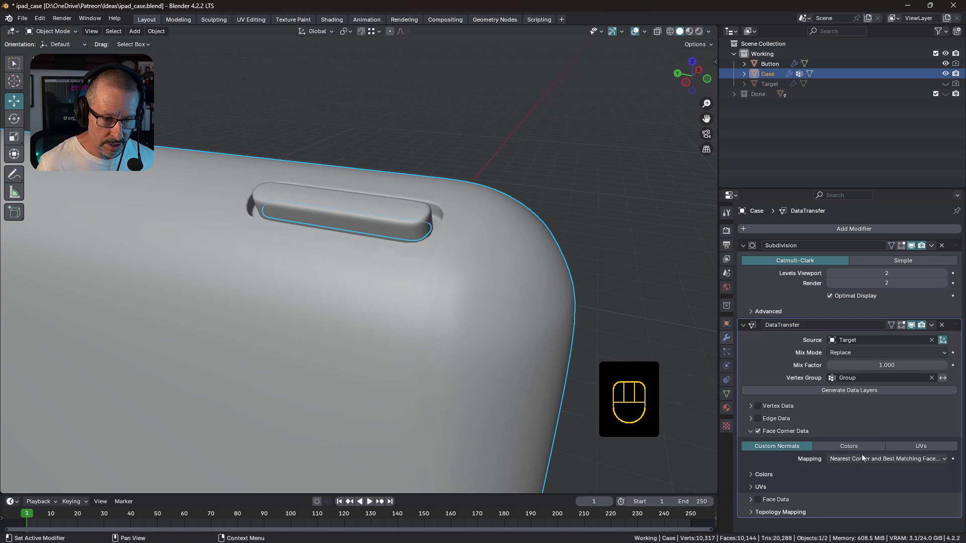
{"action": "left_click_drag", "start_coordinate": [853, 462], "coordinate": [837, 516]}
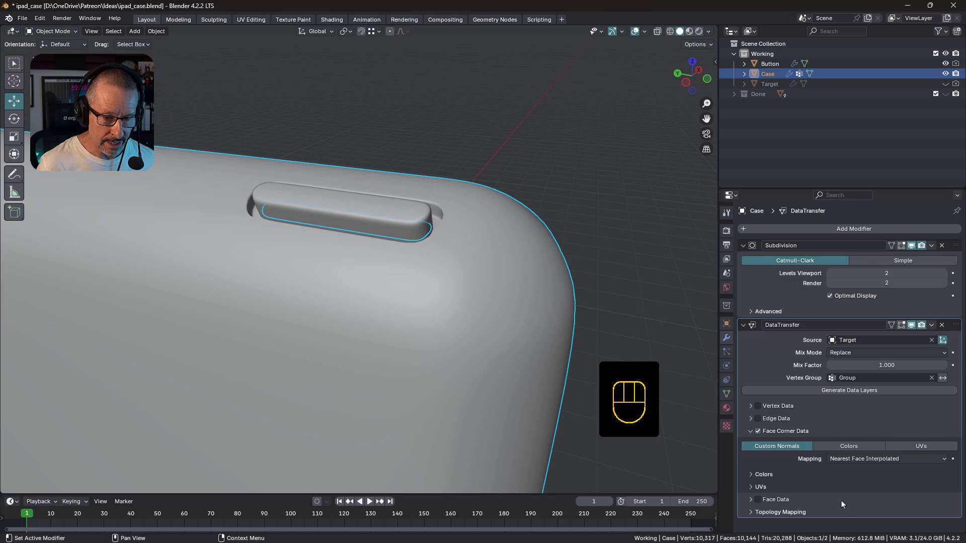
- Set the transfer mapping to Nearest Face Interpolated and tidy the modifier panels
{"action": "left_click", "coordinate": [915, 326]}
{"action": "left_click", "coordinate": [914, 327]}
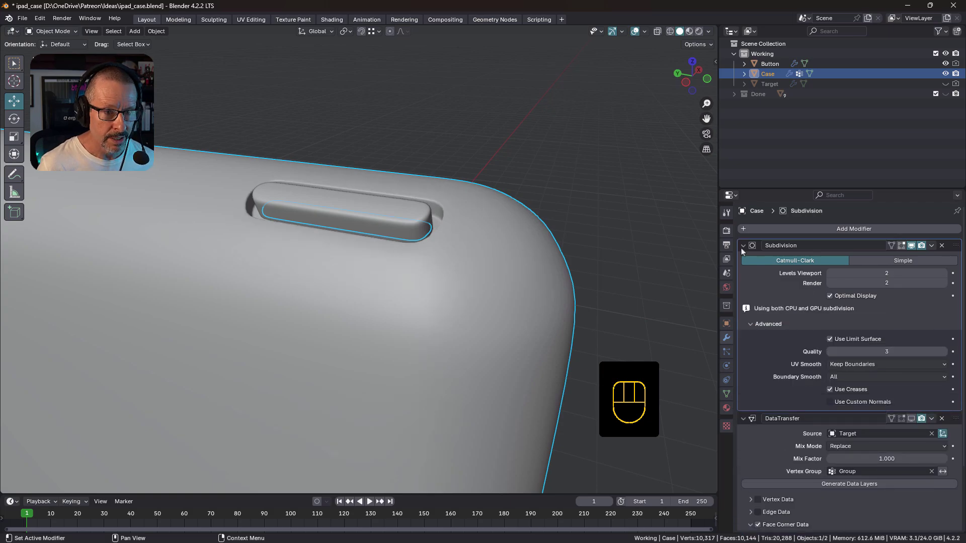
{"action": "left_click", "coordinate": [744, 246]}
{"action": "middle_click", "coordinate": [473, 230]}
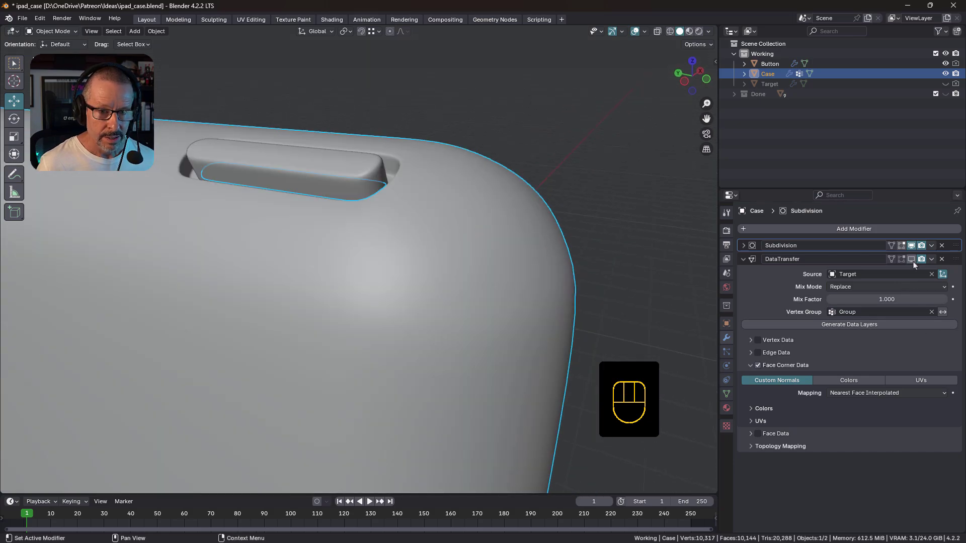
- Switch viewport shading to a reddish MatCap and orbit the slot to check it shades smoothly
{"action": "left_click", "coordinate": [915, 264]}
{"action": "left_click_drag", "start_coordinate": [463, 237], "coordinate": [501, 285]}
{"action": "left_click_drag", "start_coordinate": [441, 264], "coordinate": [444, 269]}
{"action": "key", "text": "shift+space"}
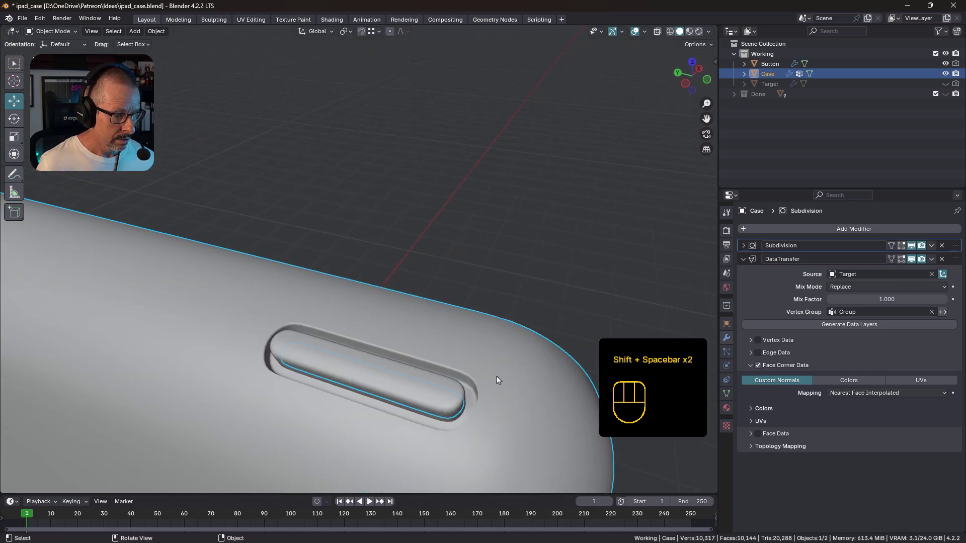
{"action": "left_click_drag", "start_coordinate": [498, 370], "coordinate": [478, 297]}
{"action": "left_click_drag", "start_coordinate": [487, 310], "coordinate": [535, 297]}
{"action": "left_click_drag", "start_coordinate": [530, 309], "coordinate": [504, 277]}
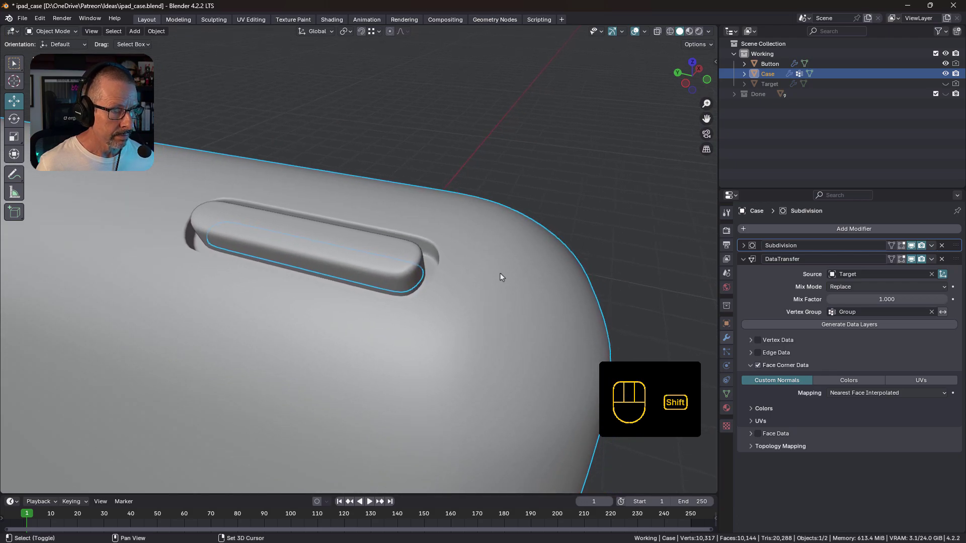
{"action": "left_click_drag", "start_coordinate": [714, 32], "coordinate": [585, 260]}
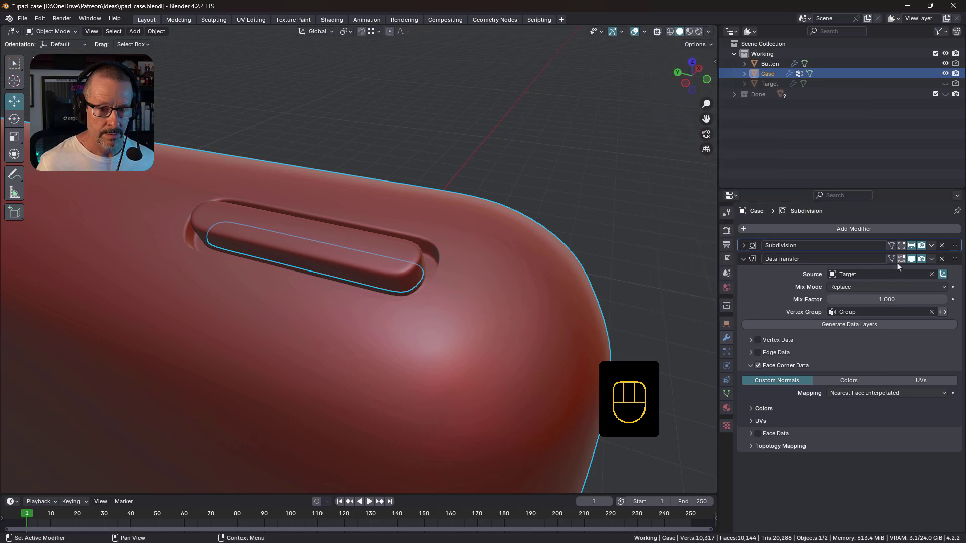
{"action": "left_click", "coordinate": [914, 259]}
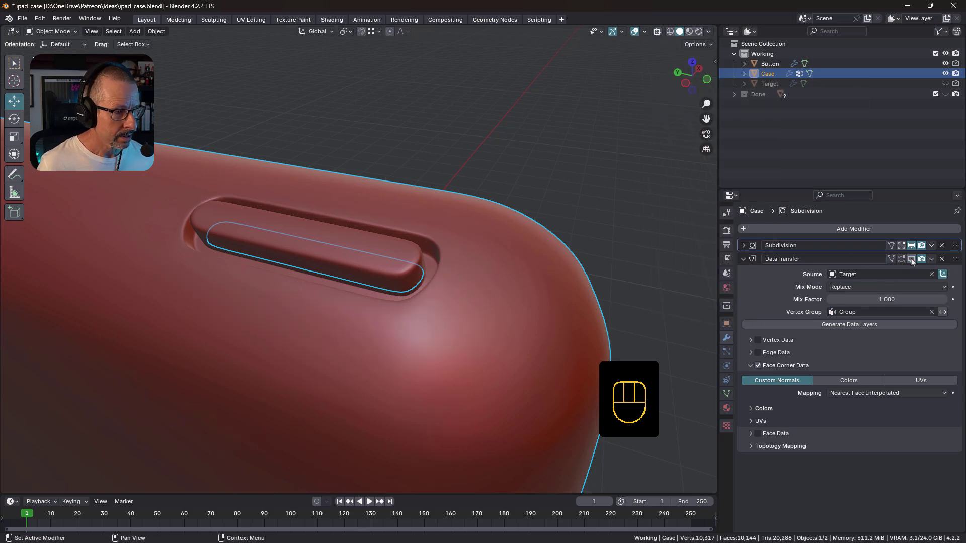
{"action": "left_click", "coordinate": [913, 260]}
{"action": "double_click", "coordinate": [913, 260]}
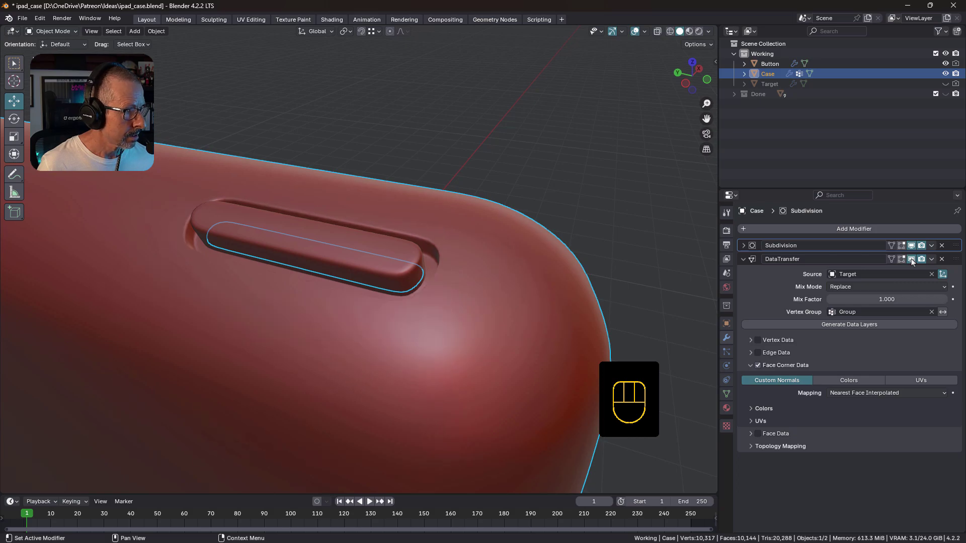
{"action": "left_click", "coordinate": [914, 260]}
{"action": "left_click", "coordinate": [914, 260]}
{"action": "left_click", "coordinate": [914, 260]}
{"action": "left_click", "coordinate": [914, 260]}
{"action": "left_click", "coordinate": [913, 260]}
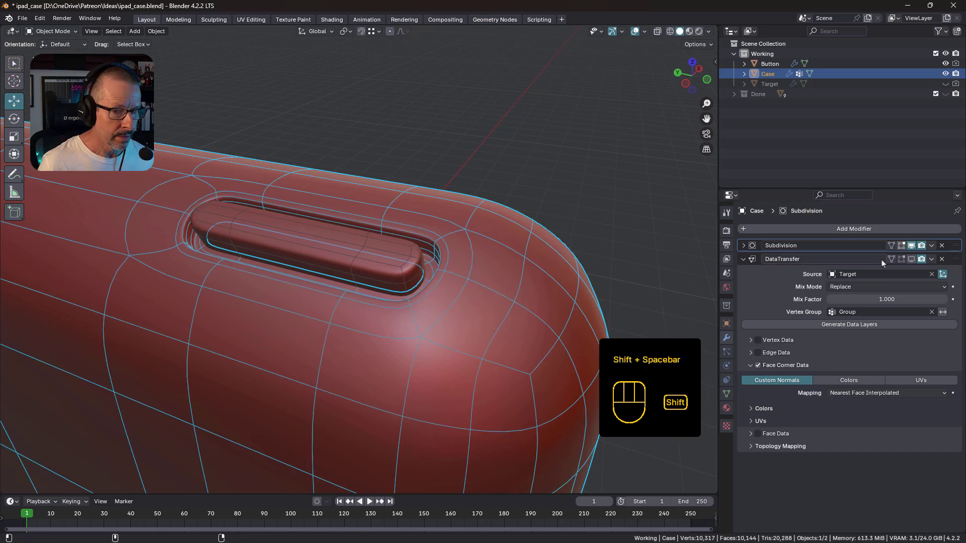
{"action": "left_click", "coordinate": [913, 260]}
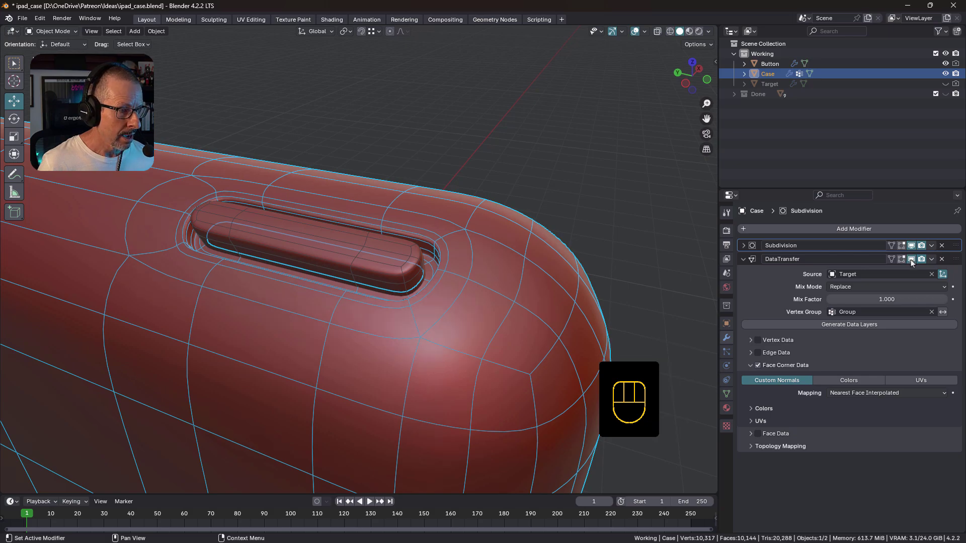
{"action": "left_click", "coordinate": [914, 262]}
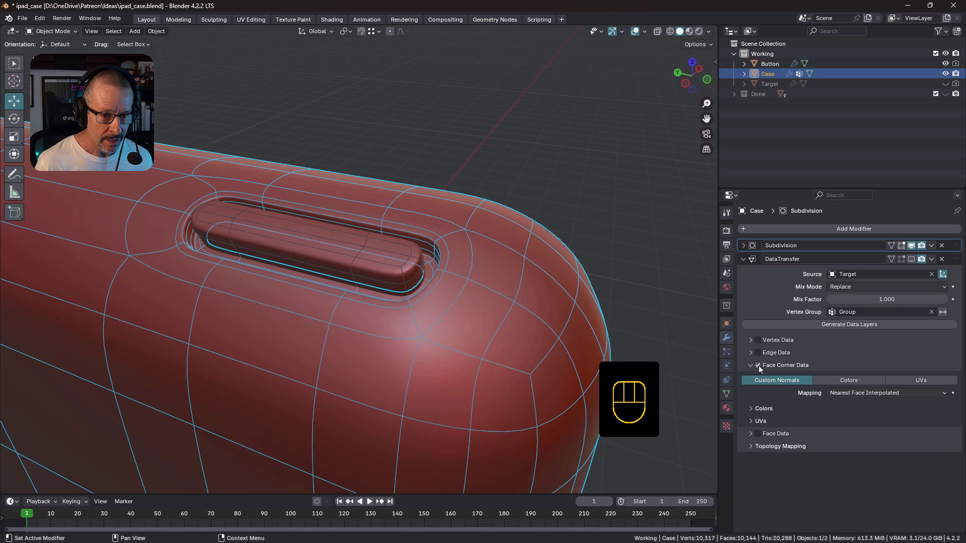
{"action": "left_click", "coordinate": [761, 368]}
{"action": "left_click", "coordinate": [761, 367]}
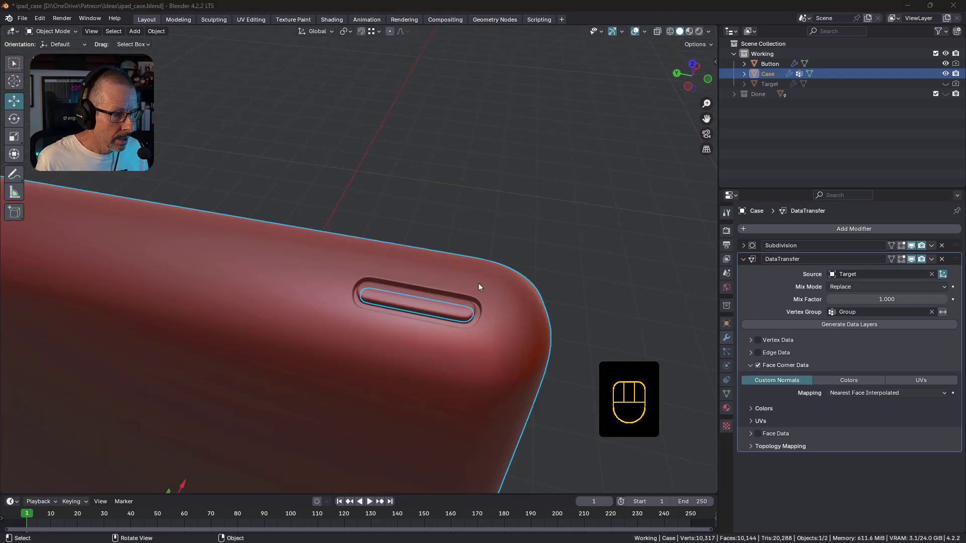
{"action": "left_click", "coordinate": [914, 260]}
{"action": "left_click", "coordinate": [913, 260]}
{"action": "left_click", "coordinate": [913, 260]}
{"action": "left_click", "coordinate": [914, 261]}
{"action": "left_click", "coordinate": [914, 260]}
{"action": "left_click", "coordinate": [914, 260]}
{"action": "left_click_drag", "start_coordinate": [502, 293], "coordinate": [608, 251]}
{"action": "left_click_drag", "start_coordinate": [572, 305], "coordinate": [487, 245]}
{"action": "left_click_drag", "start_coordinate": [444, 262], "coordinate": [463, 272]}
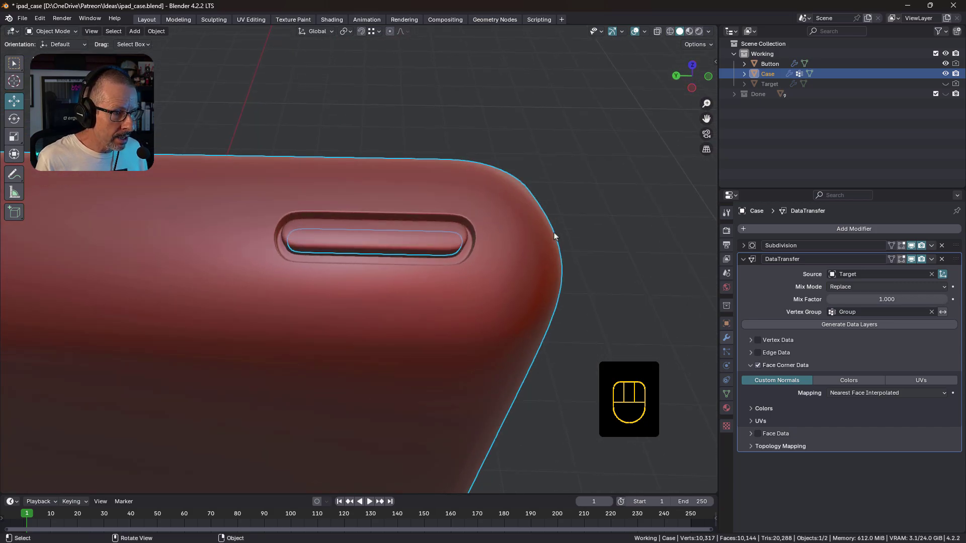